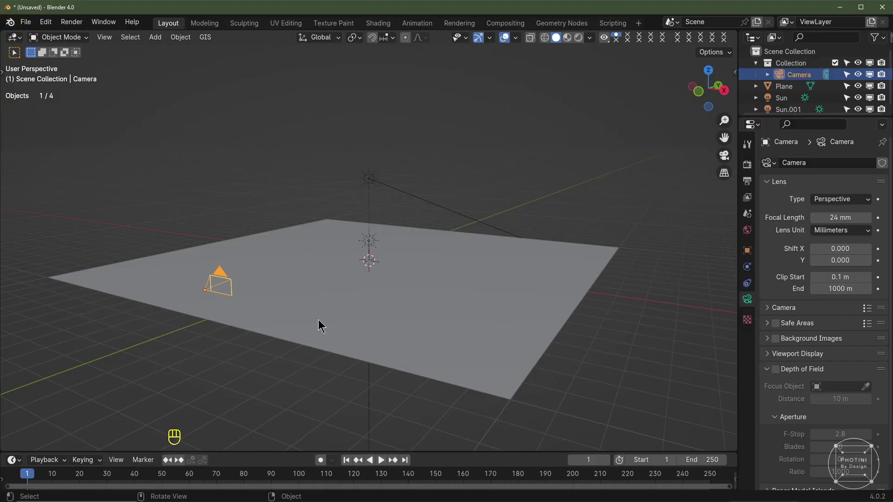
Step: Select all and delete the camera, plane and both suns, leaving an empty scene
key(a)
key(Delete)
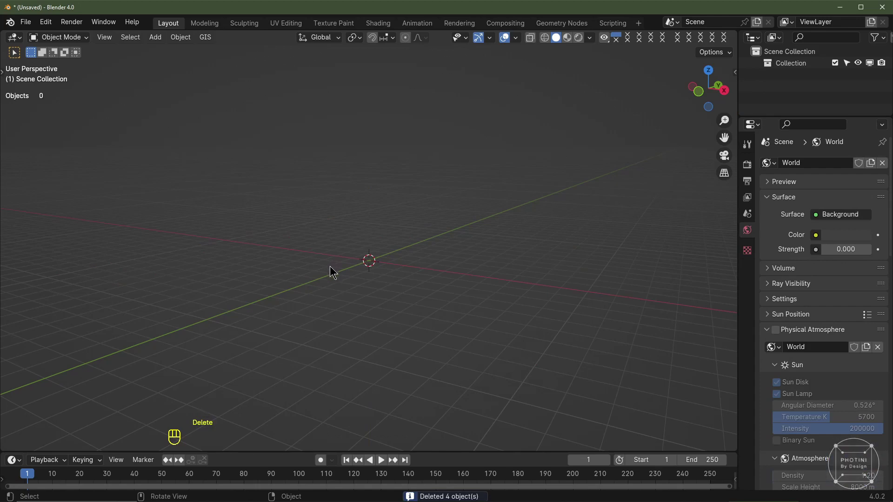
Step: Add a low-subdivision smooth-shaded icosphere and rename it 'Particle'
drag(359, 296, 340, 299)
key(shift+a)
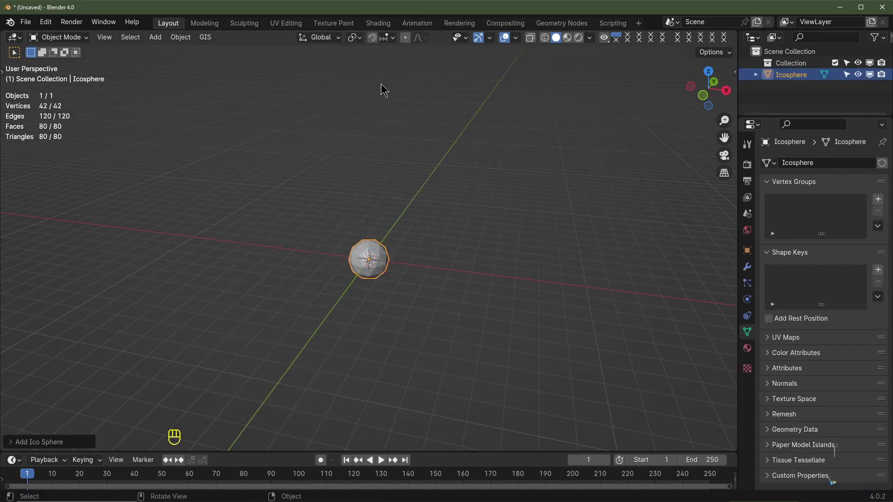
click(35, 448)
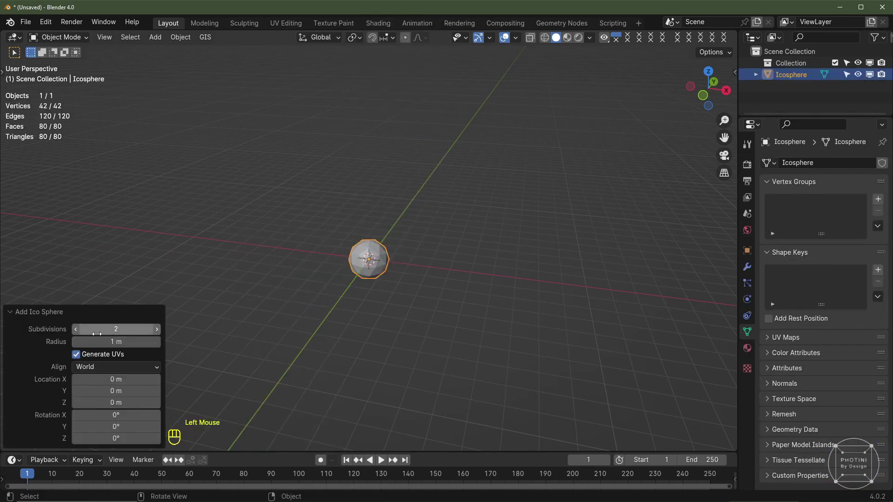
click(25, 313)
key(z)
click(799, 75)
drag(797, 73, 828, 81)
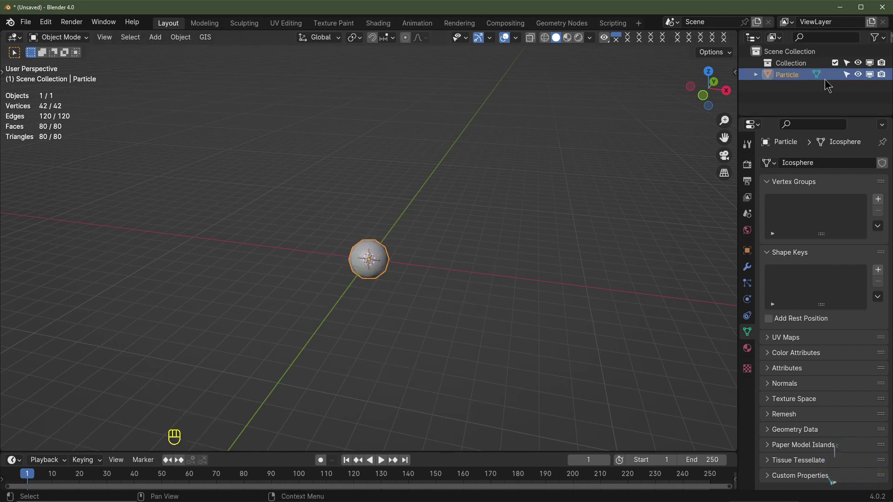
Step: From front view, move the Particle sphere 1 m down along Z
key(KP_1)
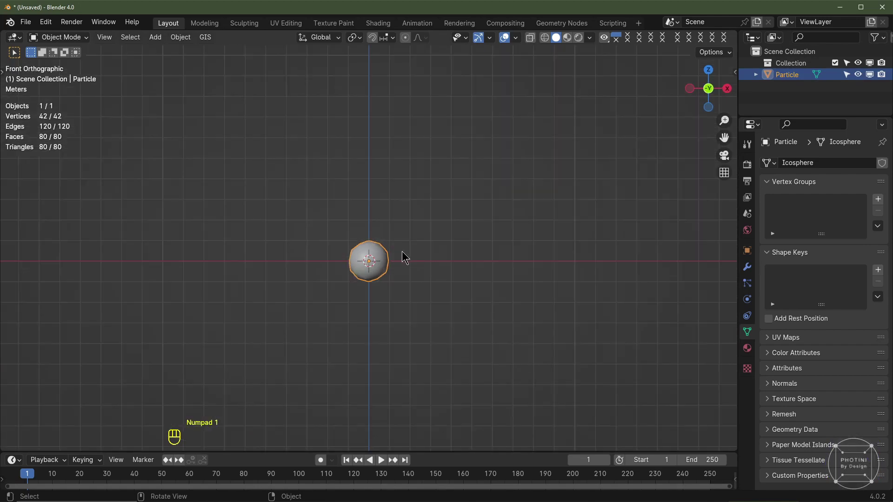
key(g)
key(z)
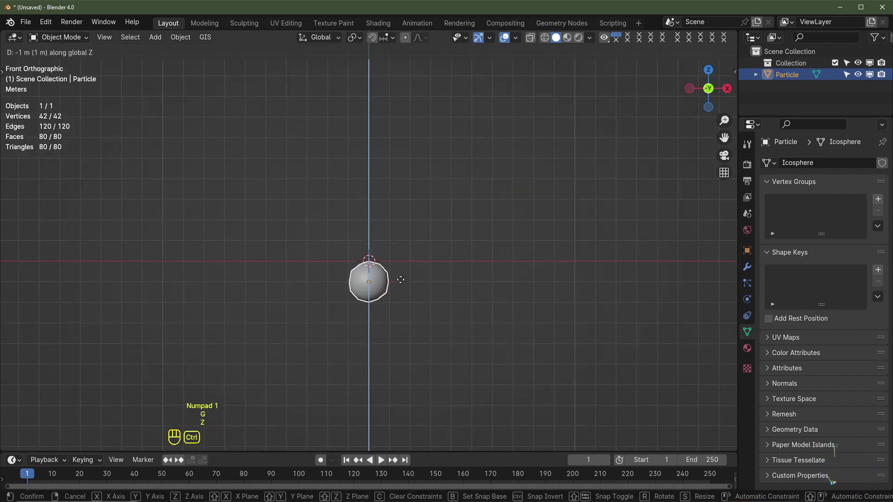
click(402, 375)
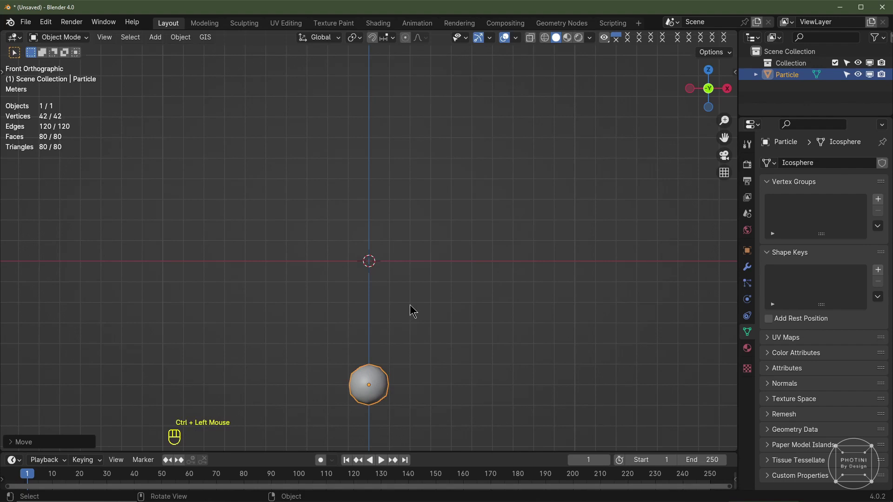
Step: Add a plane and scale it to 0.1 in Edit Mode, then return to Object Mode
middle_click(390, 309)
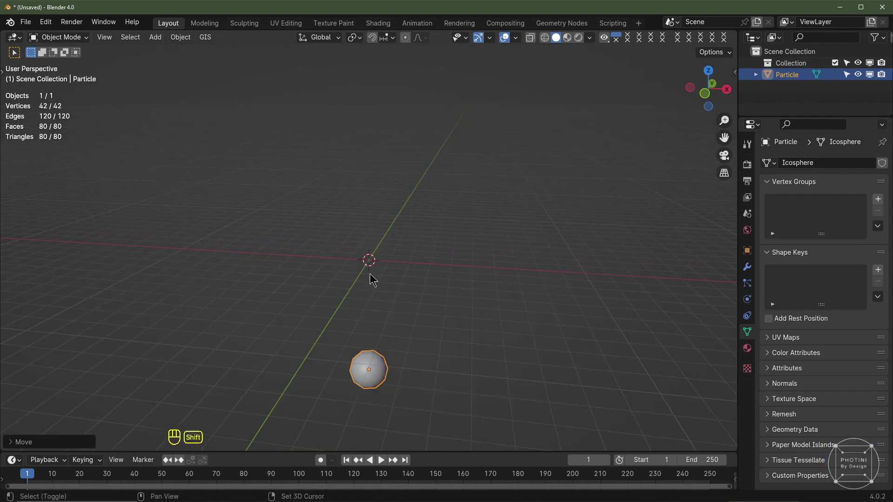
key(shift+a)
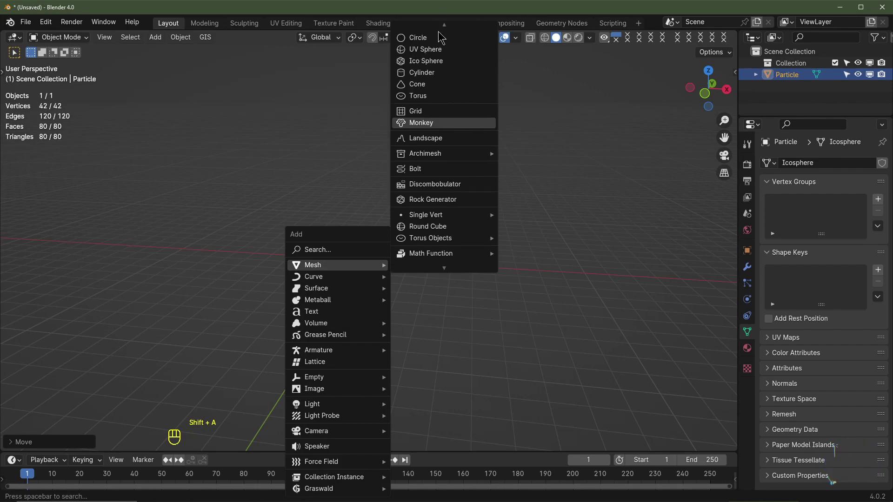
scroll(up, 3)
key(Tab)
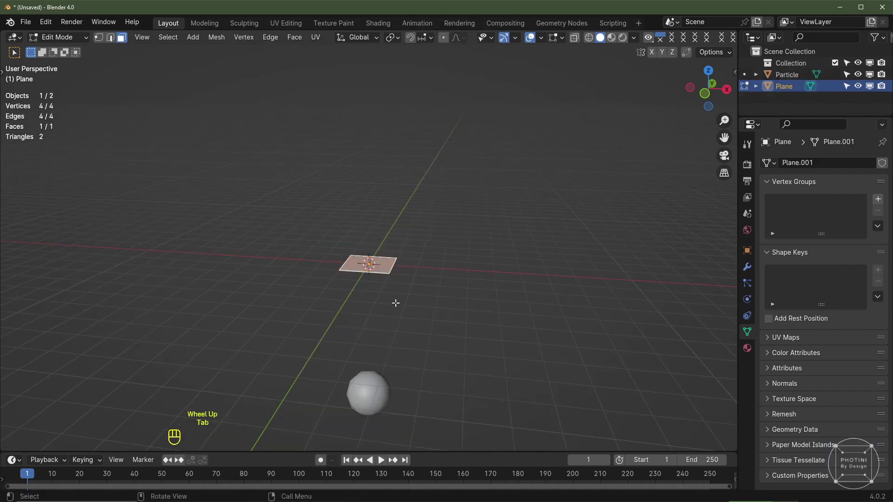
key(s)
key(.)
key(1)
key(Return)
key(Tab)
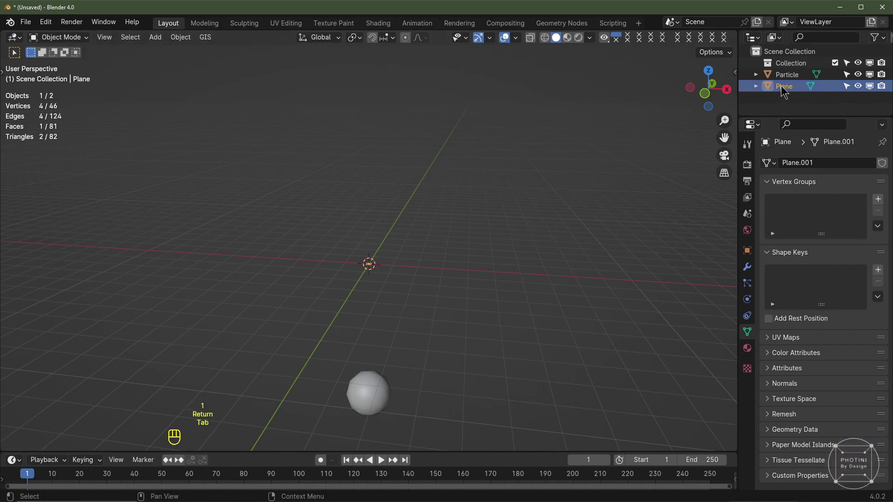
Step: Rename the plane 'Emitter' and move it 1 m up and 1 m left in front view
click(787, 88)
drag(786, 85, 867, 98)
key(t)
key(KP_1)
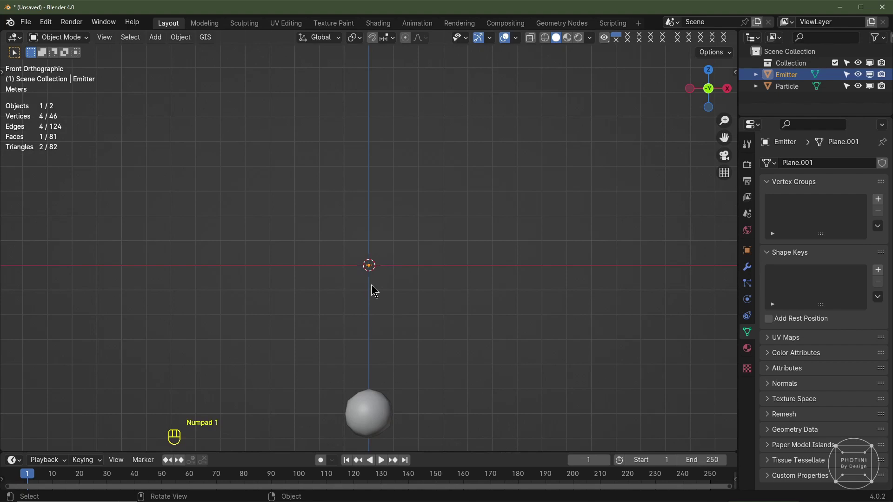
key(g)
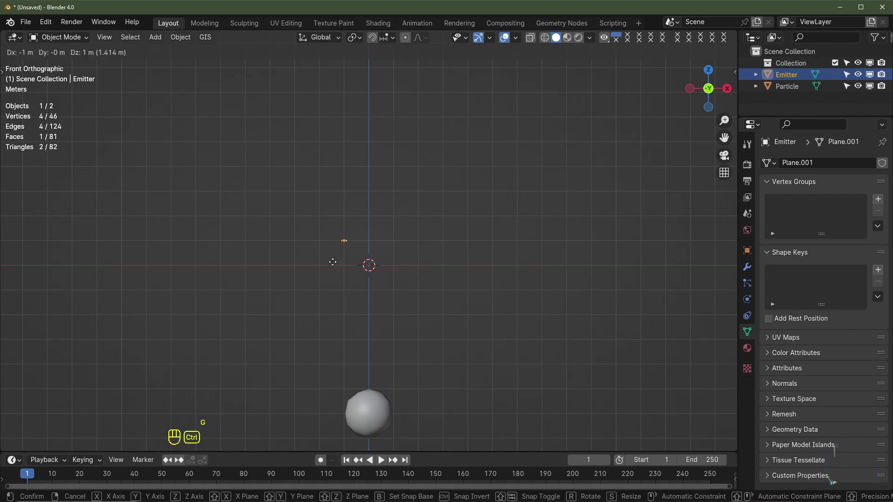
click(252, 259)
Step: Orbit back to perspective and add a new plane at the world origin
key(KP_1)
middle_click(437, 277)
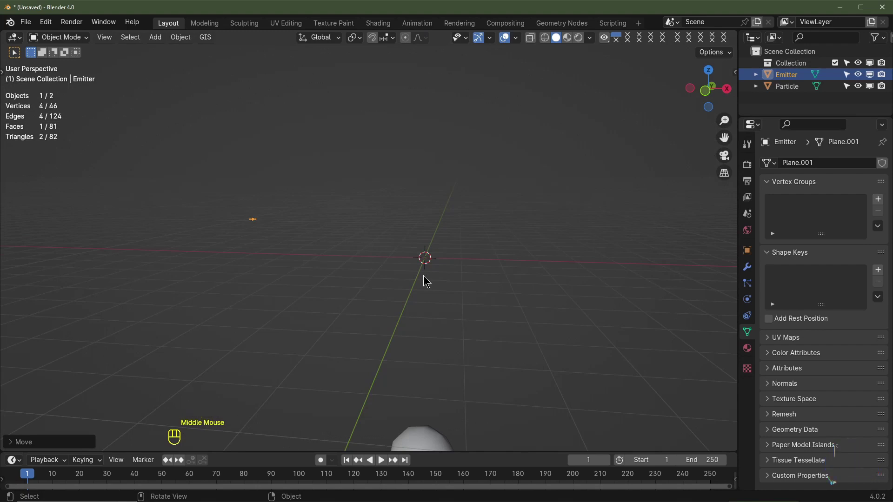
middle_click(444, 288)
drag(445, 287, 413, 298)
key(shift+a)
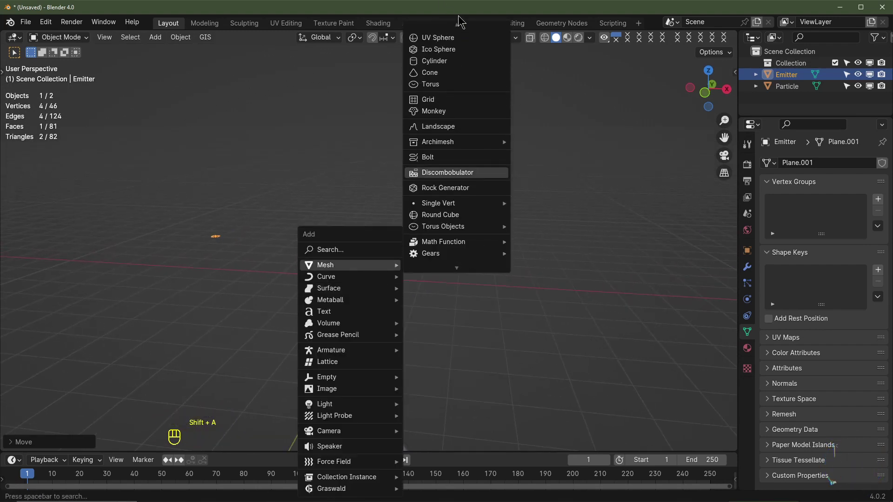
key(Tab)
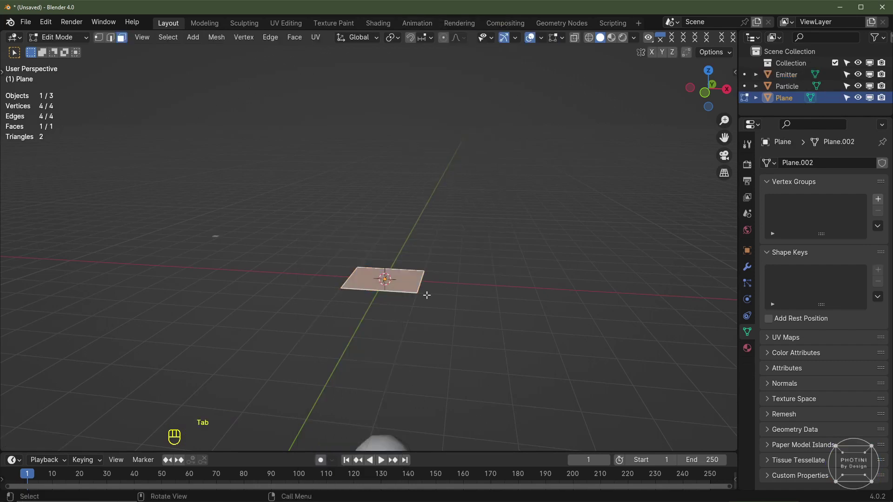
Step: Scale the plane up 5 times into a floor and begin renaming it 'Collision'
key(s)
key(5)
key(Return)
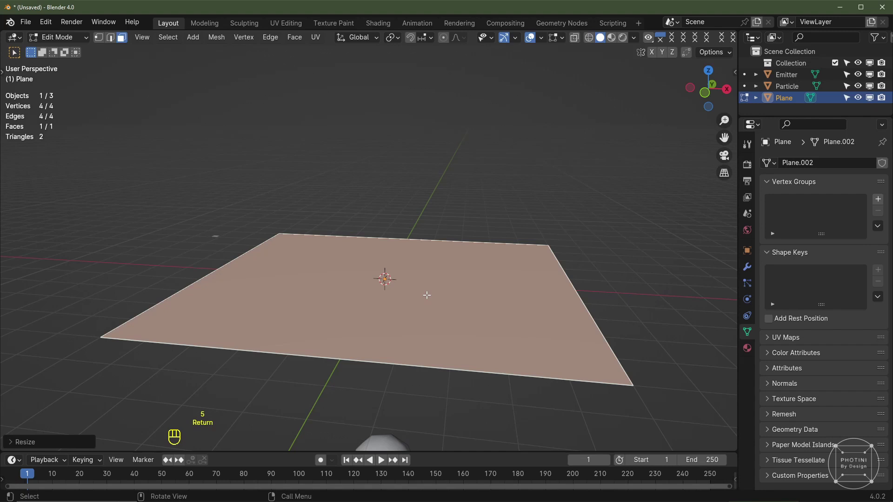
key(Tab)
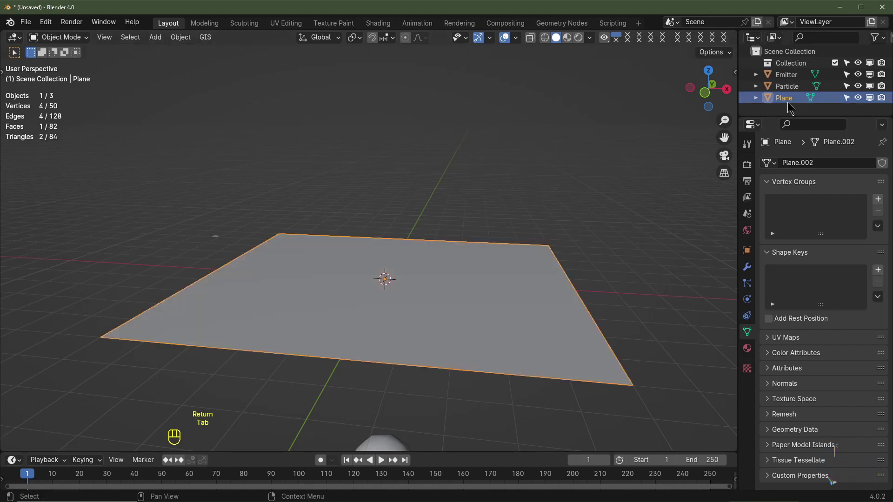
click(789, 107)
Step: Finish naming the floor 'Collision' and enable Collision physics on it
drag(788, 99, 879, 103)
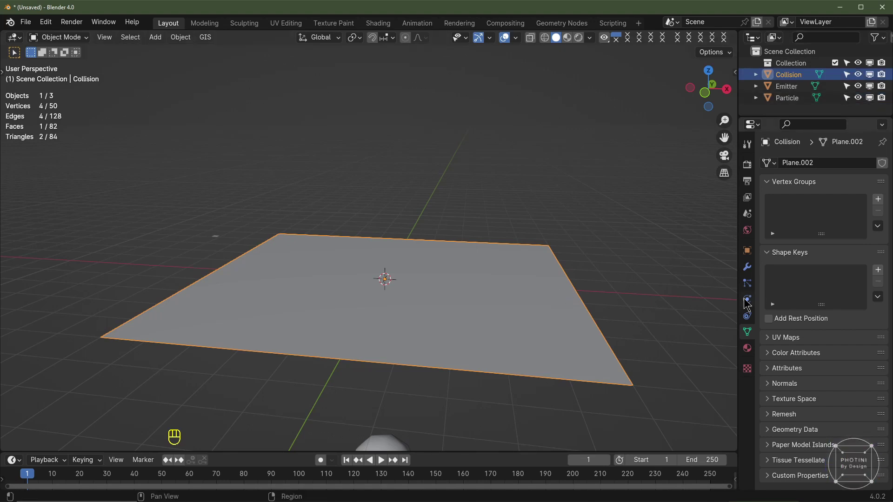
click(750, 306)
click(826, 183)
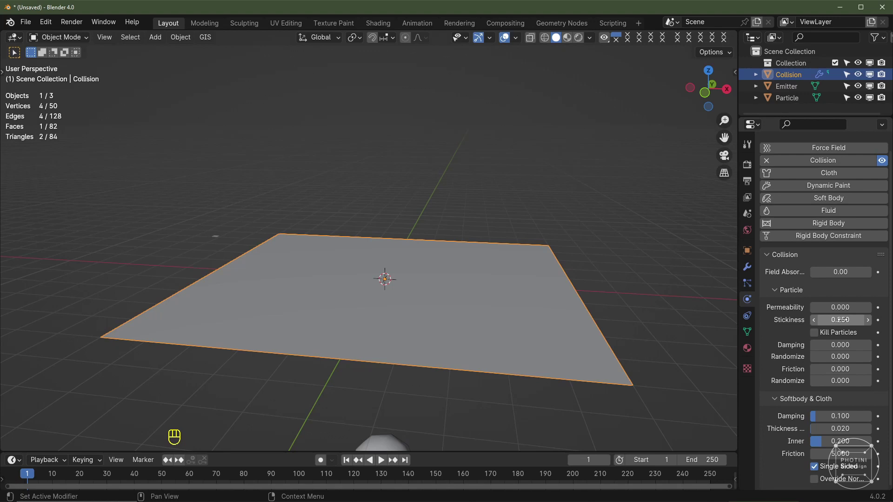
Step: Set stickiness, damping, friction and both randomize values to 0.25
key(ctrl+c)
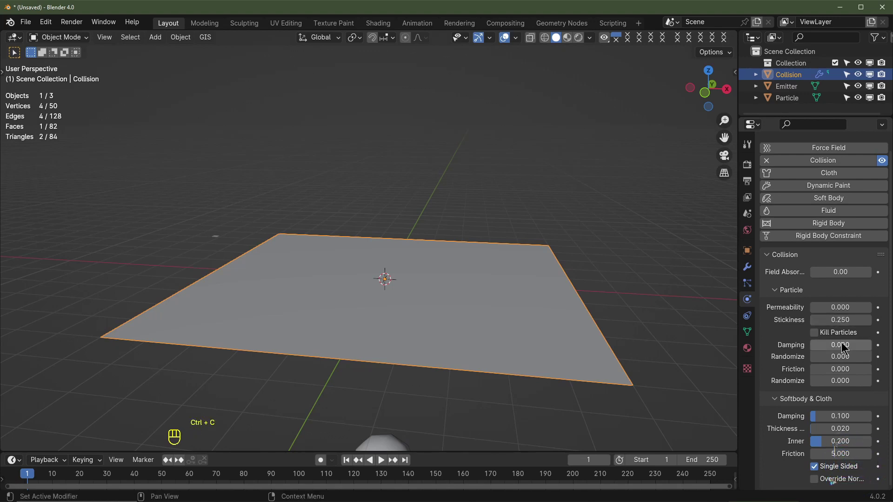
key(ctrl+v)
key(ctrl+v)
key(ctrl+v)
key(ctrl+v)
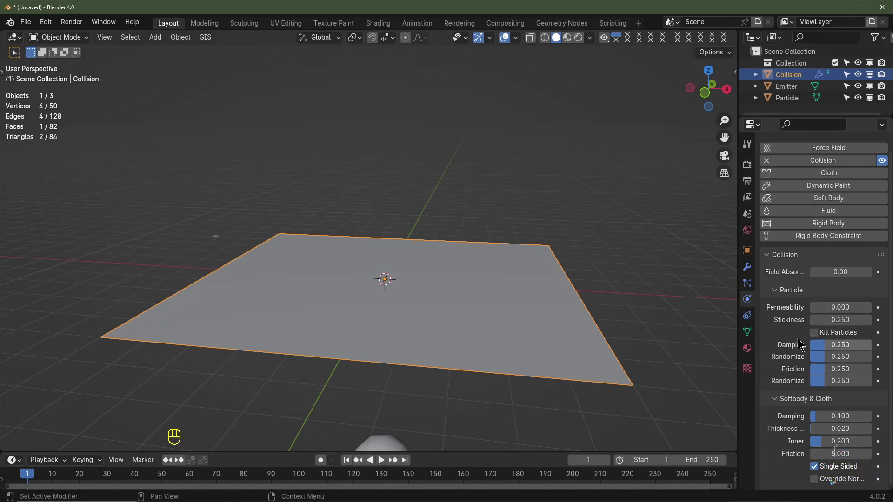
Step: Add a particle system to the Emitter and play back the default emission
click(219, 246)
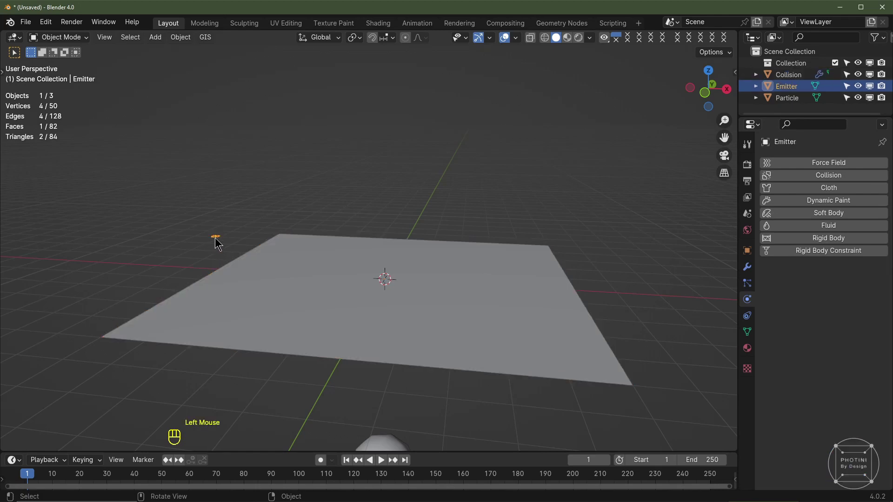
click(751, 289)
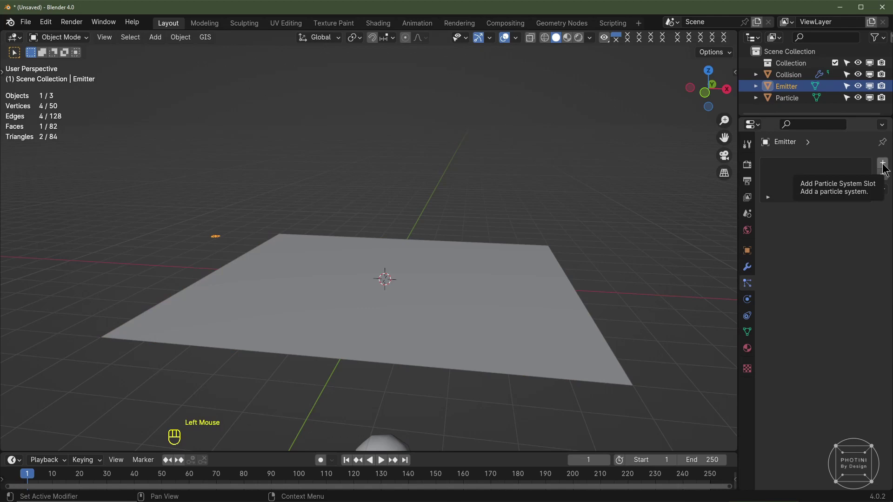
click(886, 165)
drag(226, 269, 286, 272)
key(space)
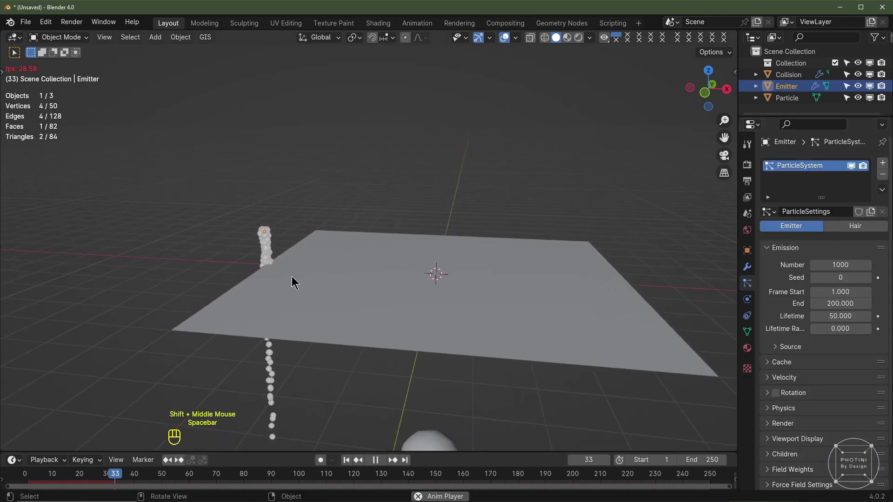
key(space)
Step: Set the particles' normal velocity to 5 m/s and preview the rising column
scroll(up, 3)
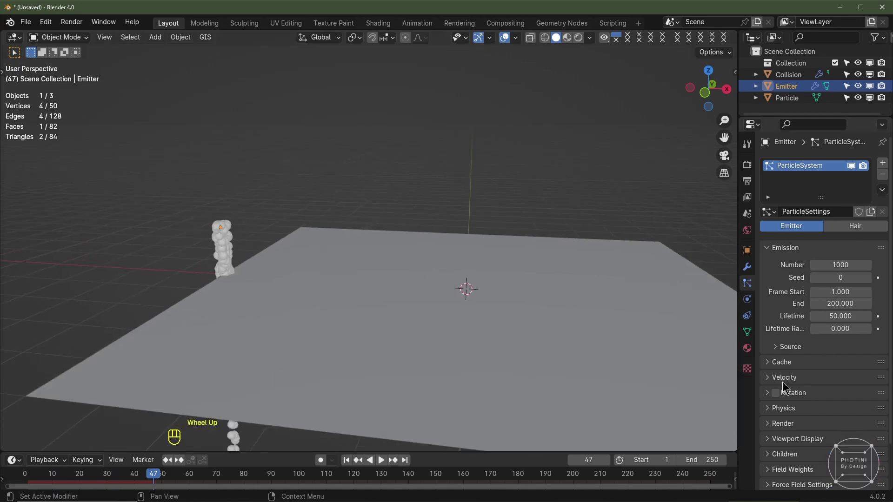
click(791, 379)
scroll(down, 3)
click(843, 327)
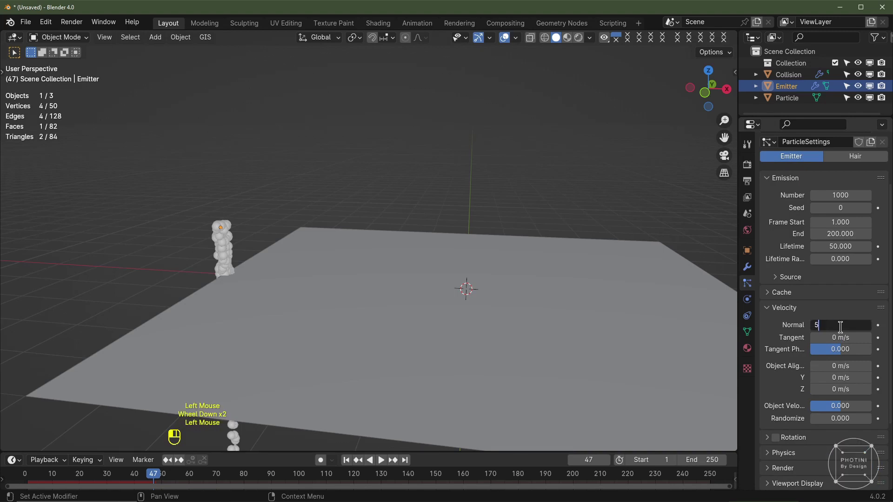
click(351, 463)
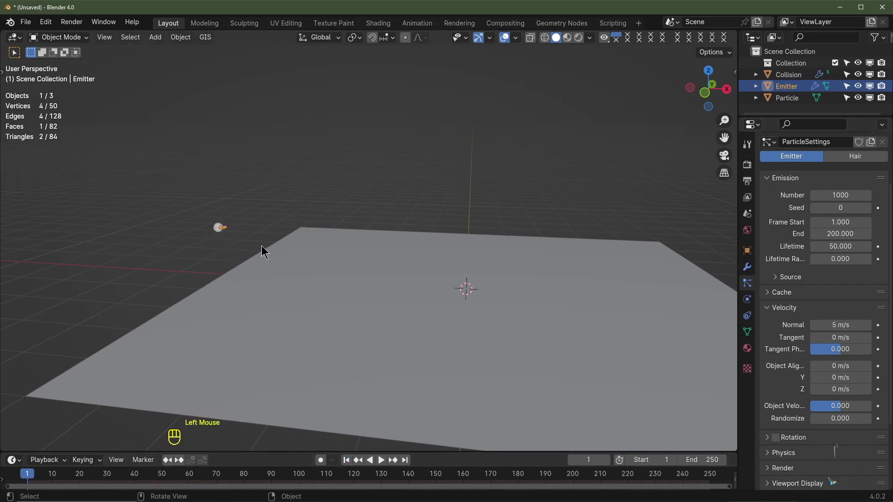
key(space)
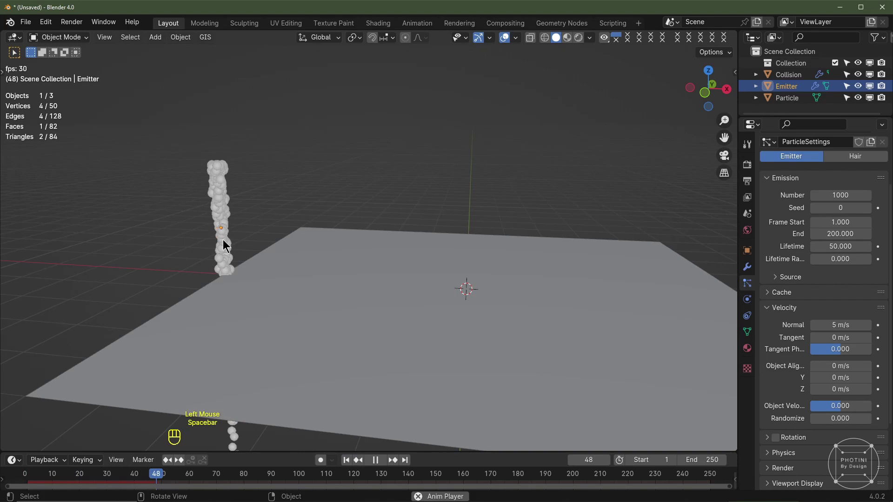
key(space)
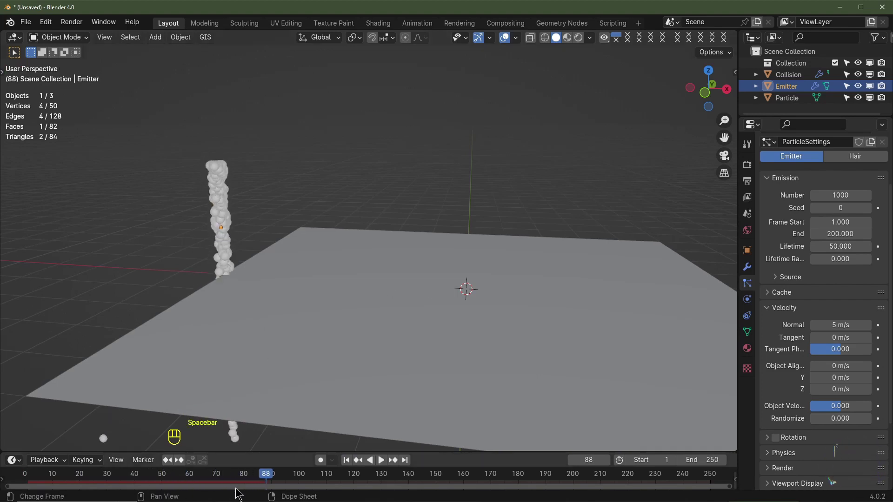
click(244, 258)
Step: In front view, rotate the emitter 180° about Y so it points downward
key(KP_1)
scroll(up, 3)
drag(203, 245, 250, 242)
key(r)
key(y)
key(1)
key(8)
key(0)
key(Return)
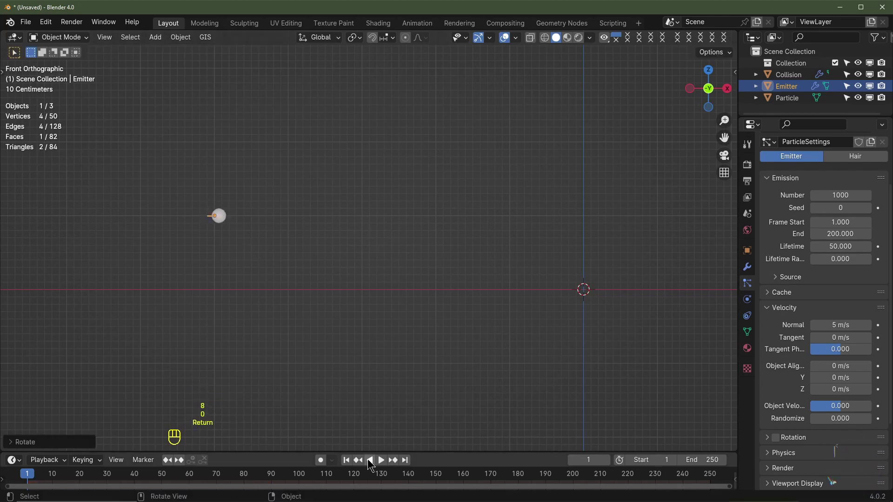
Step: Play the animation and orbit to watch particles hit the floor
click(352, 461)
click(386, 463)
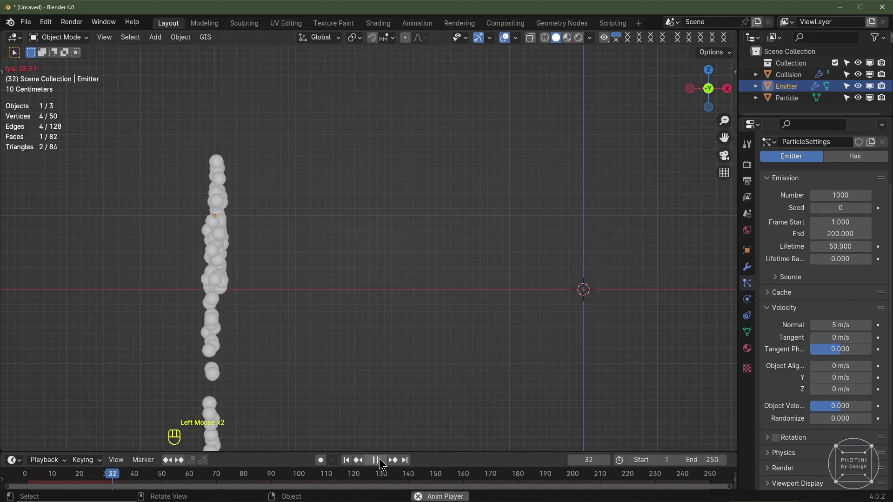
drag(382, 249, 343, 279)
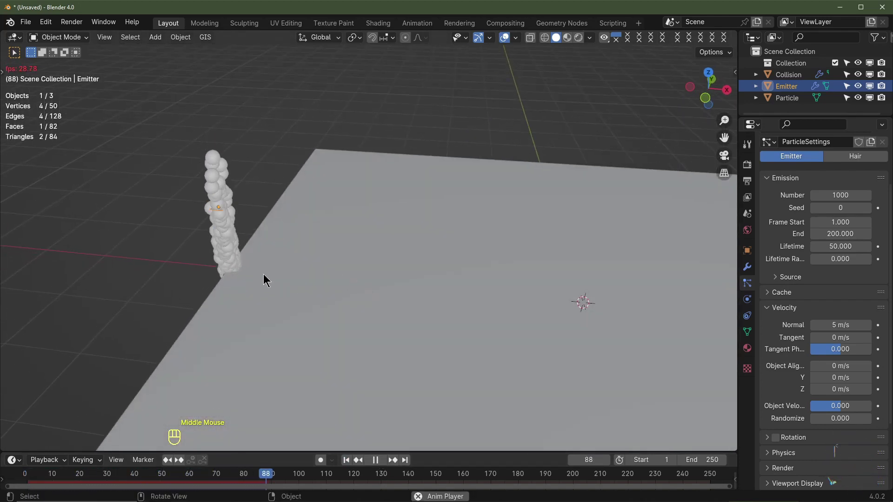
middle_click(285, 272)
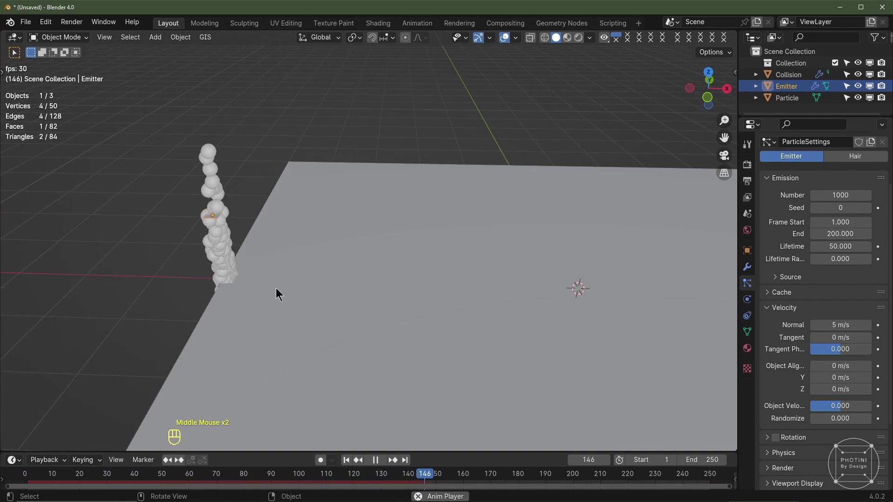
key(space)
Step: Tilt the emitter a further -45° toward the floor and preview the sideways sparks
key(KP_1)
click(221, 240)
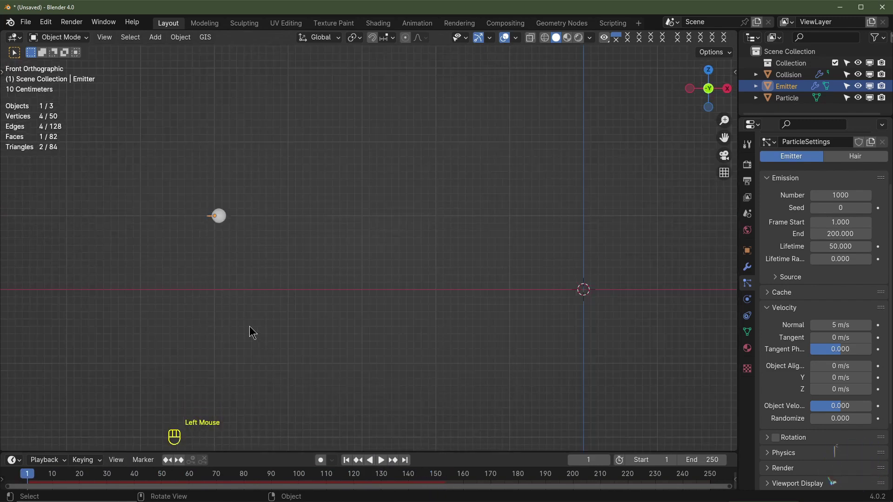
key(r)
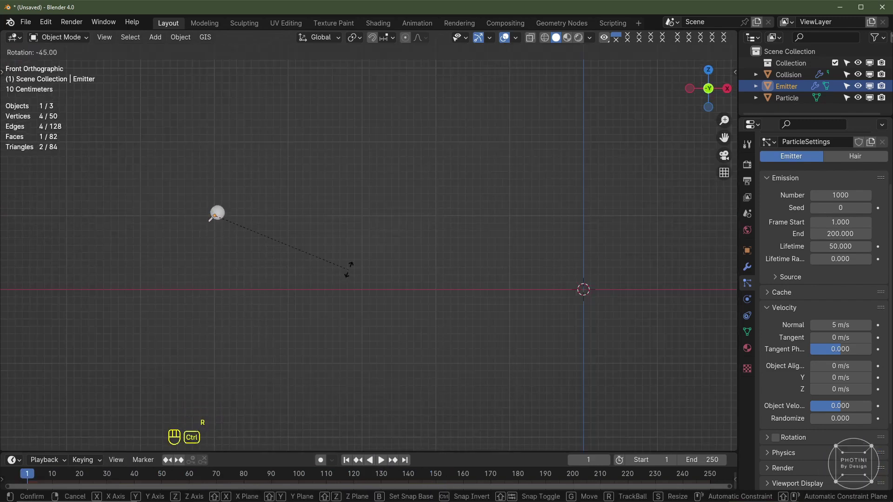
click(359, 261)
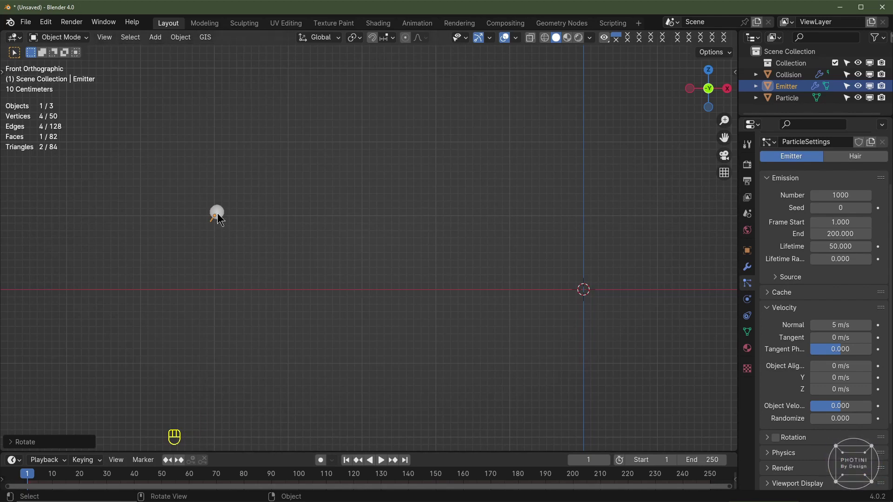
drag(493, 333, 472, 344)
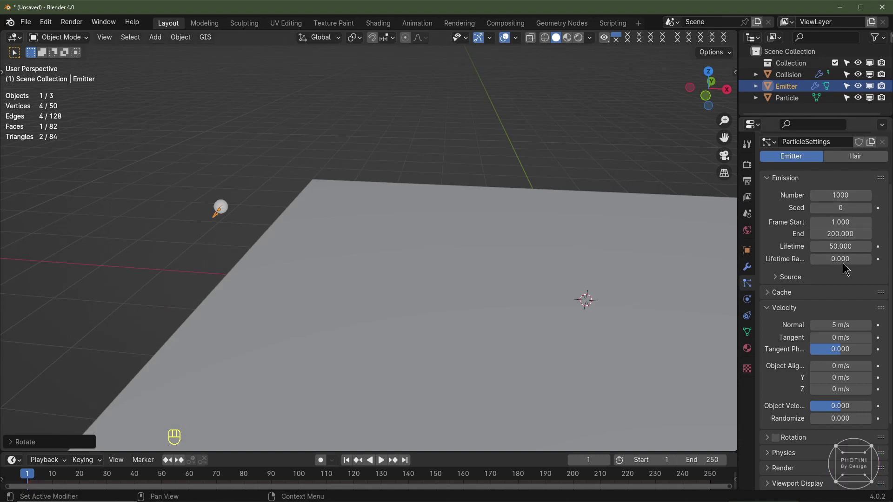
click(348, 463)
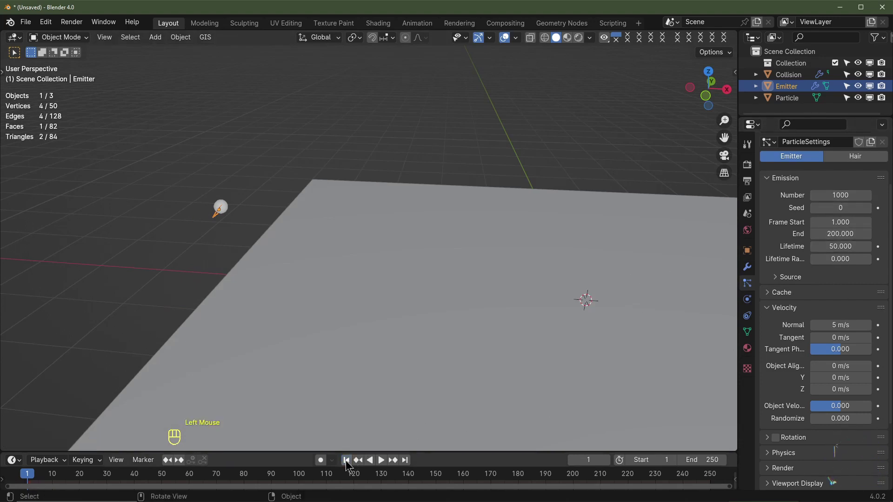
click(352, 313)
middle_click(351, 313)
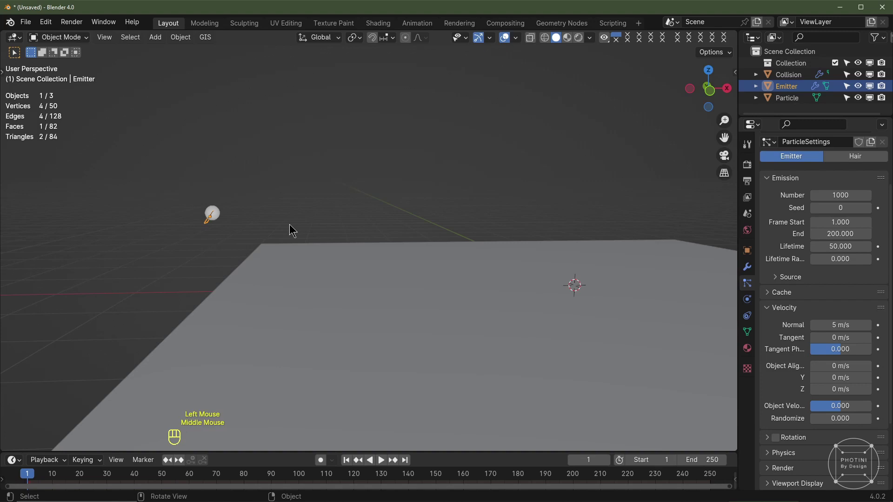
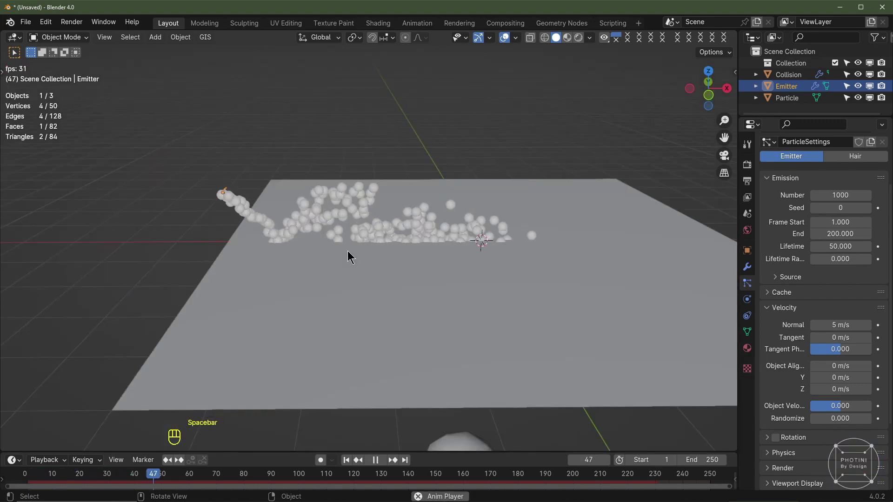
Step: Render particles as the Particle icosphere instance at scale 0.050
key(space)
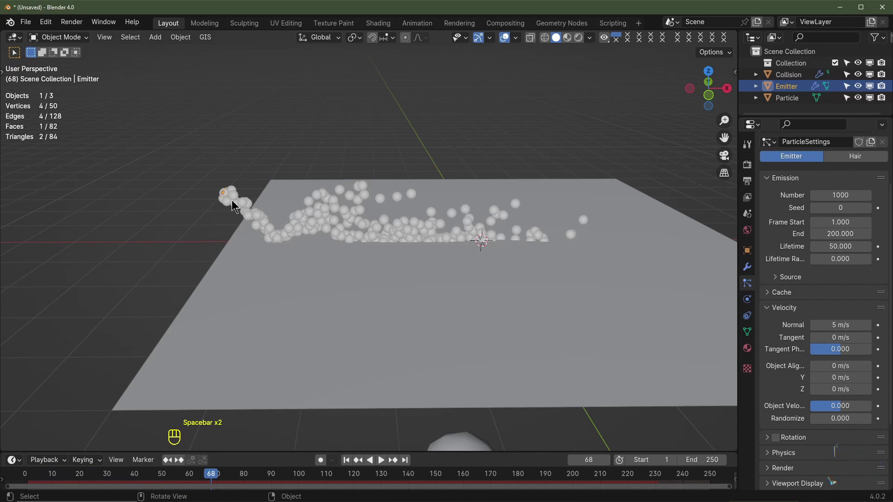
key(KP_1)
scroll(up, 3)
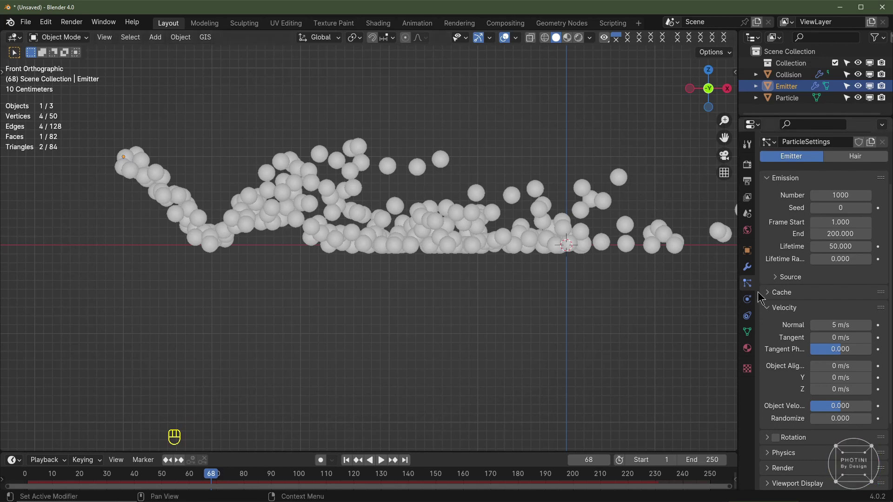
scroll(down, 3)
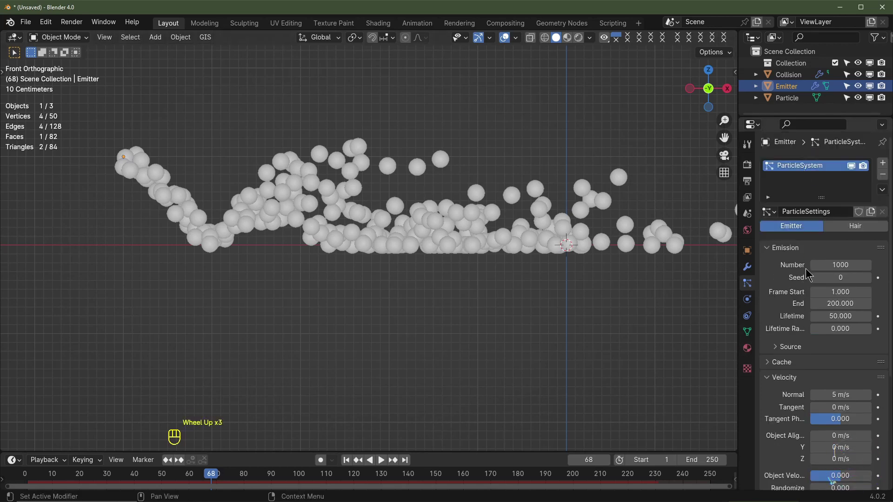
scroll(down, 3)
click(792, 382)
scroll(down, 3)
drag(832, 306, 835, 372)
drag(839, 383, 795, 292)
Step: Replay the simulation to check the small spark dots scattering on the floor
scroll(down, 3)
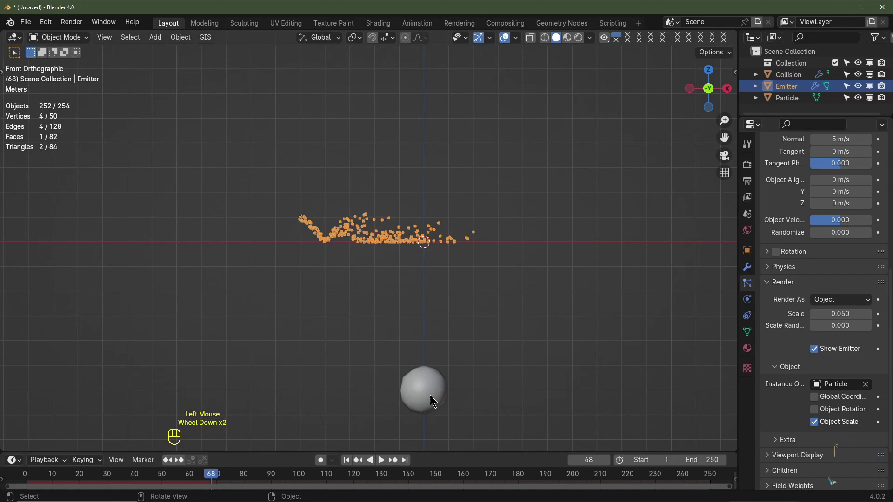
scroll(up, 3)
click(349, 465)
click(300, 193)
key(space)
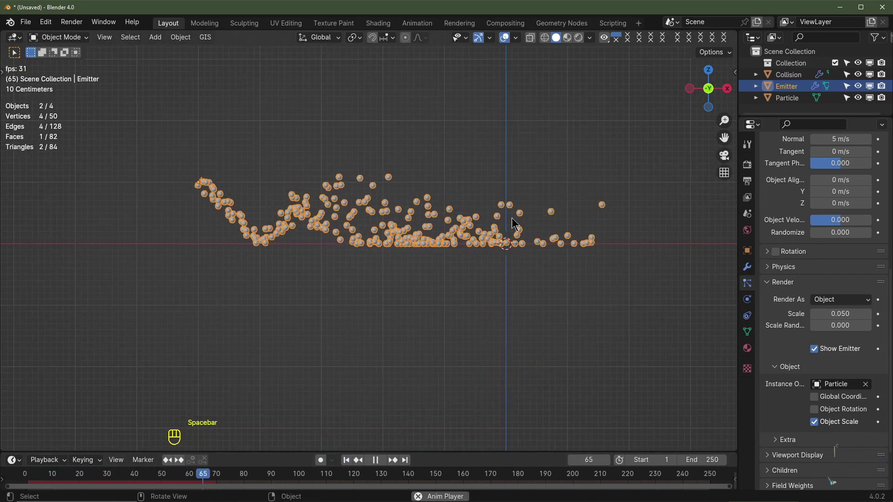
key(space)
Step: Set emission Number 500, End frame 5, Lifetime 90 and replay the burst
scroll(up, 3)
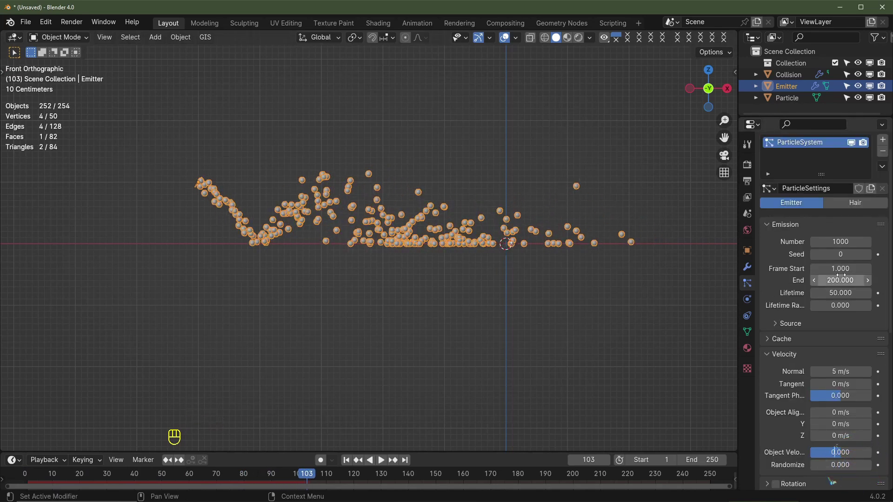
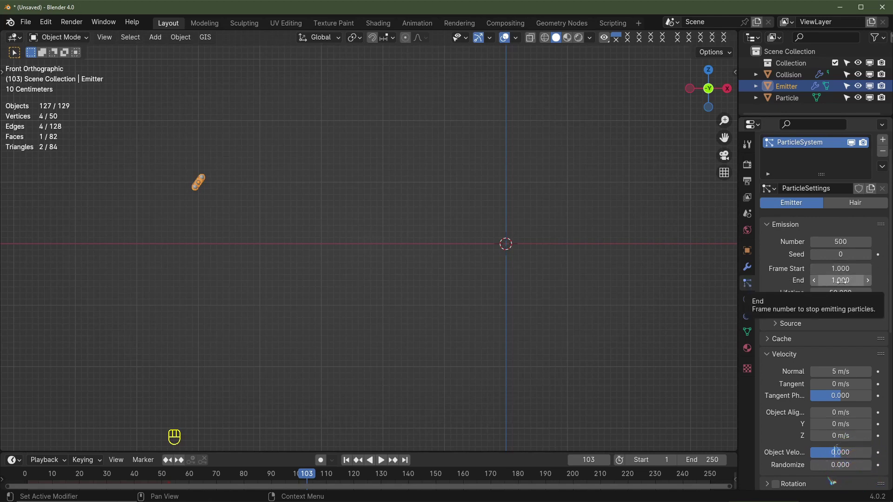
drag(349, 463, 260, 310)
key(space)
key(space)
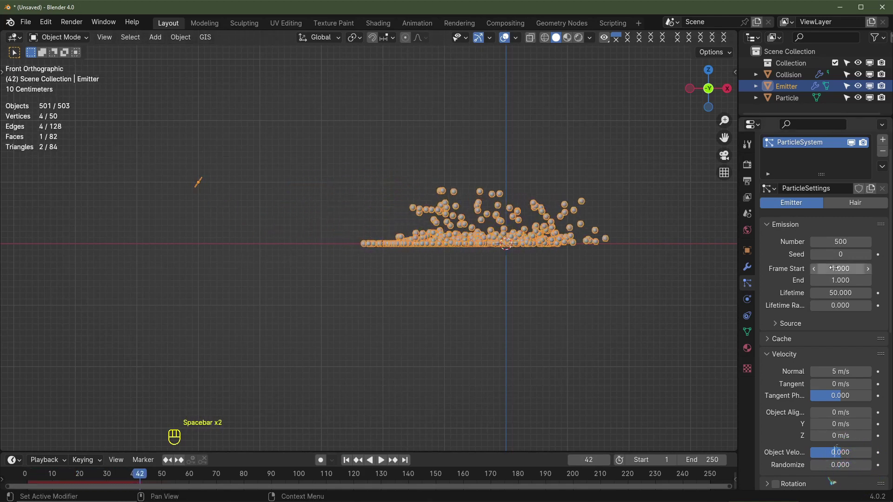
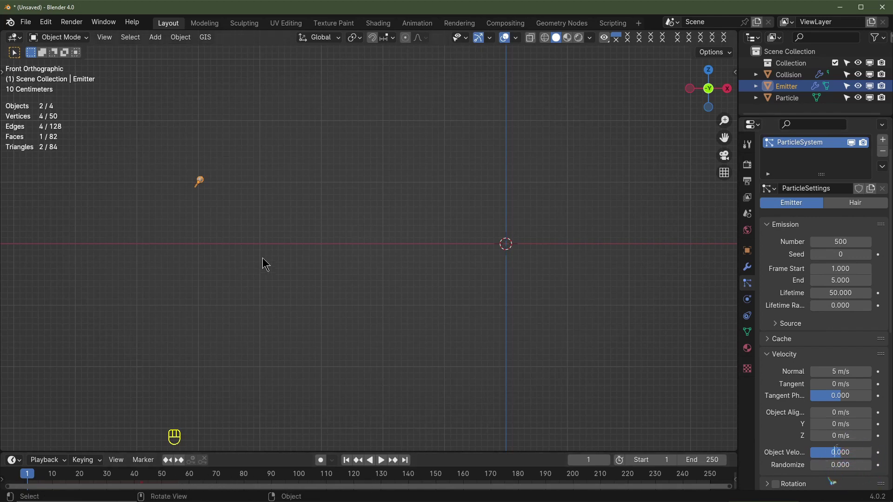
key(space)
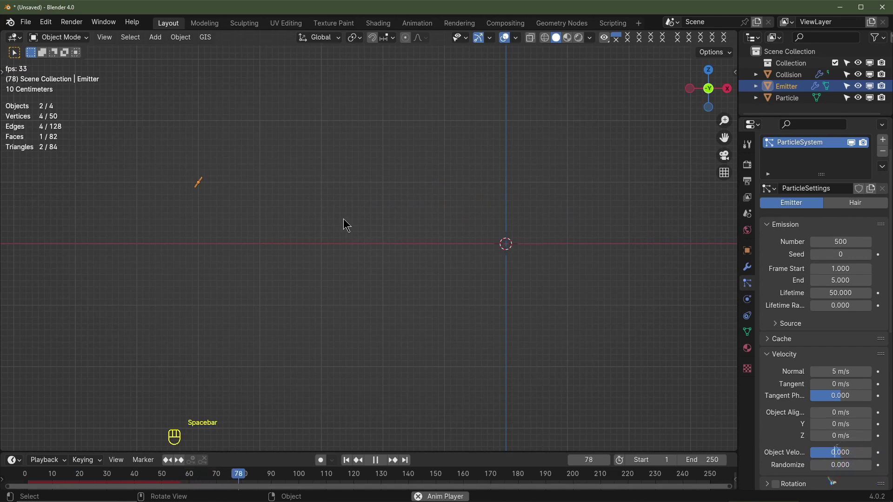
key(space)
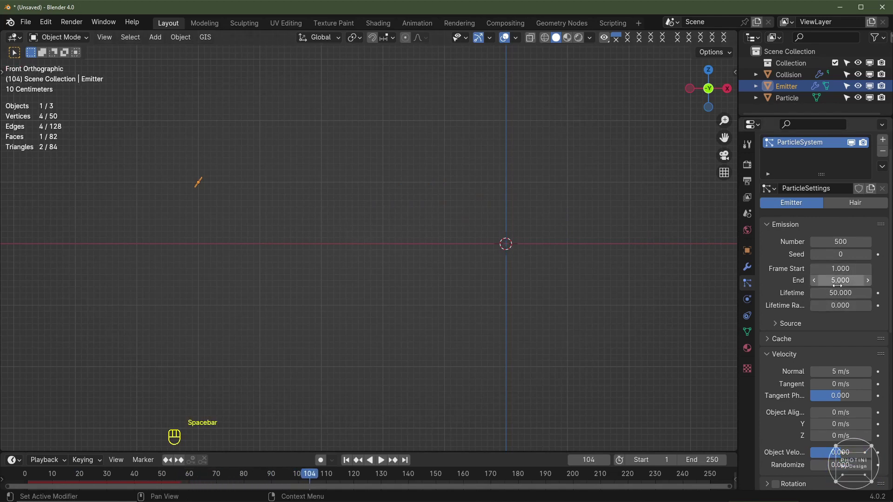
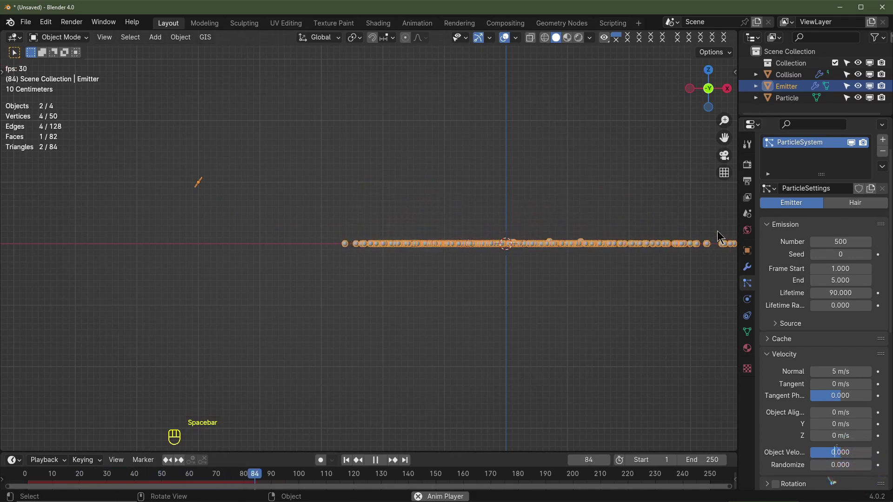
key(space)
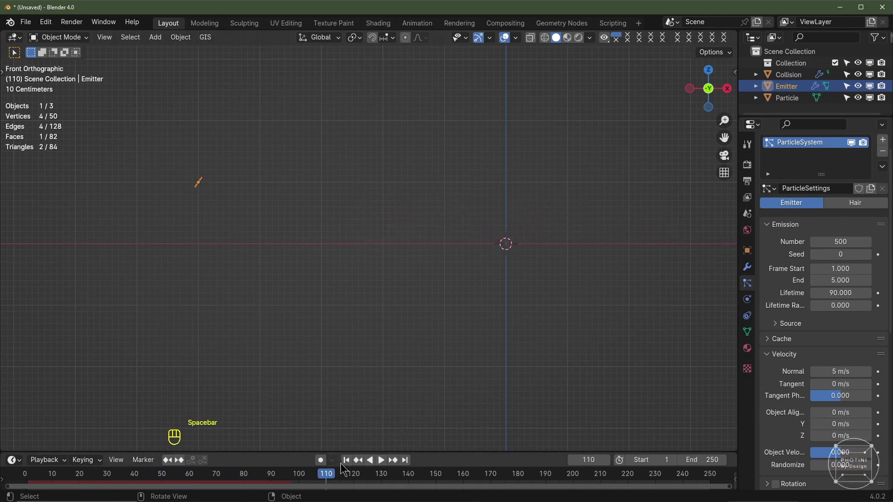
Step: In the emitter's Emission settings set Lifetime Randomness to 0.25
click(693, 359)
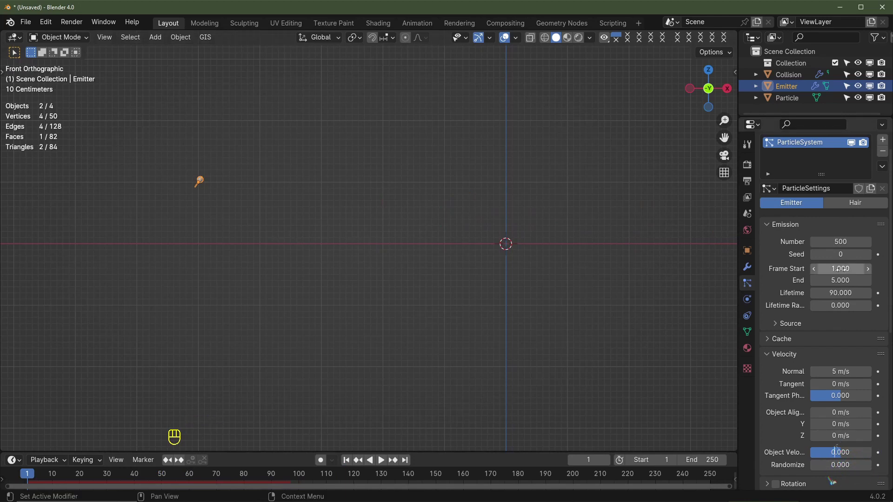
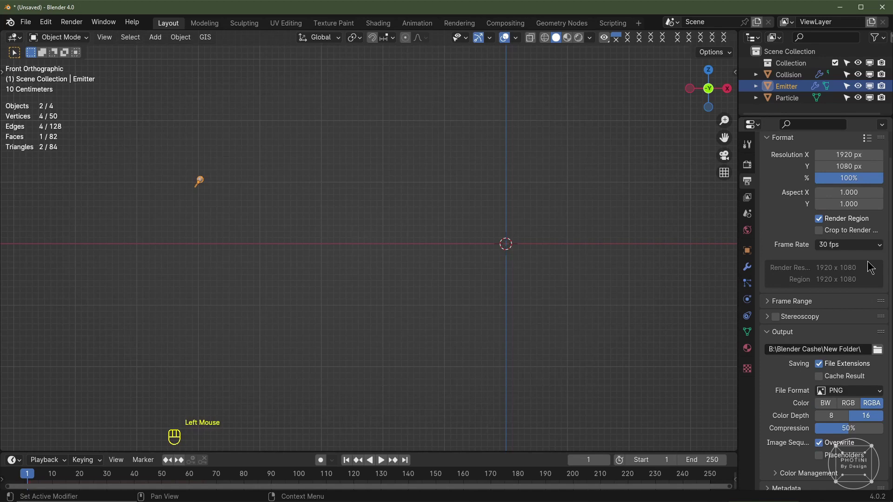
scroll(up, 3)
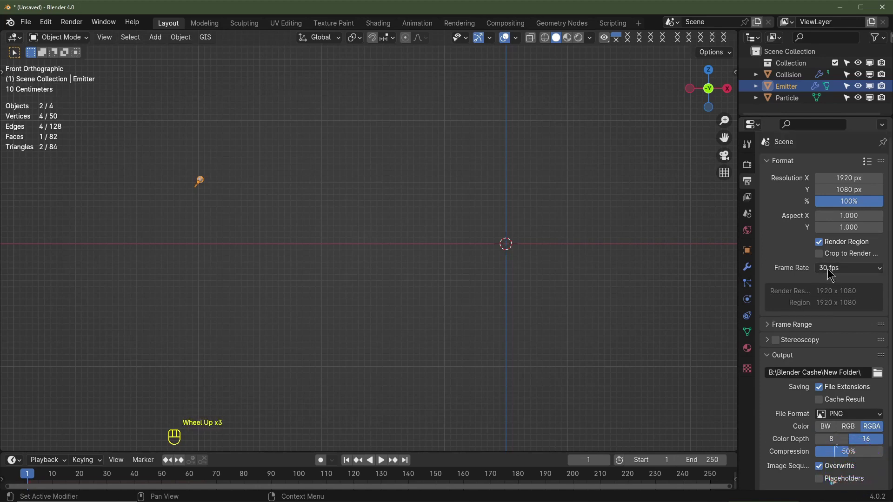
click(750, 288)
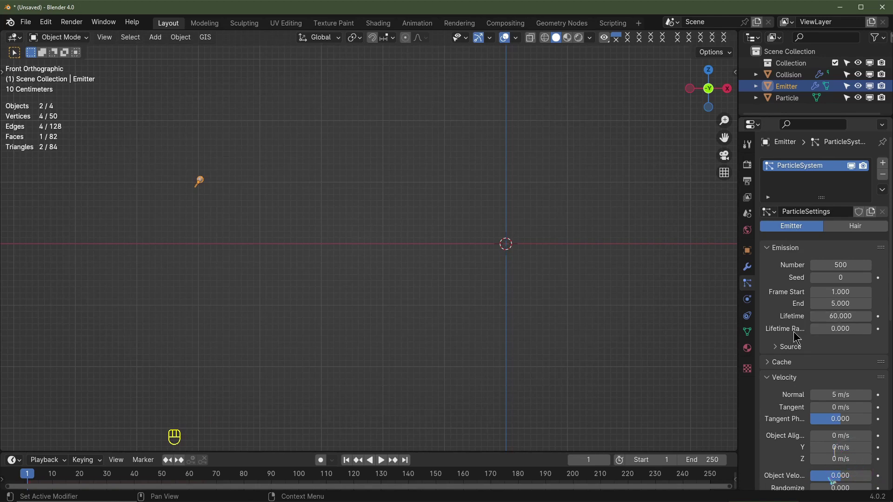
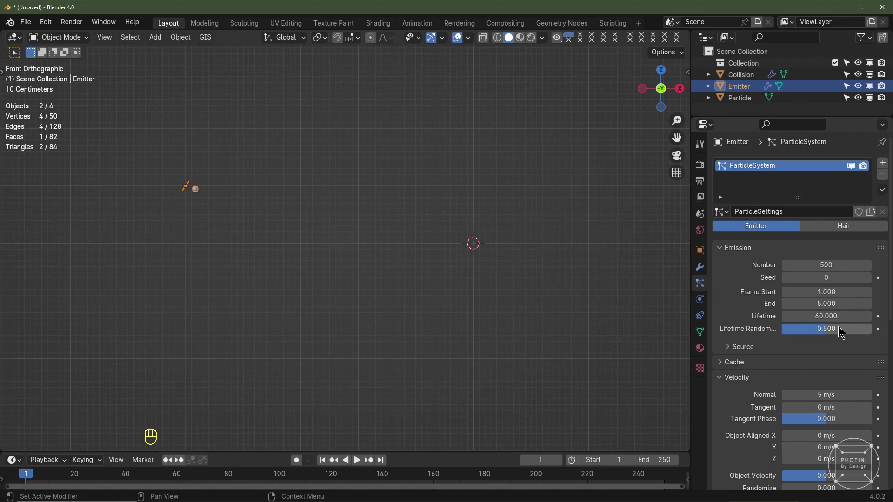
click(824, 328)
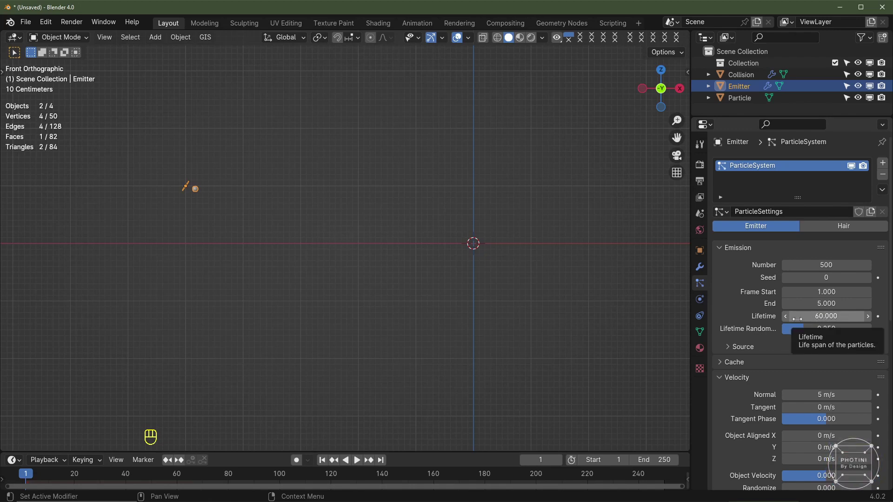
Step: Disable Show Emitter so the emitter plane no longer renders, checking from the front view
scroll(up, 3)
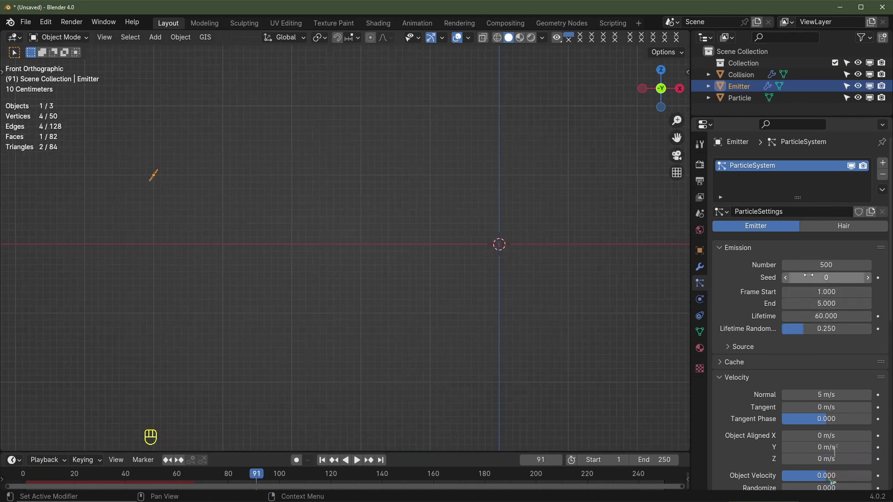
scroll(down, 3)
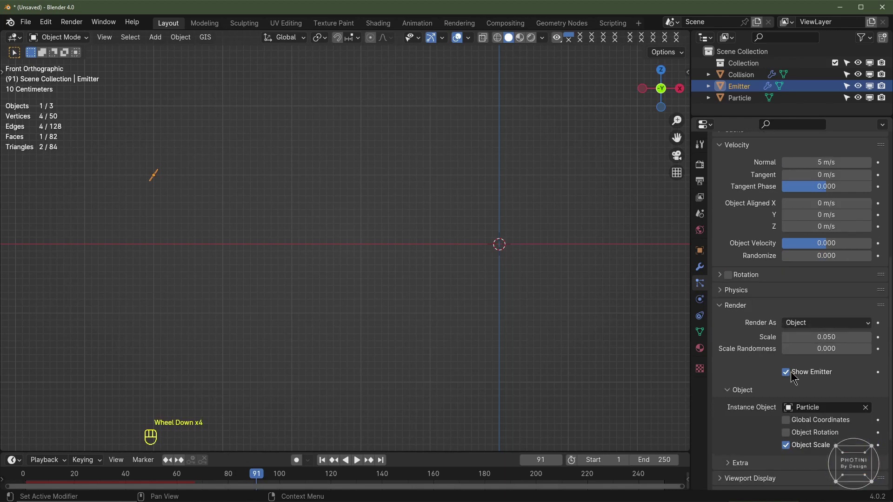
click(791, 378)
drag(284, 253, 356, 267)
drag(312, 264, 358, 266)
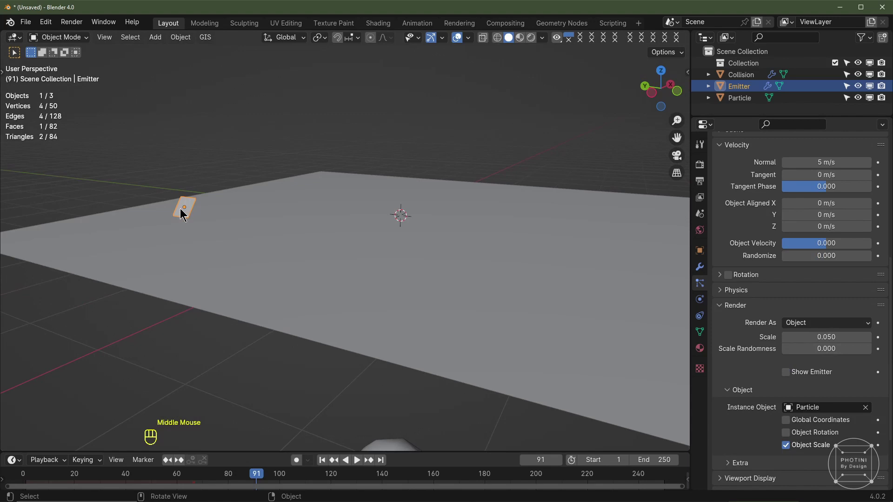
key(KP_1)
Step: Shrink the particle render scale to 0.01
scroll(up, 3)
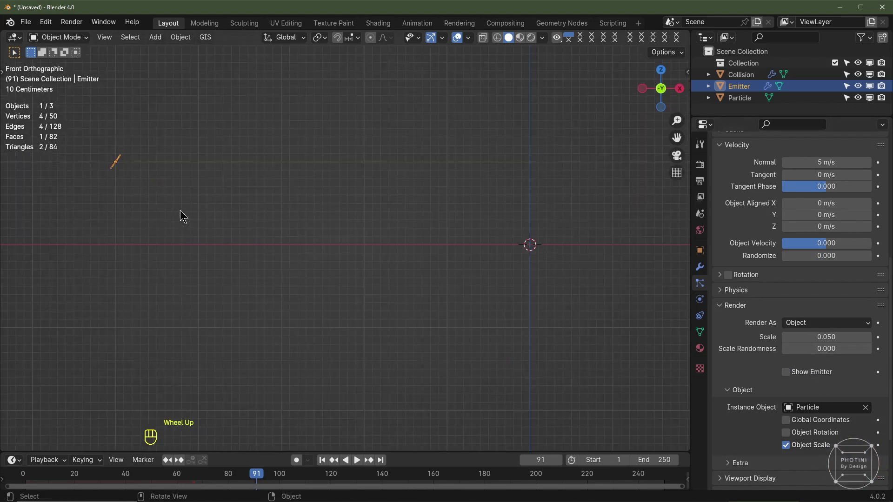
click(294, 333)
key(space)
key(space)
double_click(789, 348)
click(789, 348)
Step: Set particle scale randomness to 0.5 and check the landed sparks at frame 30
scroll(up, 3)
click(835, 348)
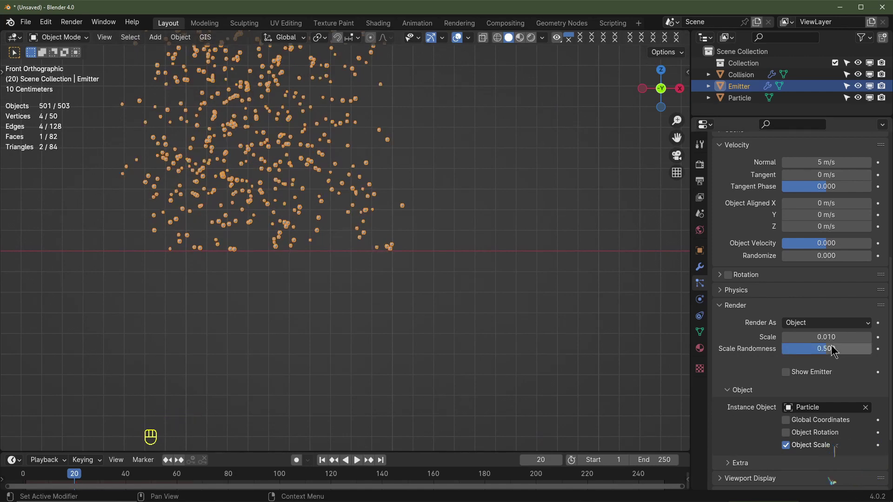
scroll(down, 3)
click(463, 38)
drag(463, 38, 422, 182)
drag(434, 200, 548, 247)
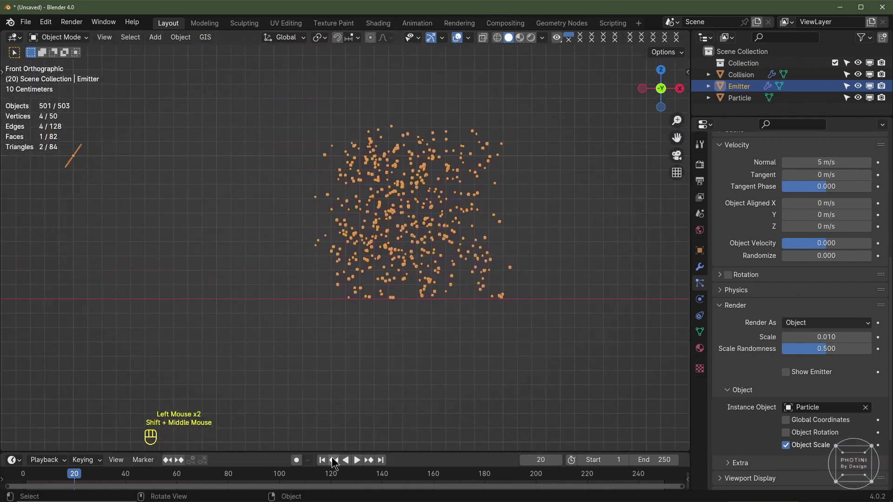
click(326, 460)
Step: On the Collision plane's particle physics, set friction 0.322 with 0.25 randomize
key(space)
key(space)
middle_click(378, 283)
click(356, 325)
click(703, 300)
click(819, 309)
click(811, 337)
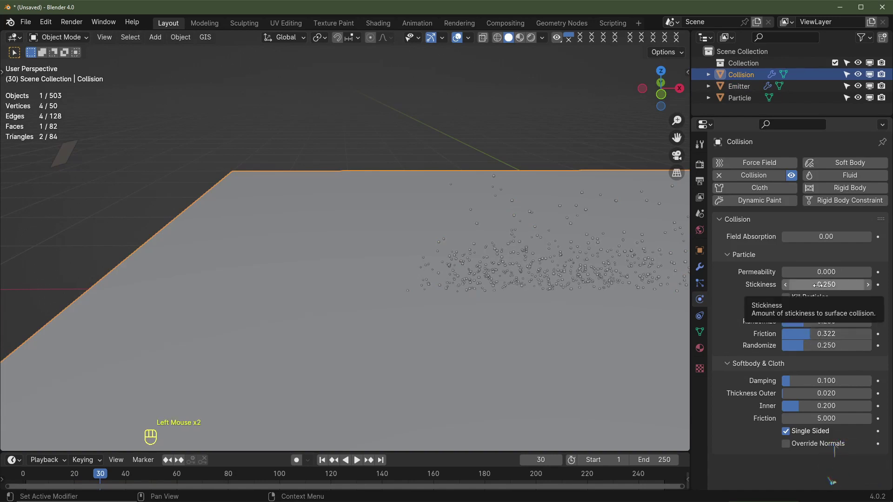
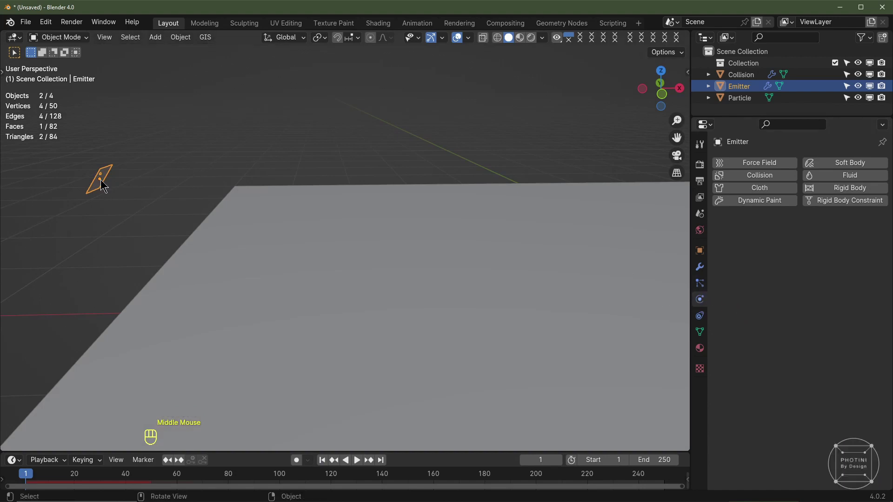
Step: Add a second particle system to the Emitter reusing the first ParticleSettings, and preview it
click(696, 284)
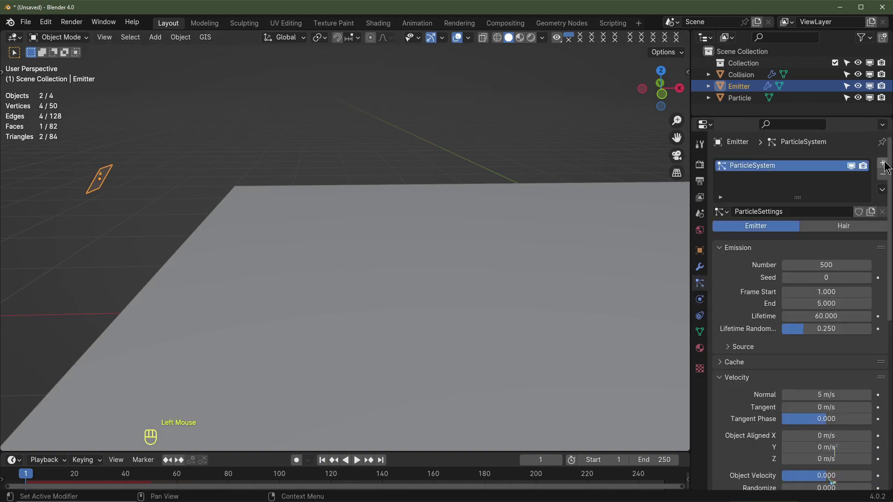
click(886, 165)
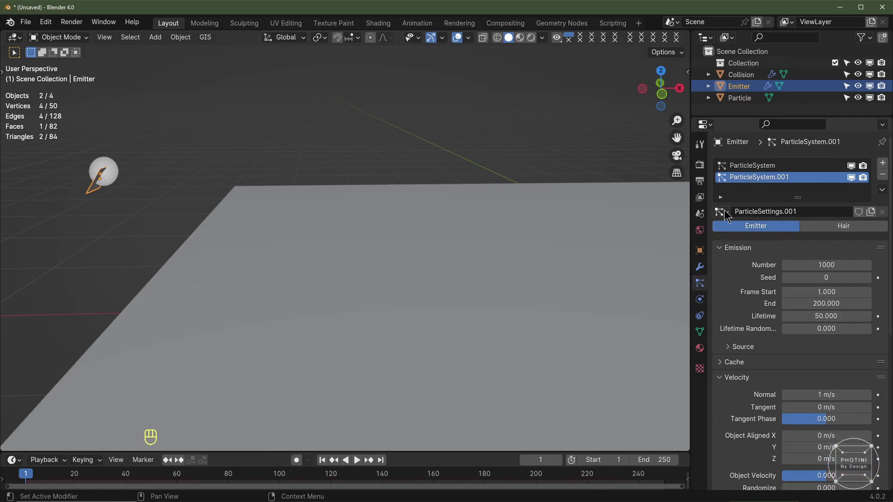
click(723, 214)
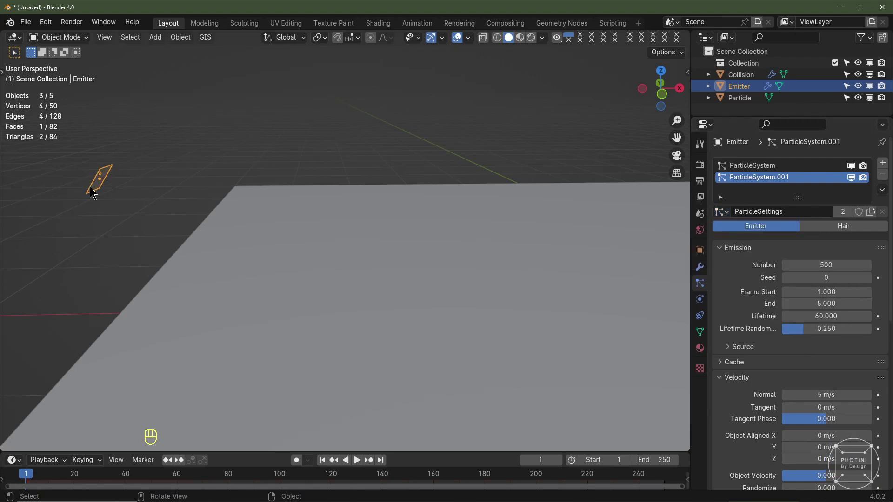
key(space)
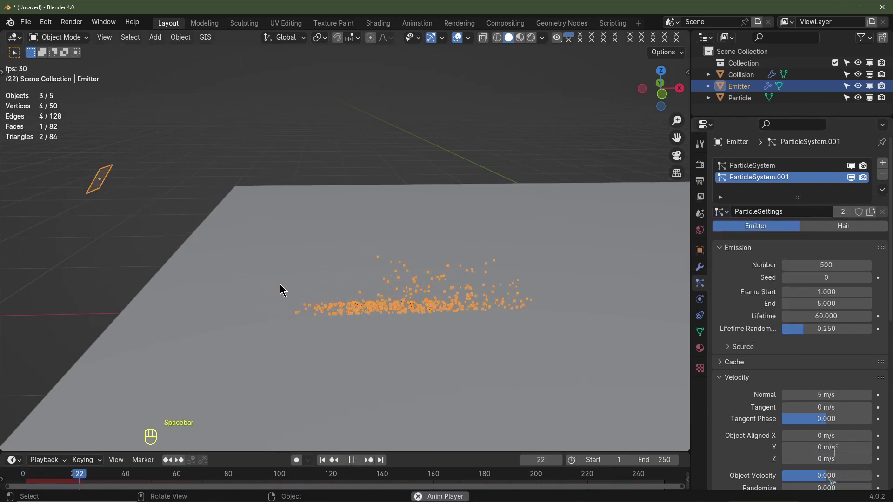
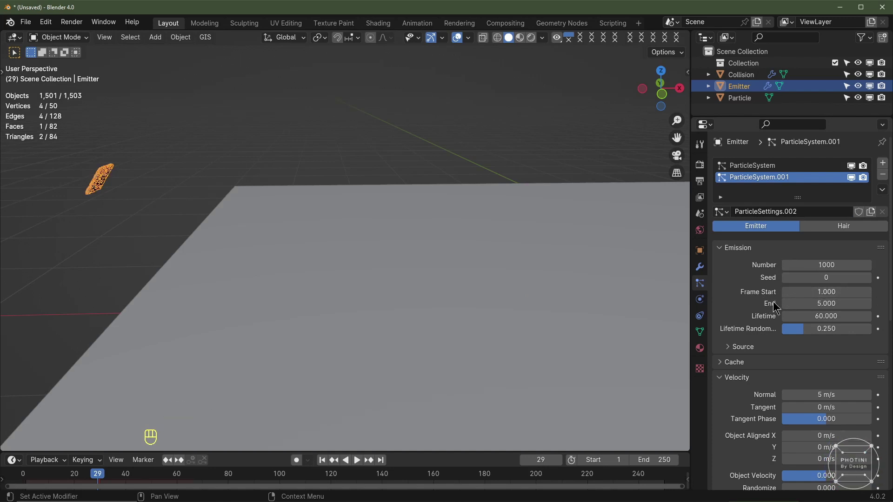
Step: Make the second system emit 2000 particles over frames 20–25 with seed 1469, then replay both streams
click(831, 291)
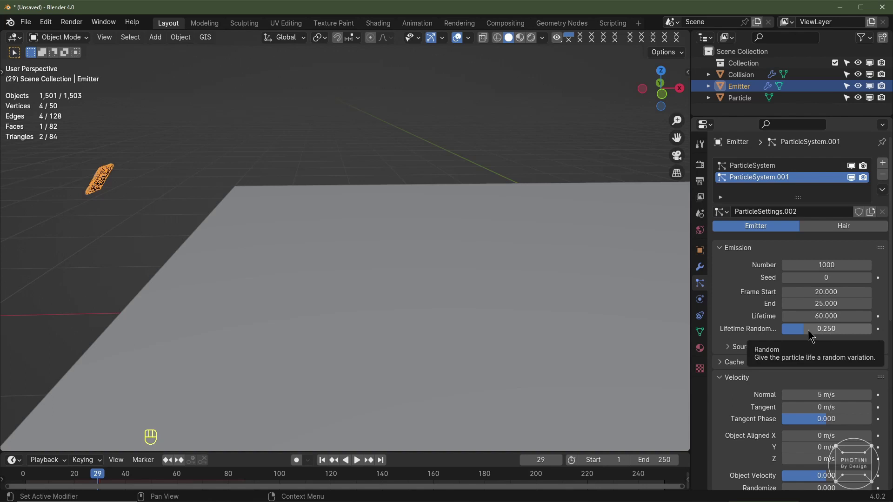
scroll(down, 3)
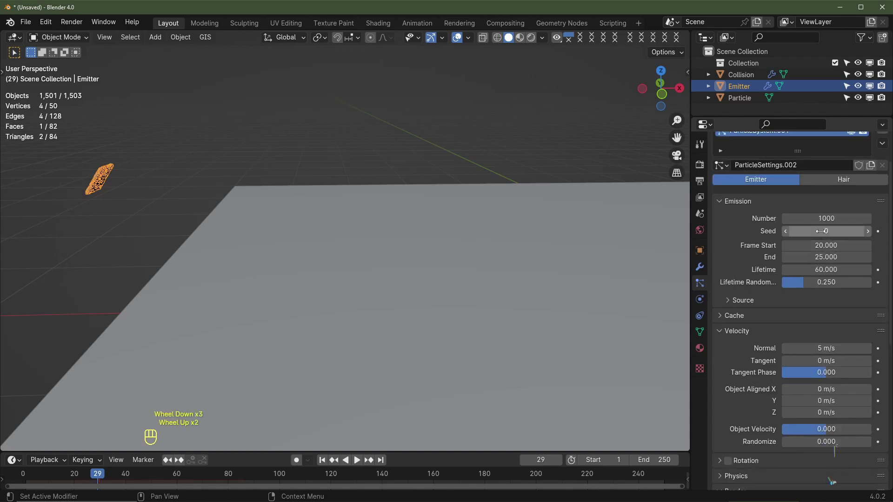
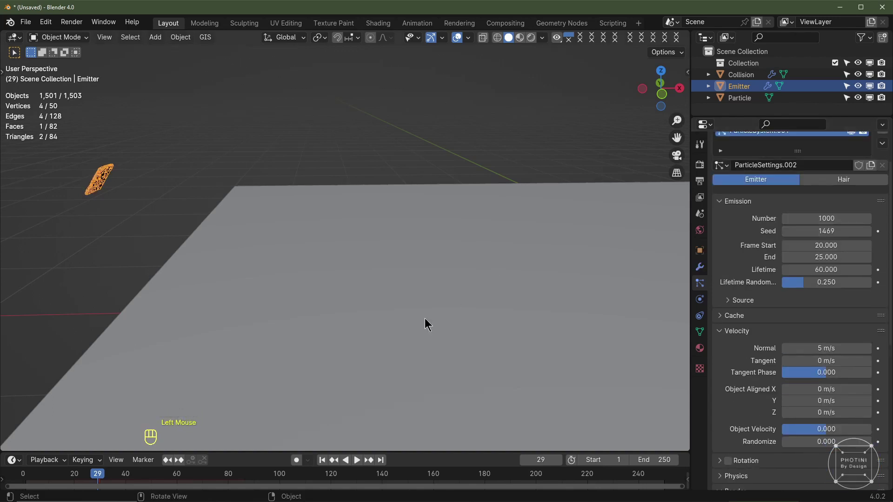
click(325, 460)
scroll(down, 3)
drag(364, 321, 306, 312)
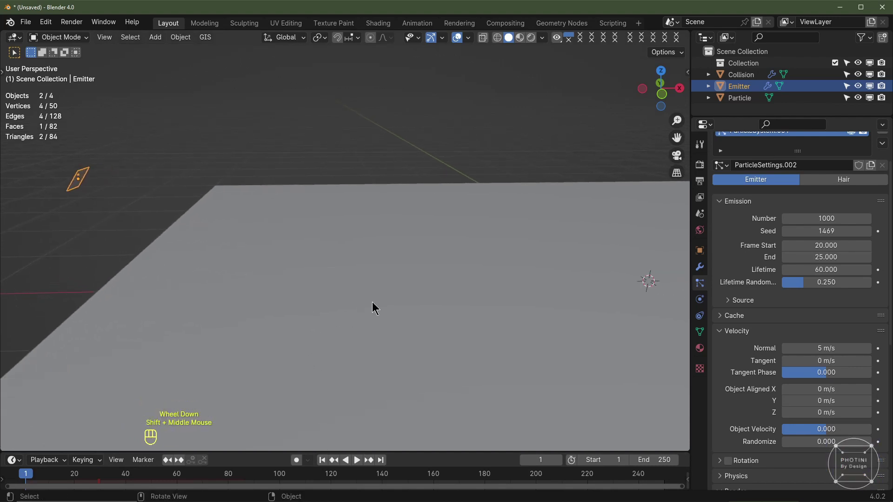
scroll(up, 3)
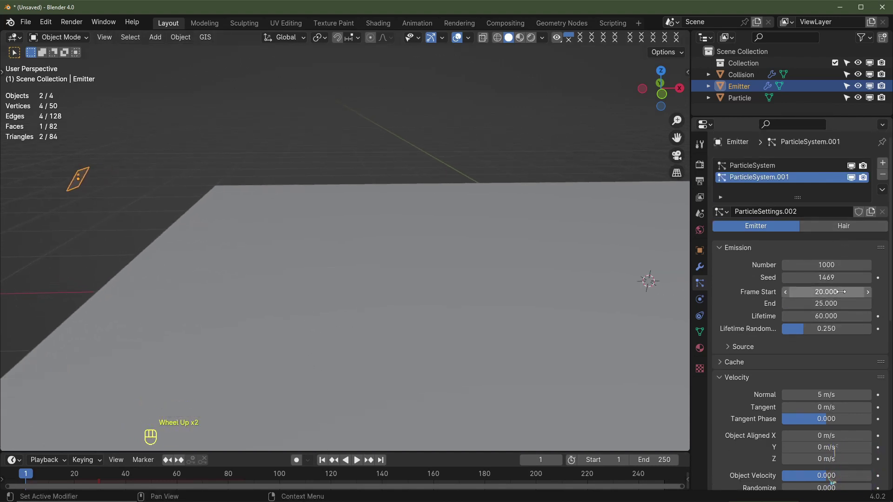
key(space)
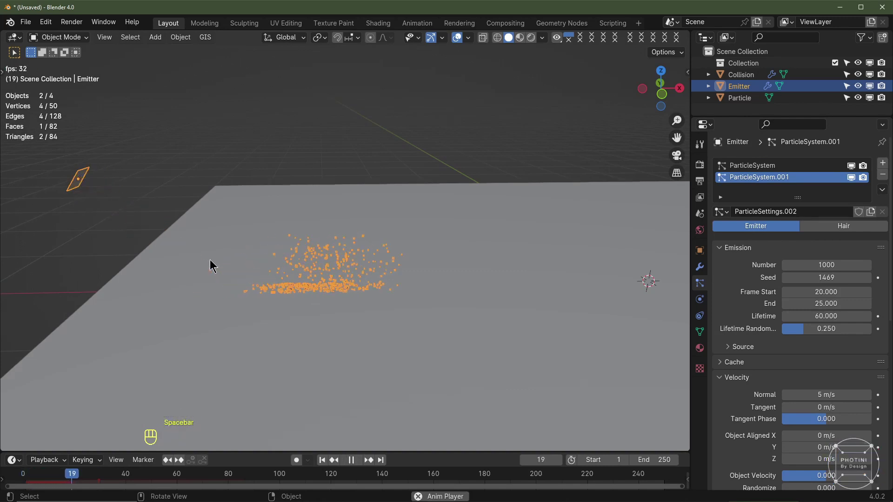
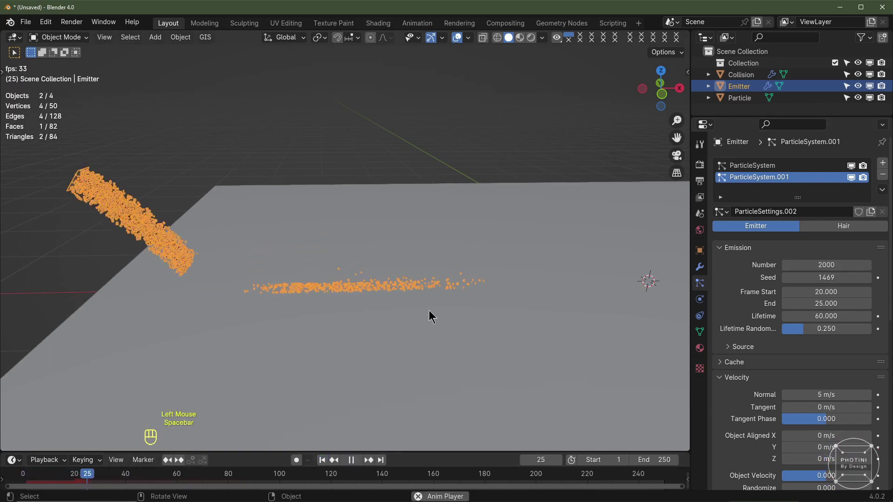
Step: Inspect the particle streak from several angles, apply an S .1 scale, and replay the sparks
key(space)
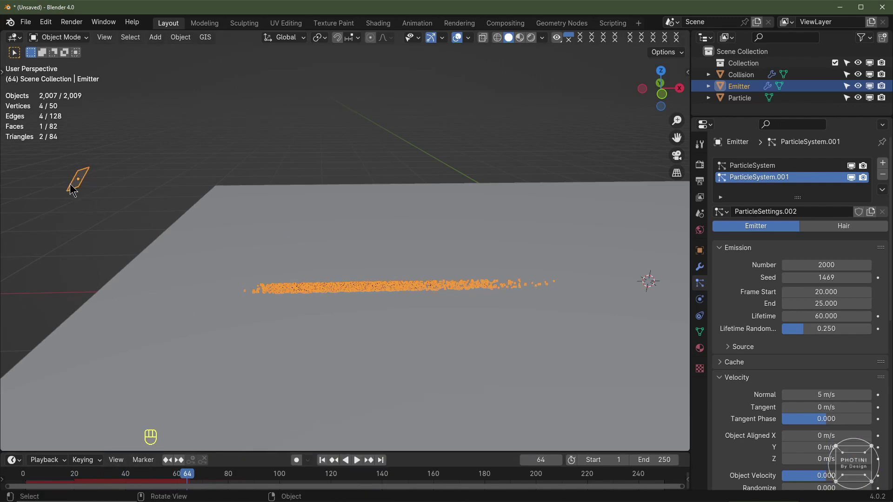
drag(103, 192, 146, 196)
middle_click(104, 192)
middle_click(182, 230)
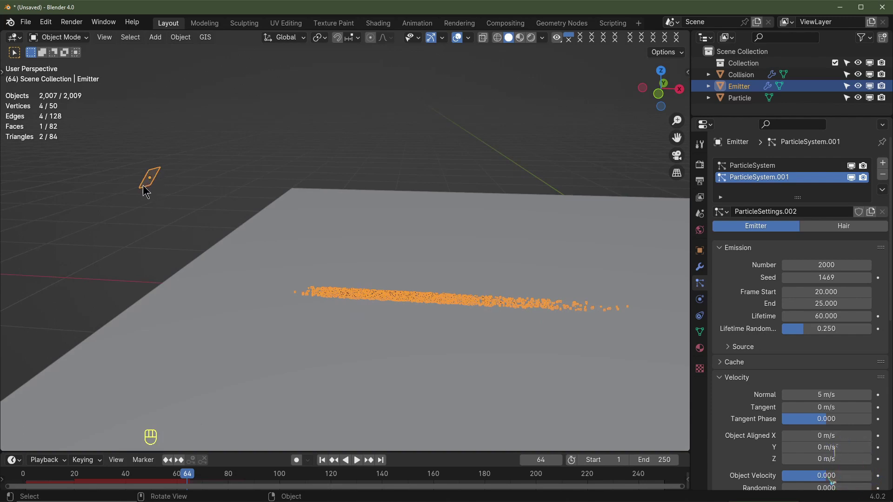
drag(195, 199, 222, 180)
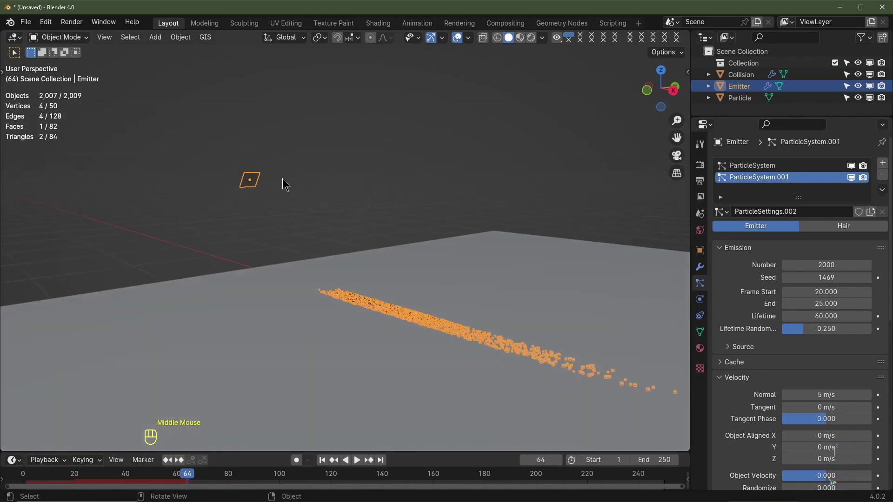
key(s)
key(.)
key(1)
key(Return)
drag(279, 339, 307, 346)
click(324, 463)
key(space)
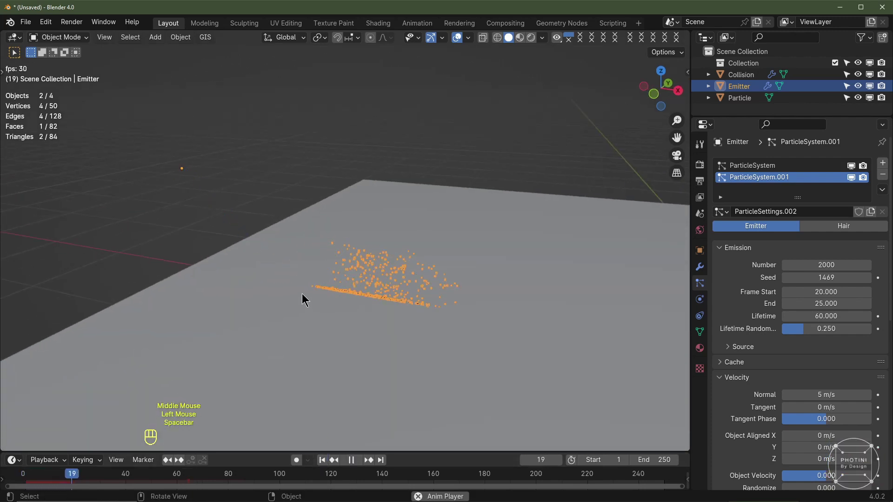
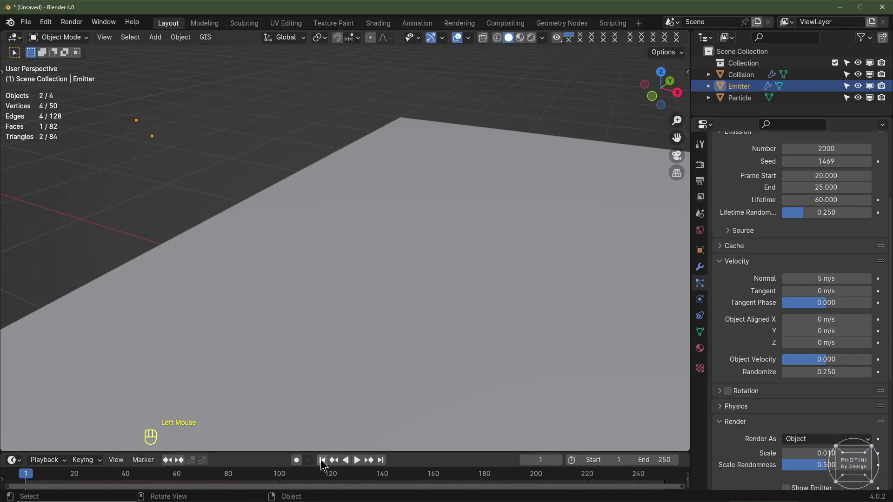
Step: Set the scene end frame to 90, return to frame 1 and expand the particle Cache panel
click(323, 463)
middle_click(297, 287)
key(space)
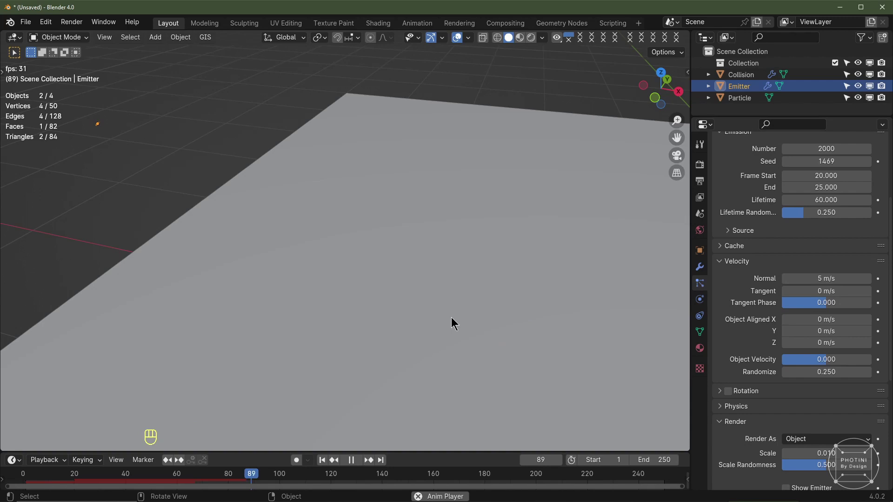
key(space)
click(325, 467)
scroll(down, 3)
drag(398, 280, 350, 266)
key(space)
click(416, 372)
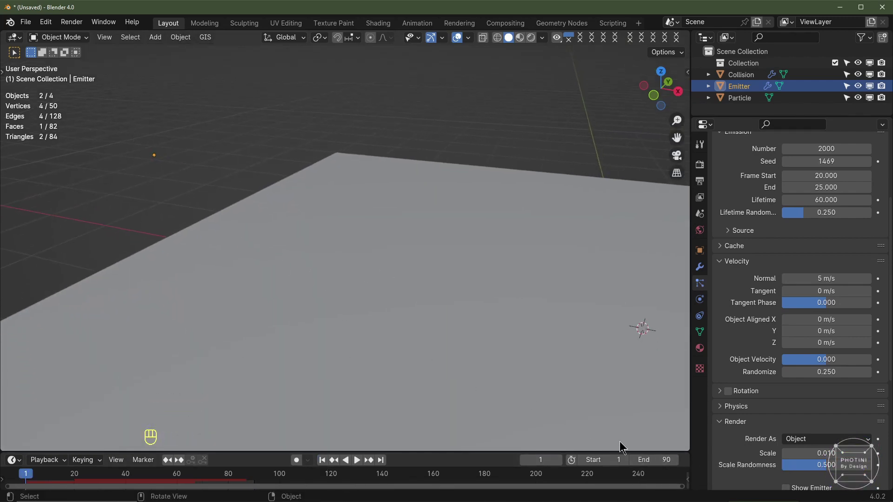
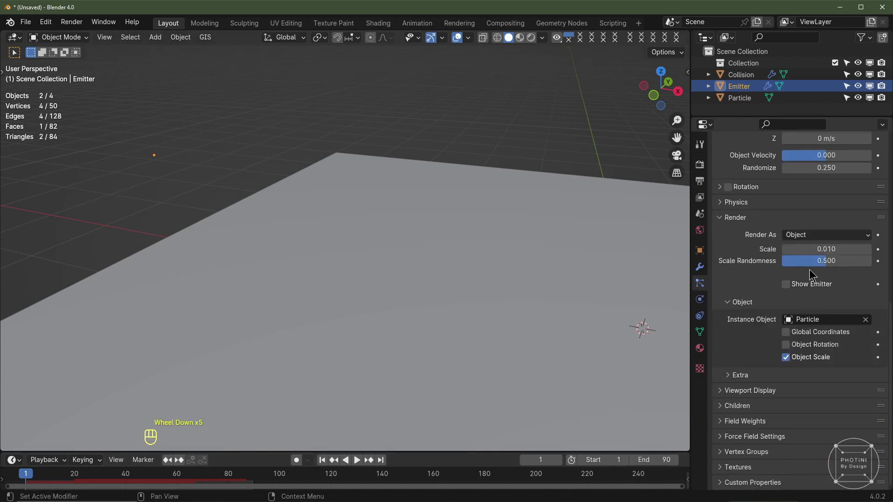
scroll(up, 3)
Step: Save the project as Sparks Particle Tutorial Concept, toggle Disk Cache and review the File Paths preferences
click(742, 284)
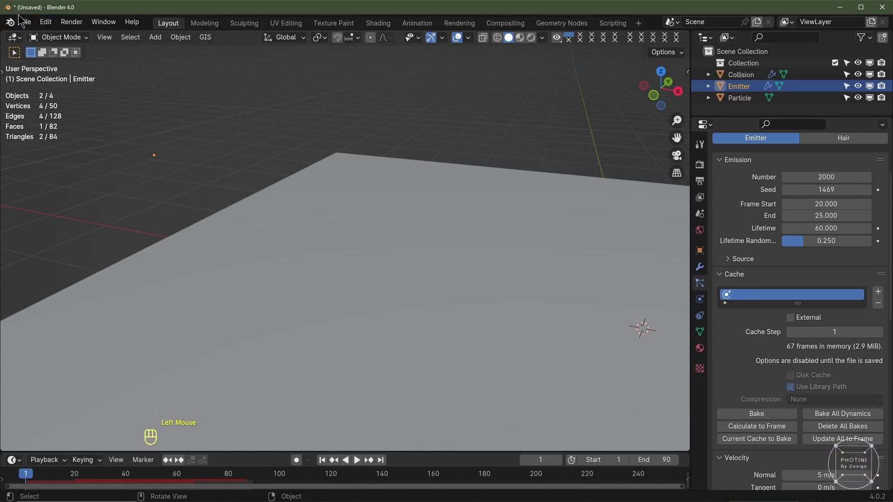
drag(30, 25, 245, 154)
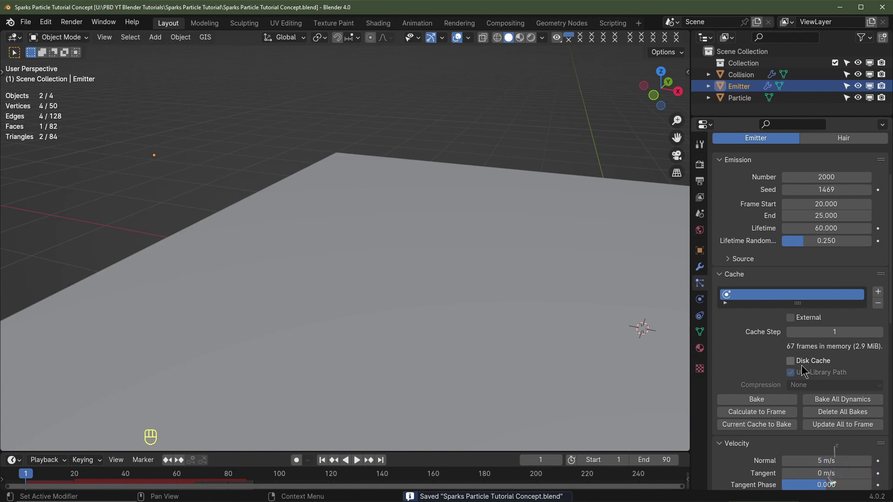
click(793, 363)
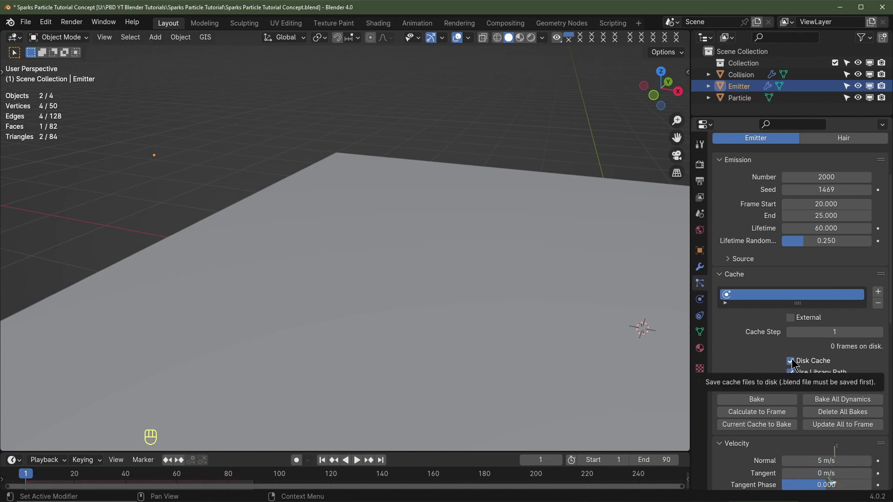
drag(50, 25, 89, 177)
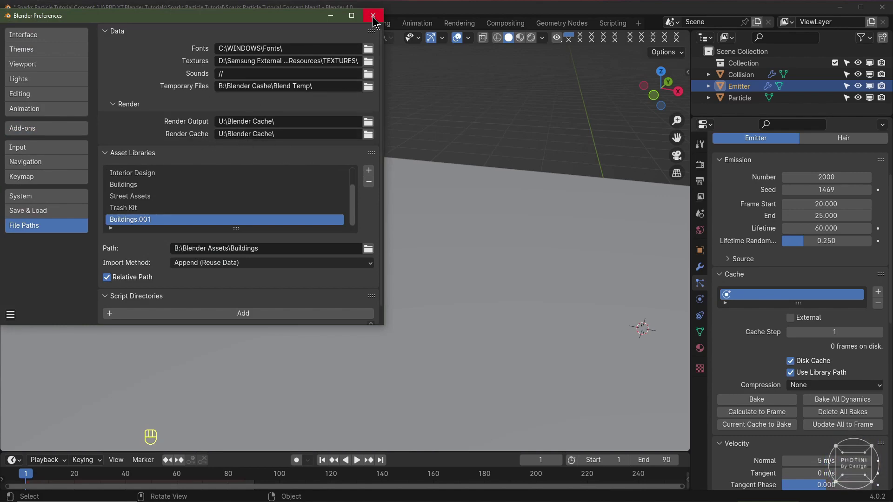
click(792, 365)
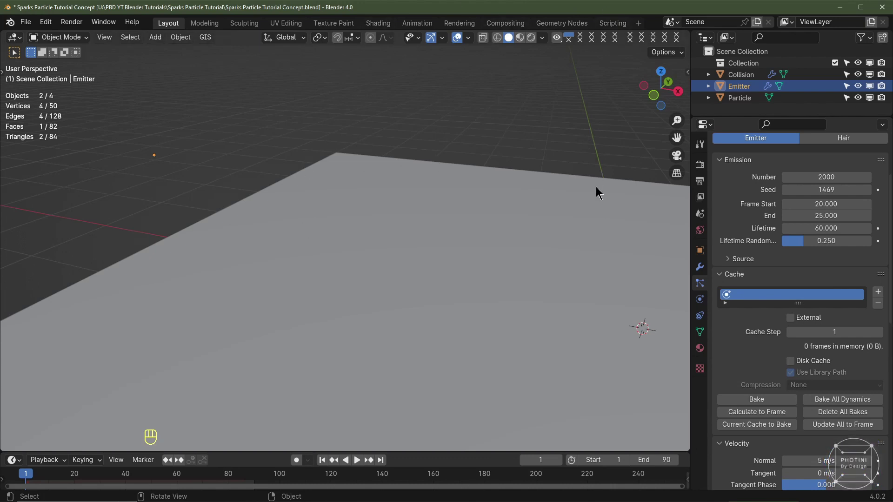
Step: Bake the emitter's particle simulation into a 67-frame memory cache and return to frame 1
click(797, 380)
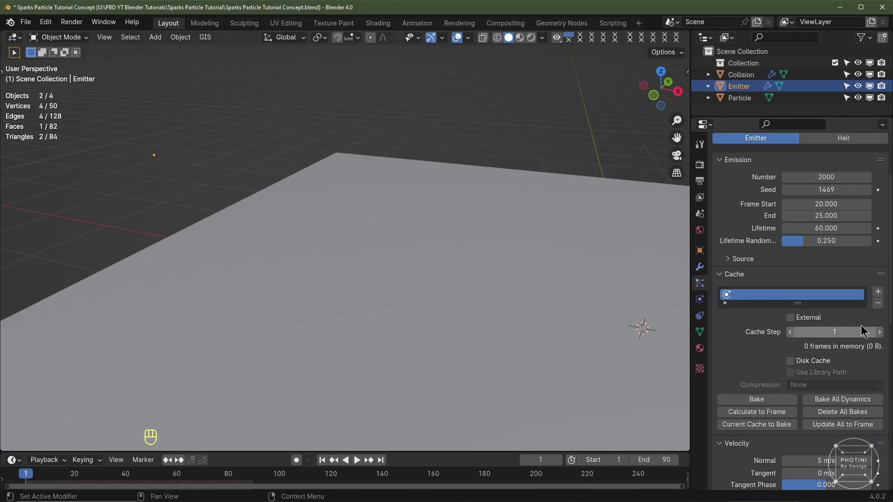
click(324, 471)
drag(829, 403, 558, 396)
key(space)
drag(384, 323, 408, 370)
scroll(down, 3)
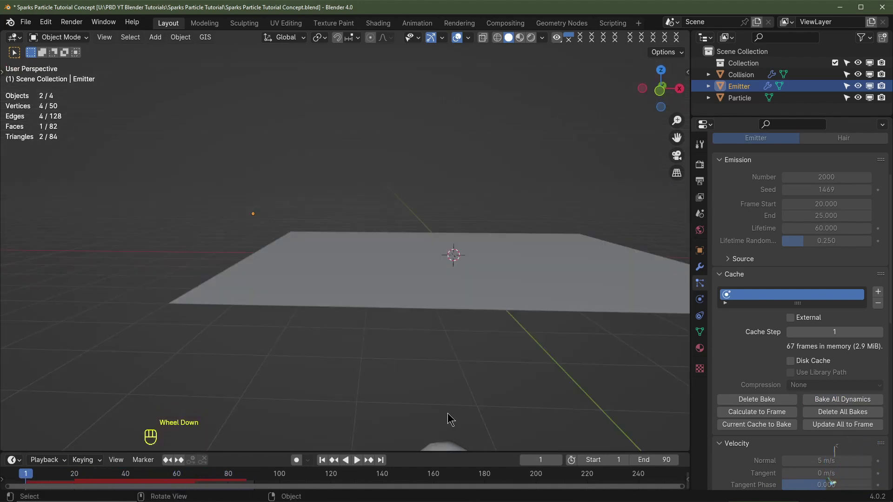
Step: Select the Particle object in the Outliner and bring up the Cycles render properties
scroll(down, 3)
click(409, 368)
scroll(down, 3)
scroll(up, 3)
click(702, 164)
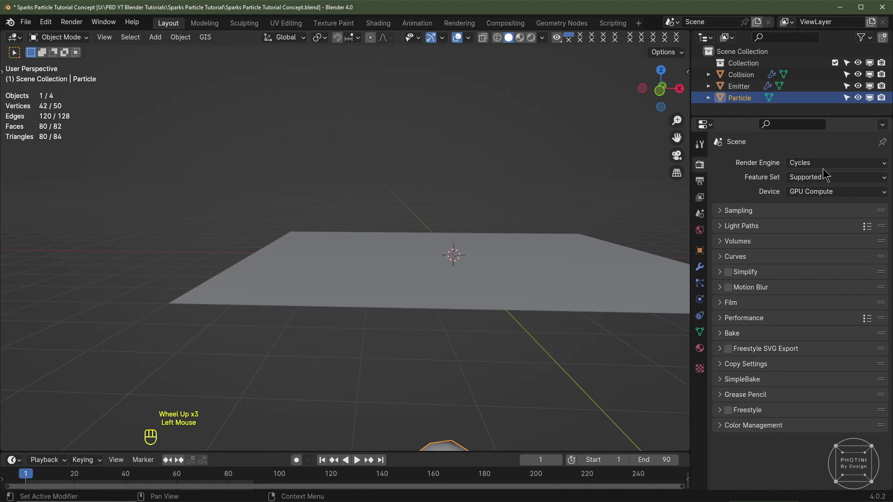
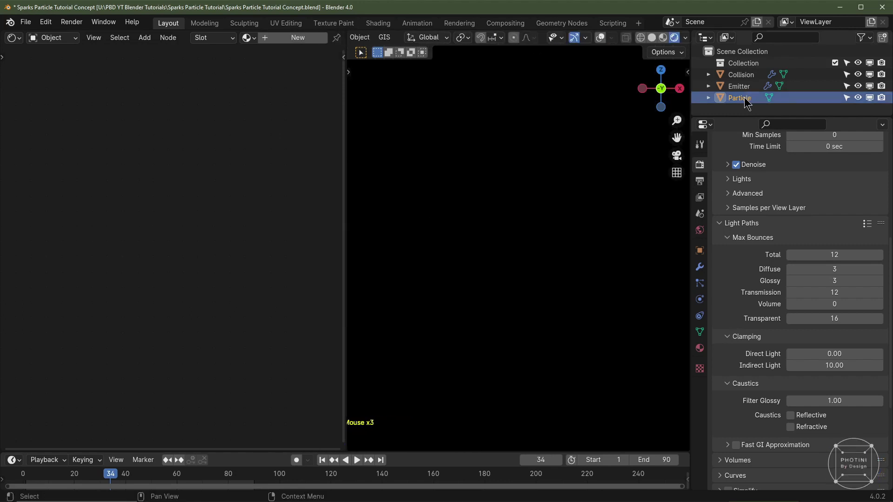
Step: Create a new material for the Particle object and remove its default BSDF node
click(313, 47)
scroll(up, 3)
key(Delete)
middle_click(194, 292)
Step: Wire an Emission shader to the material output and add a Math node ahead of the Color Ramp
key(shift+a)
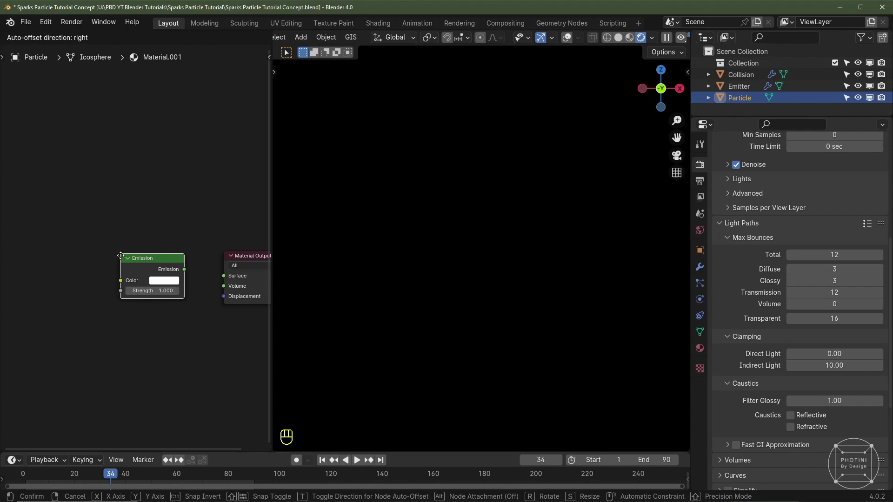
drag(184, 273, 230, 279)
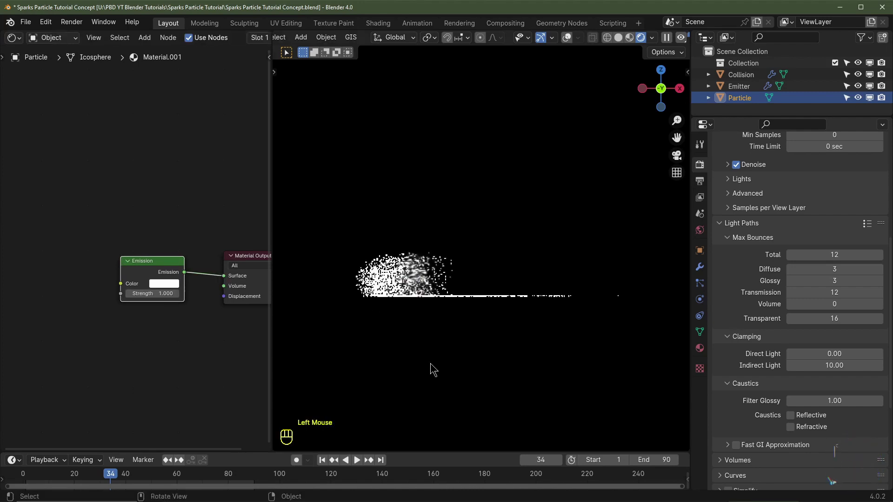
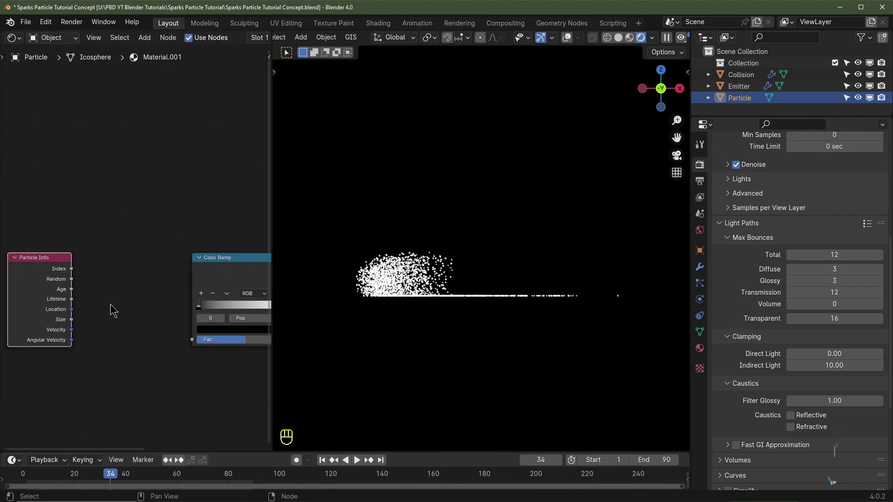
key(shift+a)
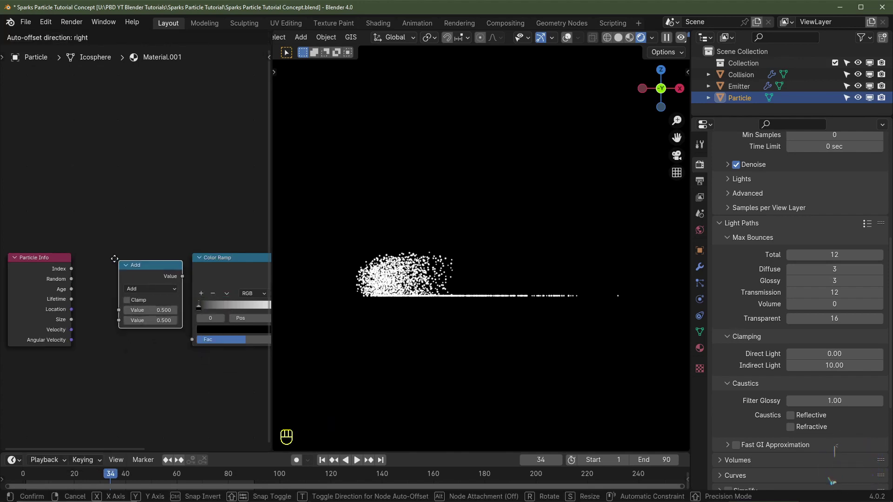
drag(130, 284, 141, 338)
Step: Add colour stops to the ramp and colour them pale yellow, orange and deep red
middle_click(141, 339)
scroll(up, 3)
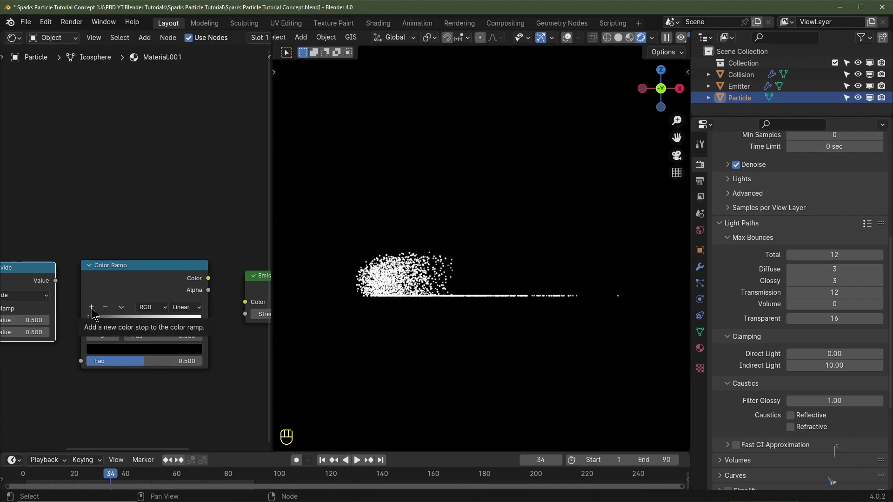
click(94, 310)
click(204, 324)
click(186, 358)
click(181, 354)
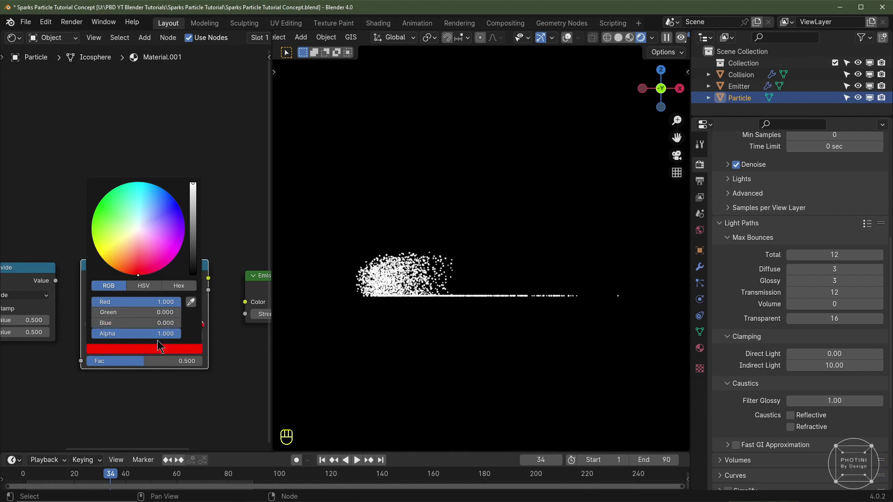
click(149, 324)
click(155, 350)
click(91, 326)
click(113, 354)
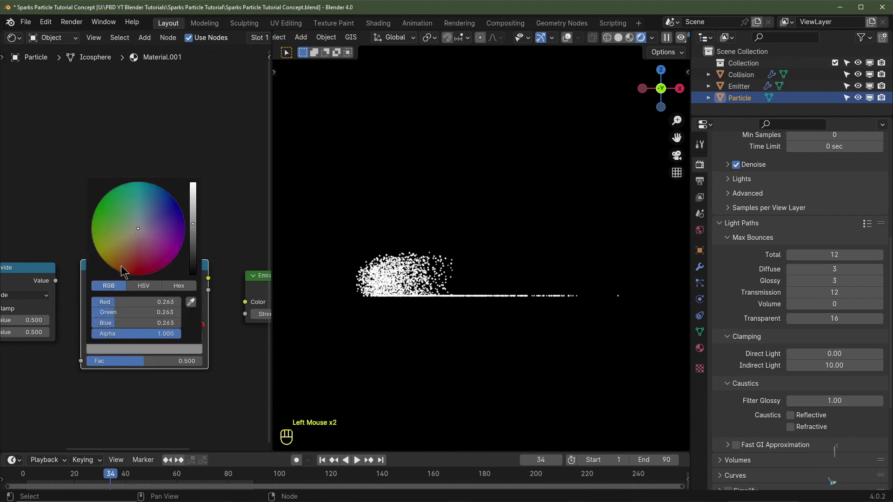
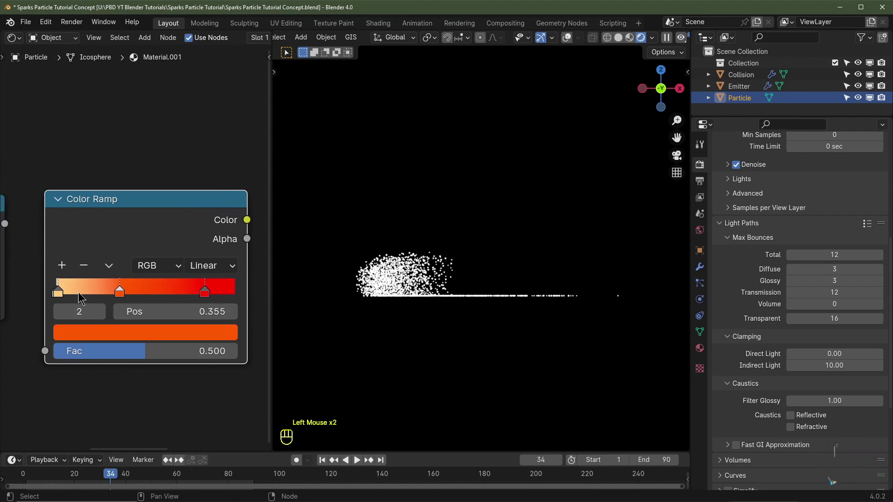
click(63, 298)
click(106, 334)
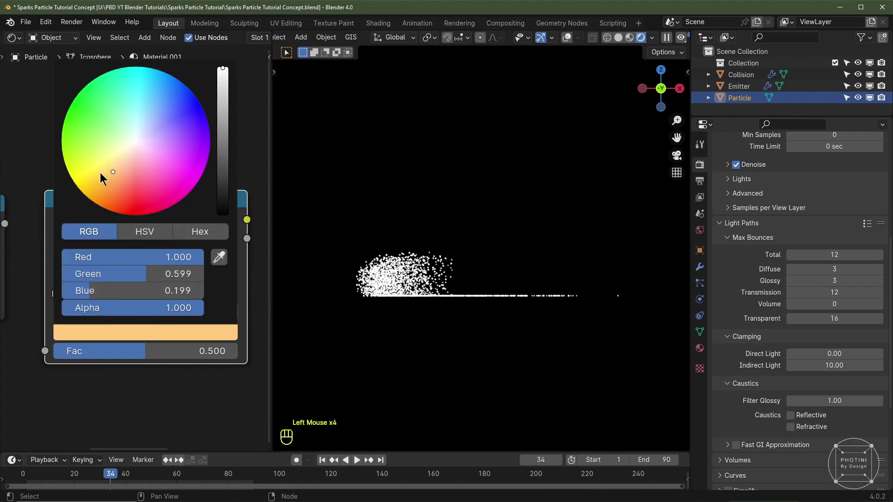
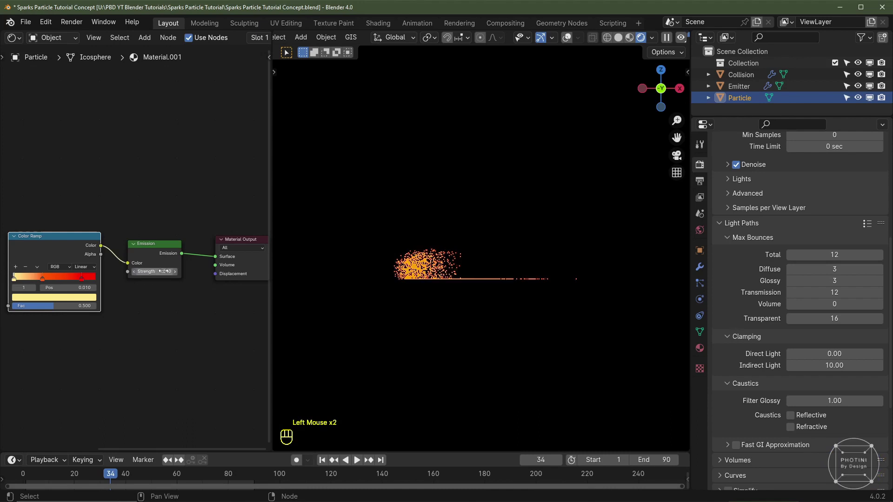
Step: Raise Emission Strength to 5 and feed particle Age and Lifetime into the Divide node
drag(68, 359, 145, 339)
scroll(up, 3)
drag(53, 295, 53, 307)
drag(53, 307, 90, 320)
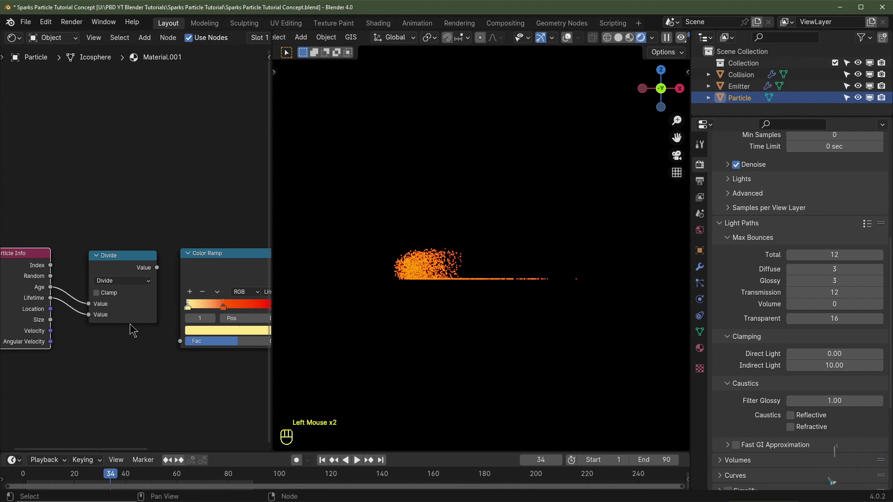
Step: Slide the orange stop toward yellow and push the red stop along, checking the rendered glow
middle_click(105, 285)
drag(106, 287, 176, 383)
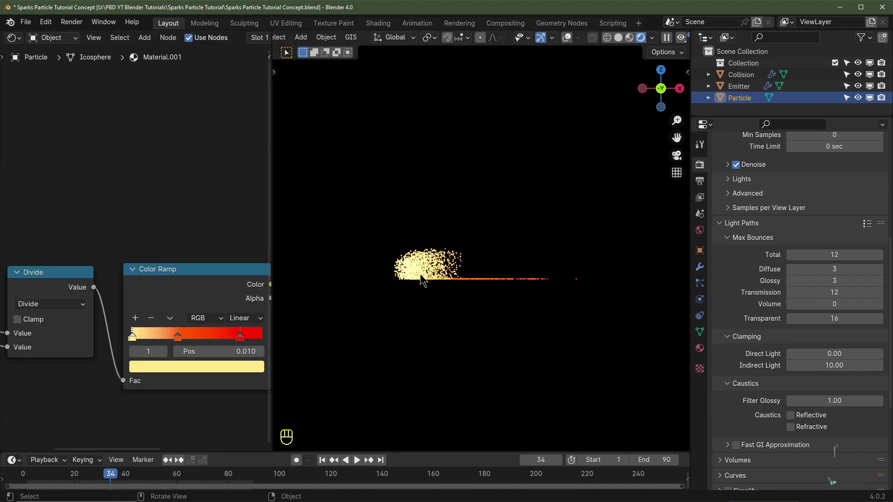
middle_click(160, 334)
drag(160, 333, 172, 340)
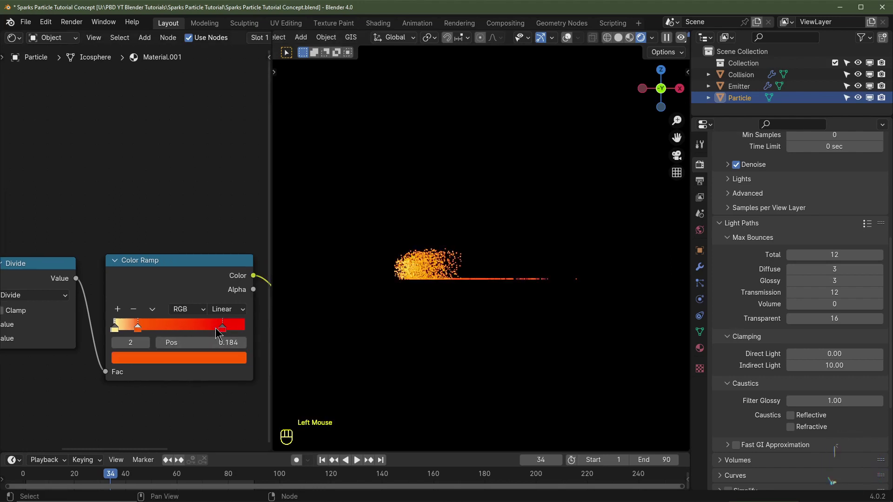
drag(218, 331, 146, 338)
click(143, 334)
middle_click(468, 334)
scroll(up, 3)
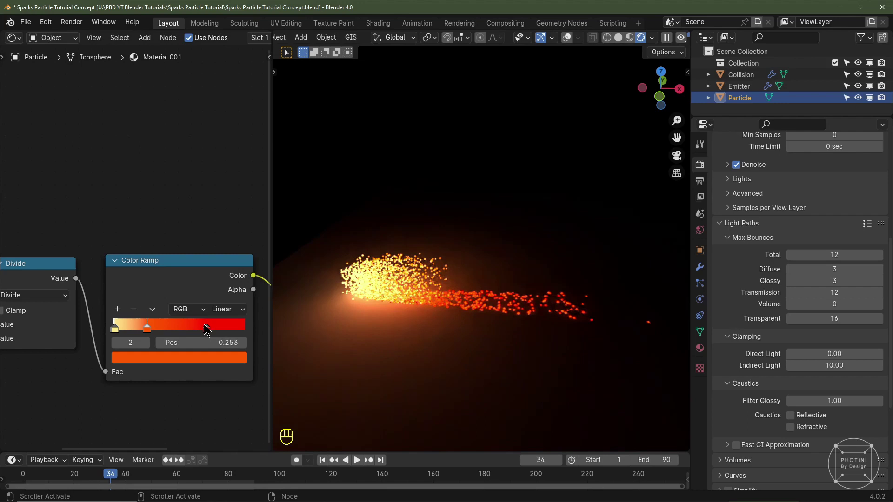
click(200, 330)
drag(196, 333, 204, 360)
click(205, 365)
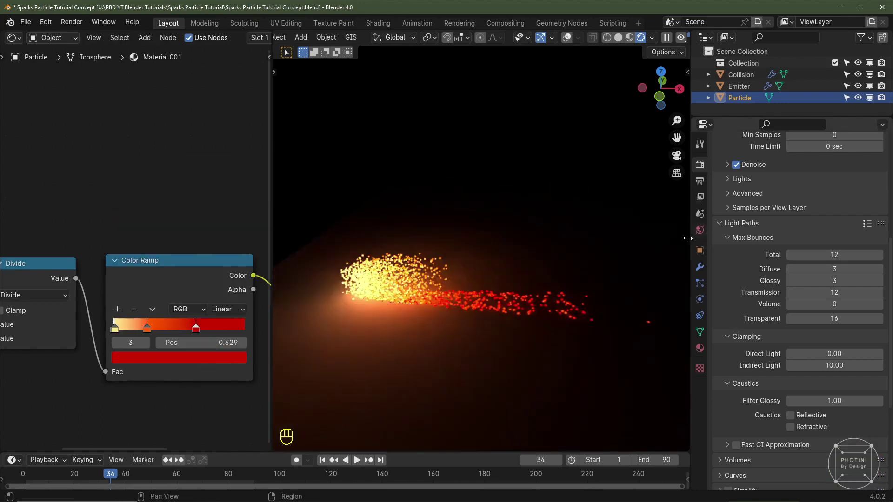
click(476, 254)
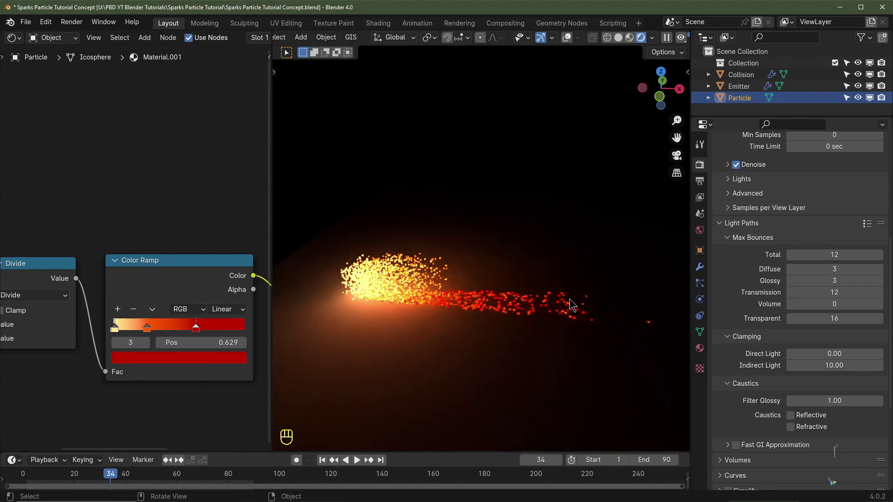
Step: Add a Mix Shader, a Transparent BSDF and a second black-to-white Color Ramp below the shaders
middle_click(158, 328)
scroll(down, 3)
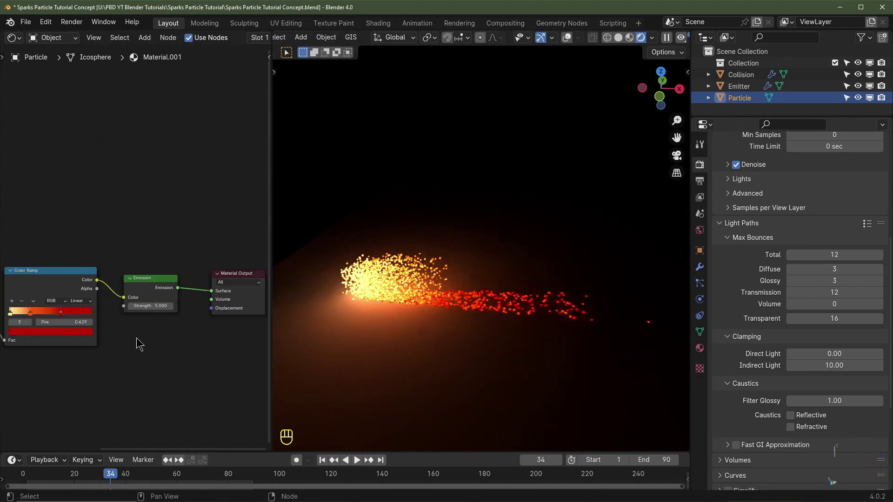
key(shift+a)
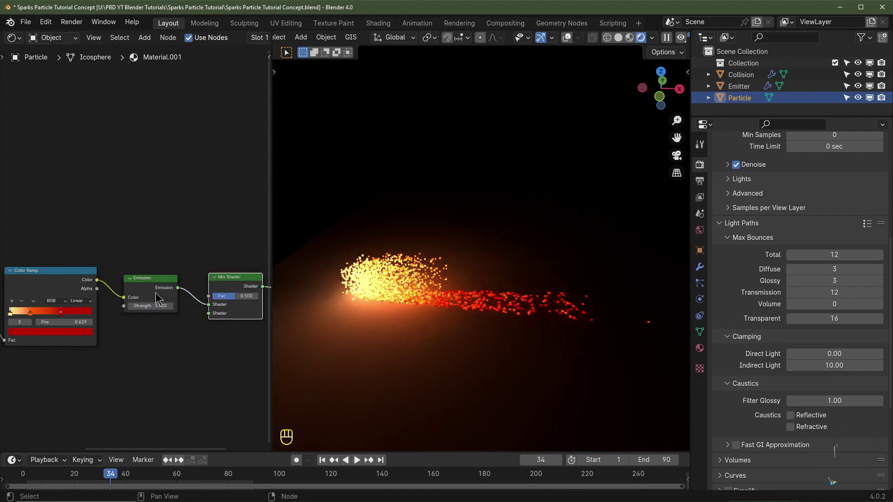
key(shift+a)
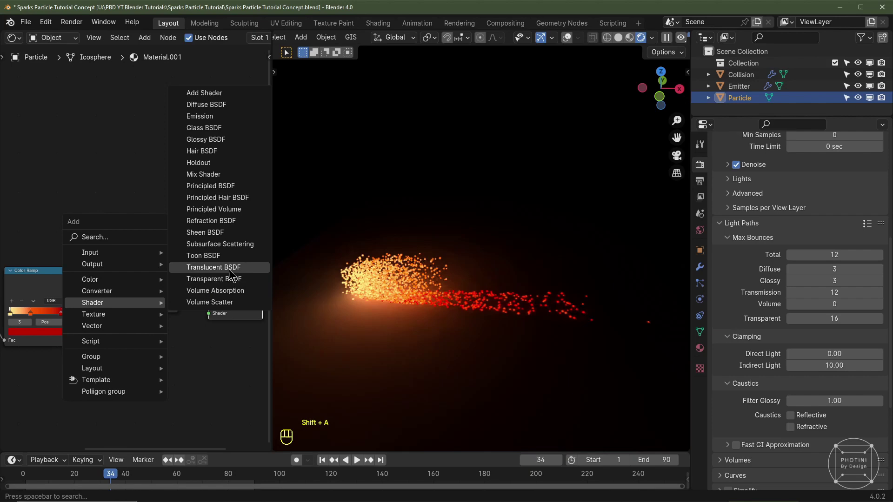
middle_click(146, 335)
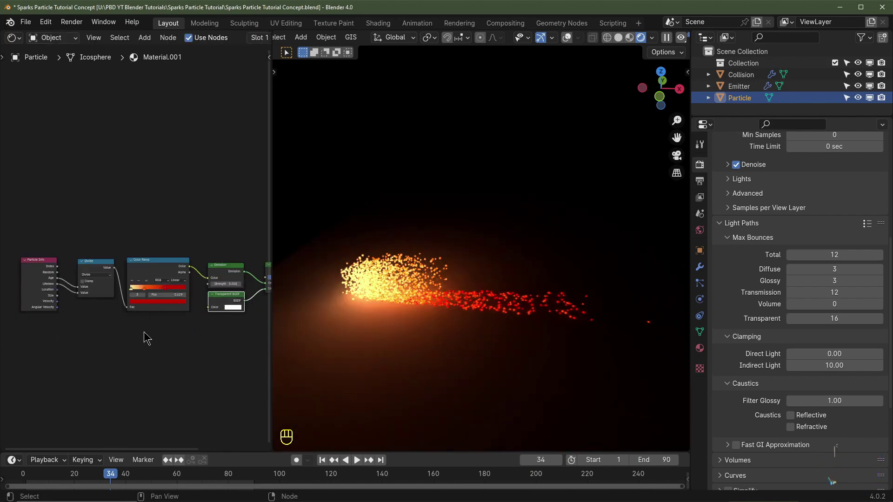
key(shift+a)
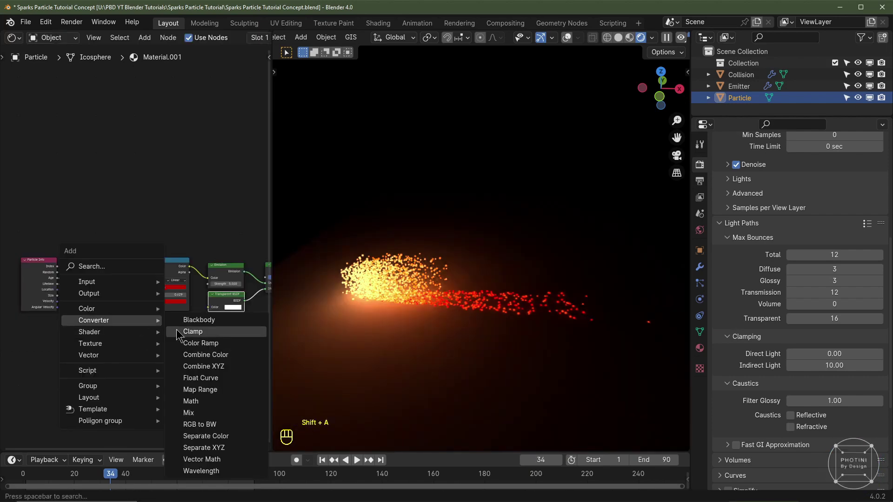
scroll(up, 3)
drag(111, 278, 132, 396)
middle_click(132, 396)
Step: Wire the new ramp and the Transparent BSDF into the Mix Shader blending with the emission
drag(140, 333, 231, 275)
scroll(up, 3)
drag(137, 380, 131, 363)
click(132, 364)
drag(131, 373, 133, 280)
drag(128, 283, 127, 302)
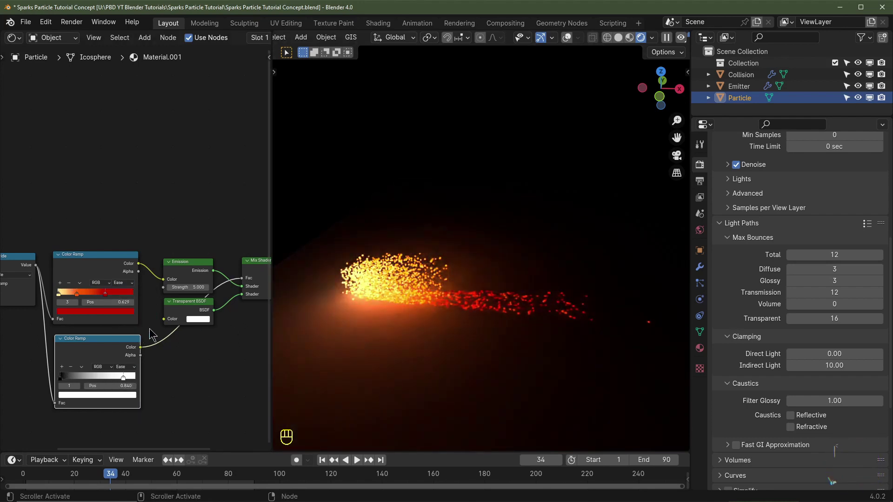
scroll(down, 3)
Step: From a solid-shaded front view, add a new camera and check the view through it
key(KP_0)
click(622, 36)
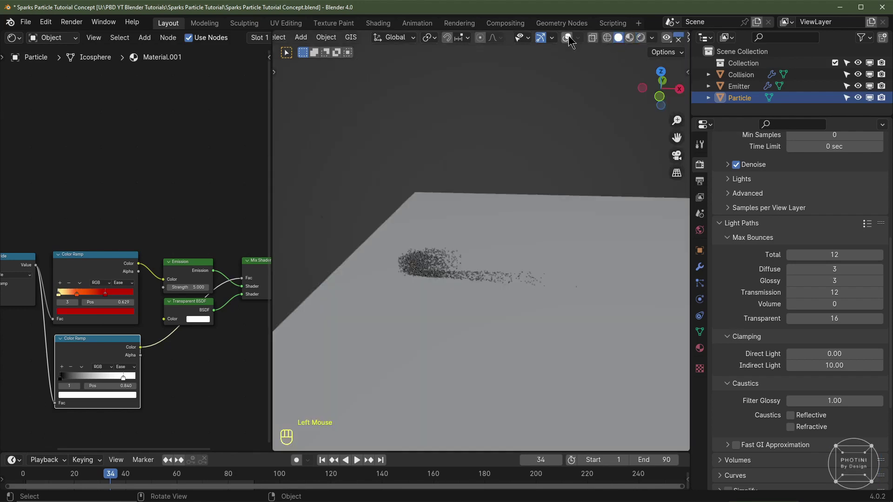
click(571, 38)
key(KP_1)
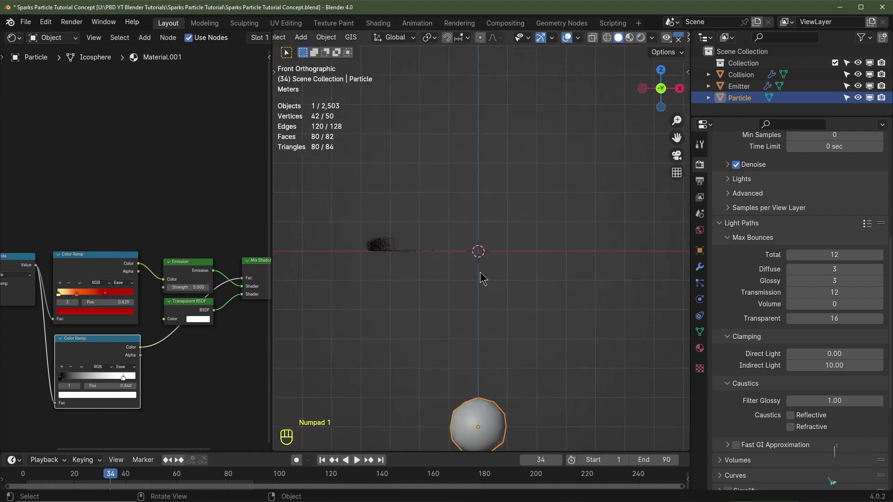
key(shift+a)
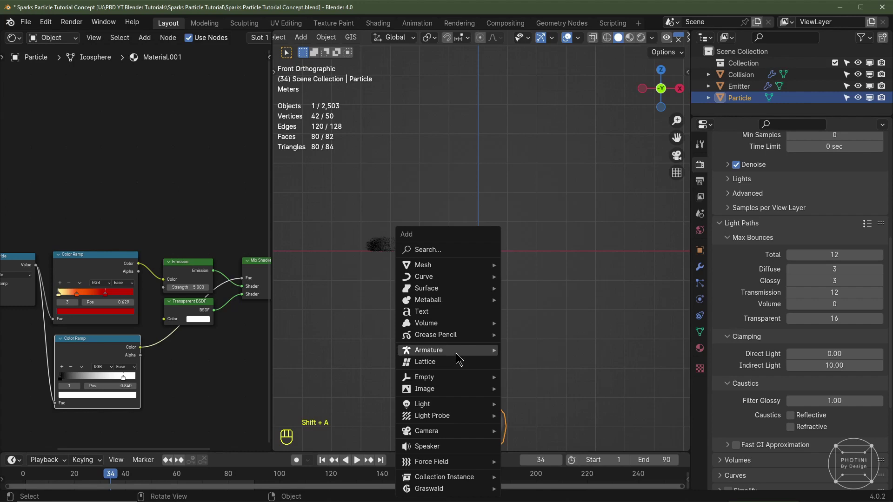
middle_click(480, 270)
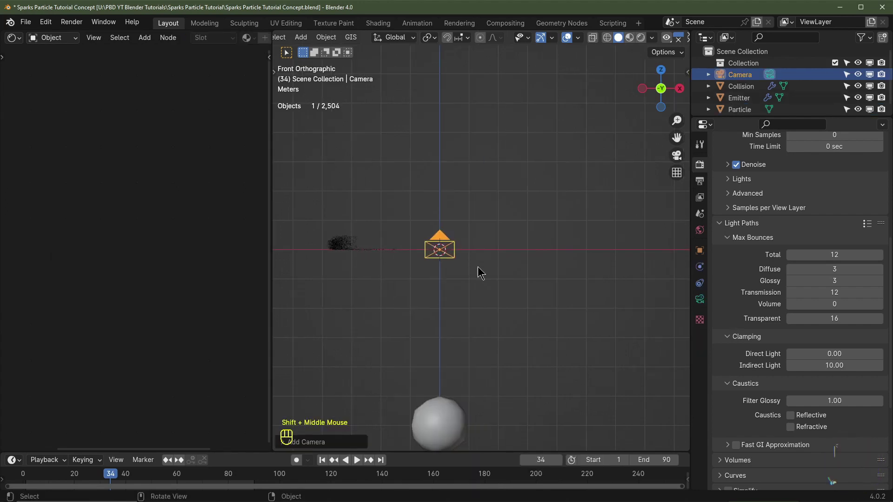
key(KP_0)
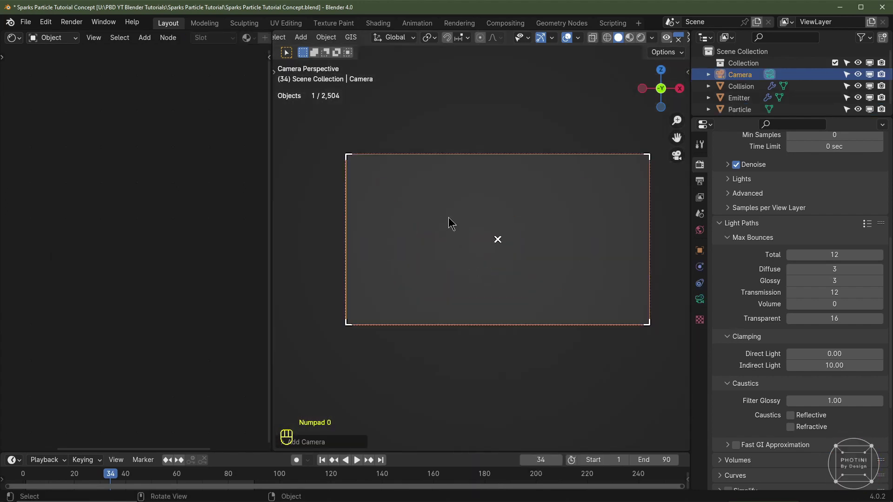
key(KP_0)
Step: Orbit around the camera and floor, select the emitter and play the spark animation from frame 1
scroll(up, 3)
drag(306, 44, 501, 194)
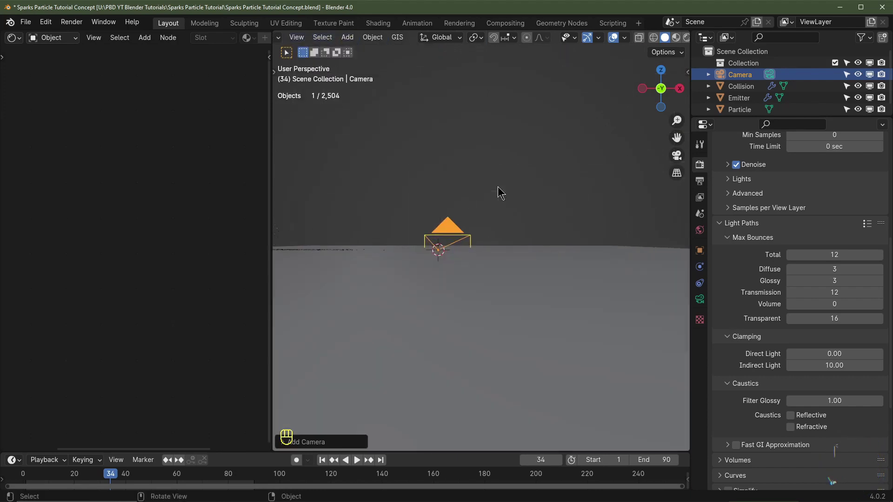
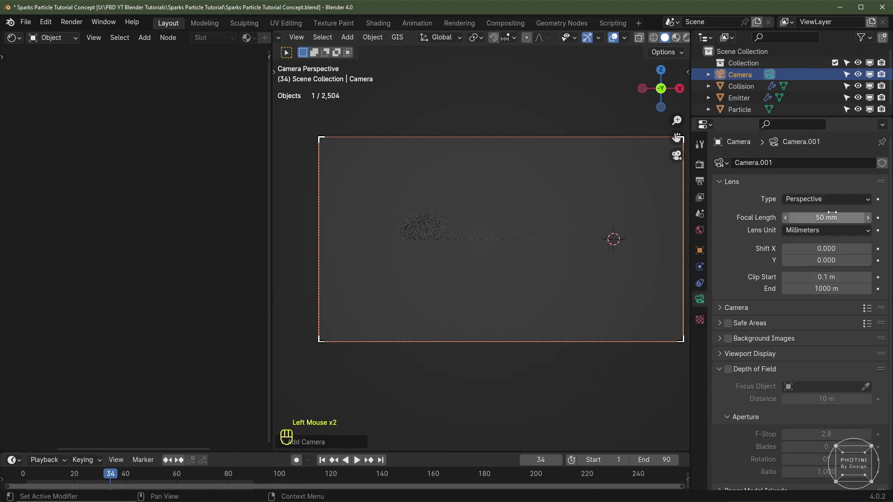
click(808, 232)
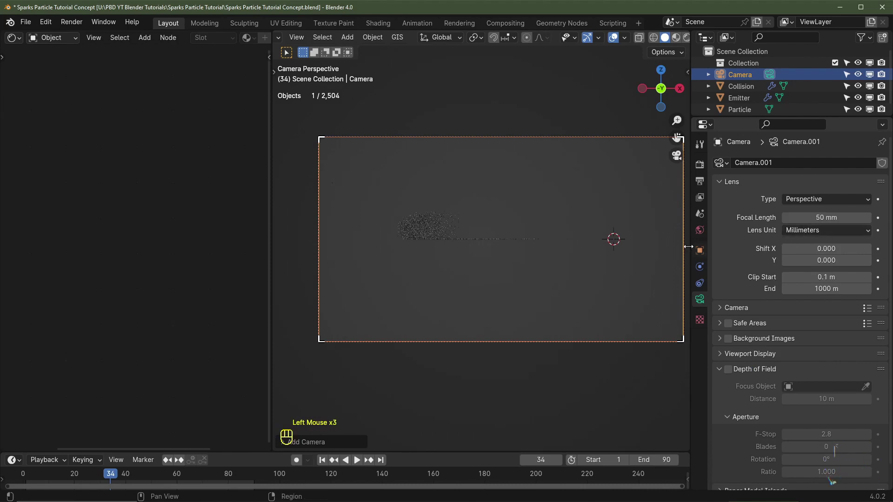
click(427, 235)
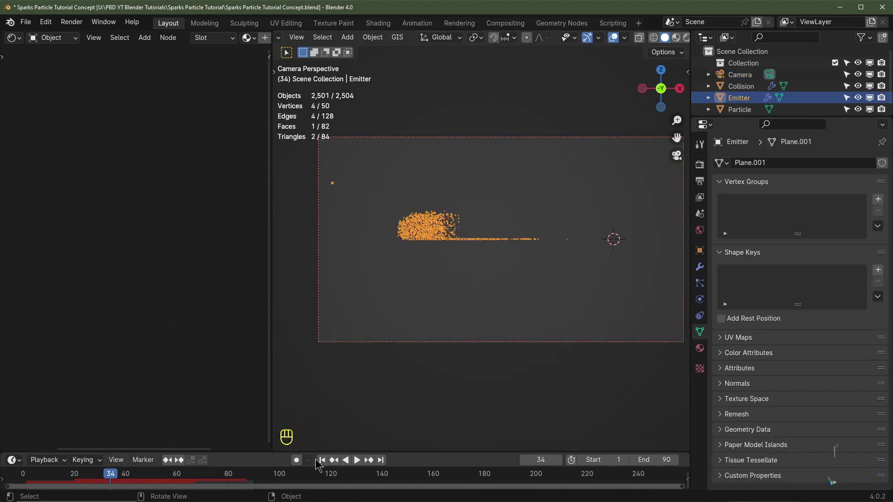
click(392, 302)
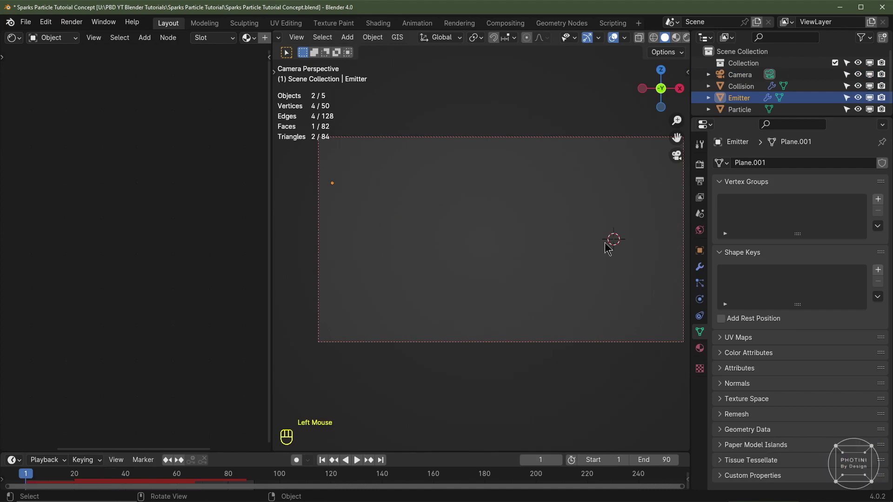
key(space)
key(space)
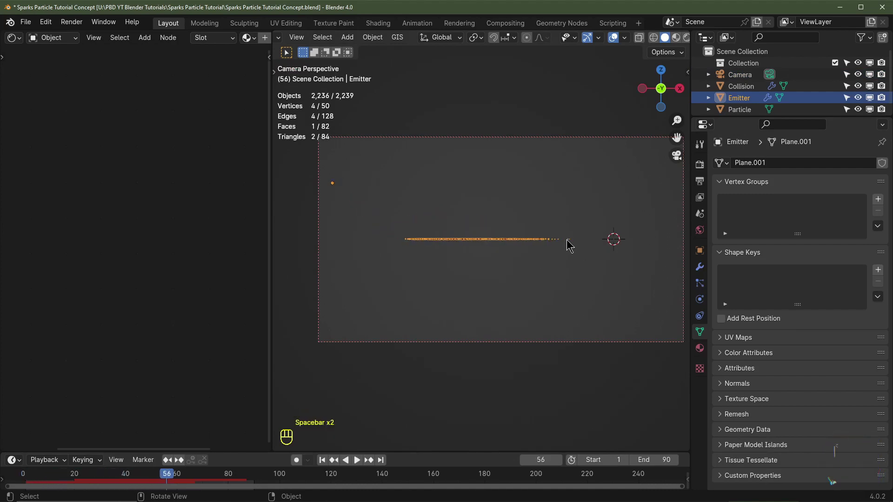
Step: Select the camera, show its transform settings and preview its rendered view of the sparks
click(685, 260)
click(705, 252)
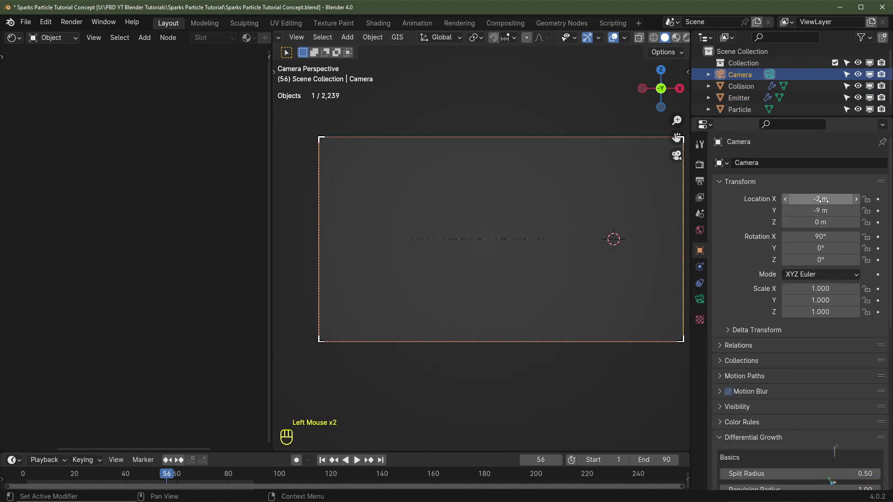
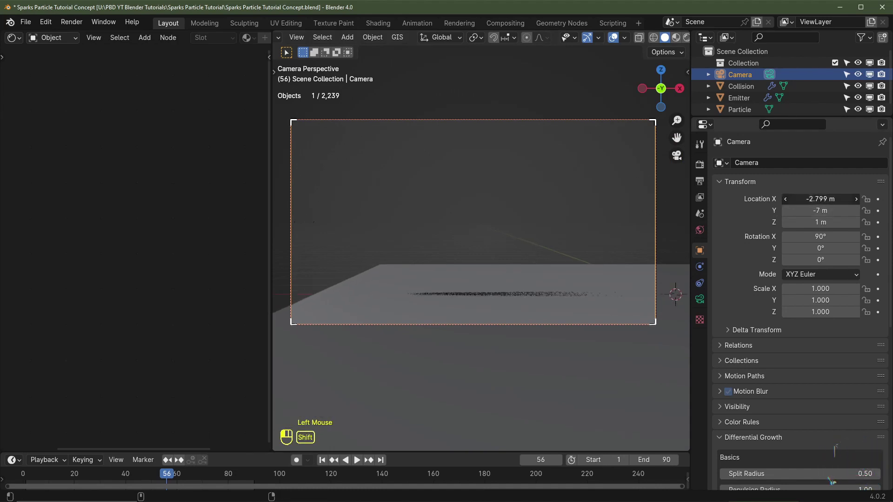
scroll(down, 3)
click(623, 45)
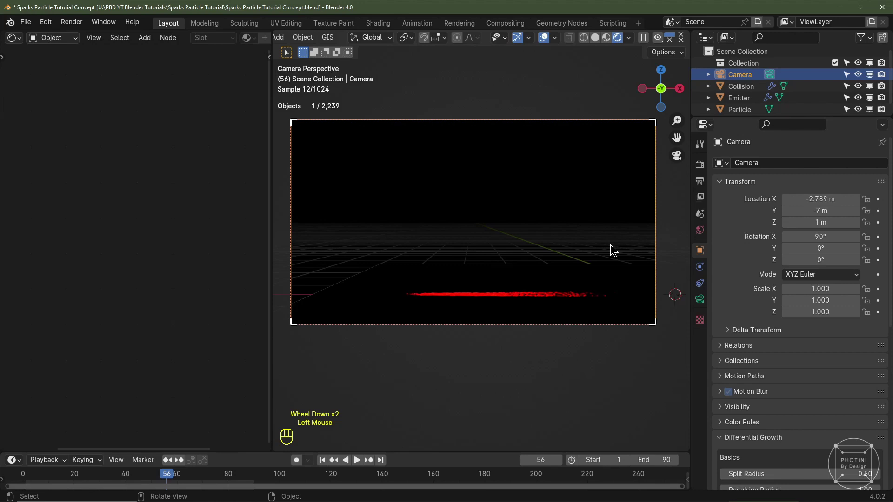
drag(326, 468, 421, 363)
Step: Scrub the animation and move the camera closer and lower to frame the spark burst
key(space)
key(space)
key(space)
key(space)
key(space)
key(space)
double_click(119, 480)
drag(110, 479, 99, 480)
scroll(down, 3)
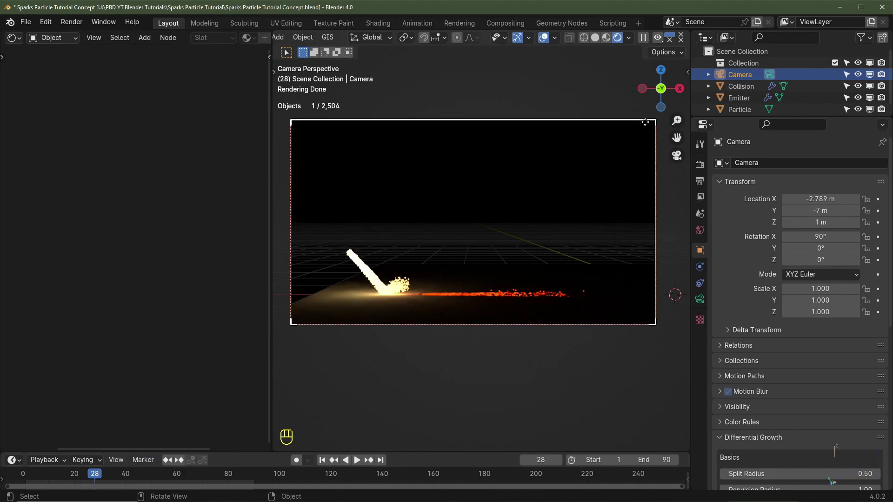
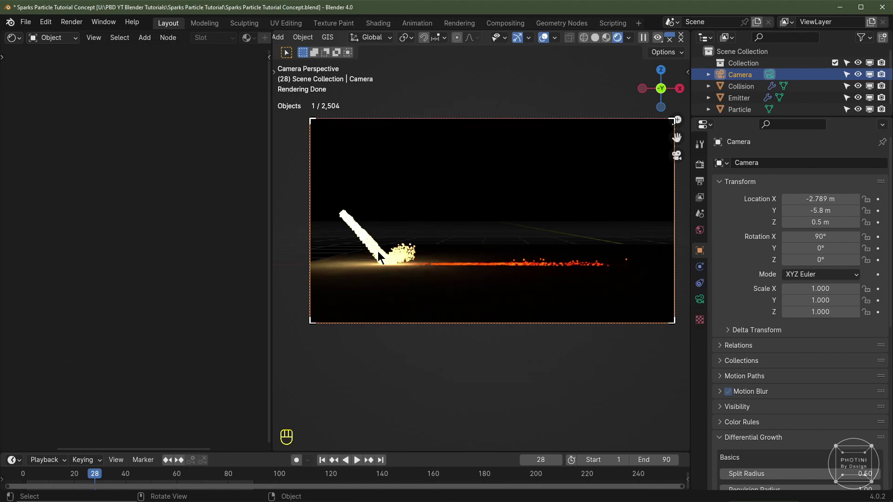
Step: Select the emitter object to view its orange particle stream in solid shading
click(373, 250)
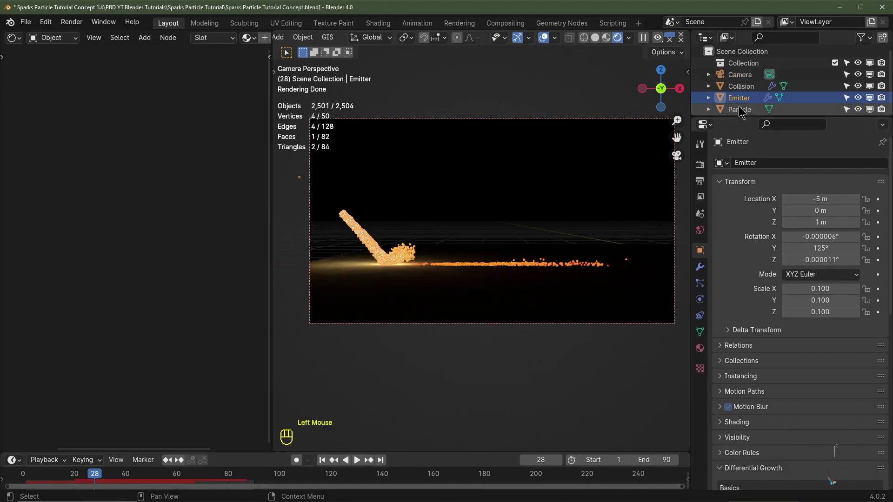
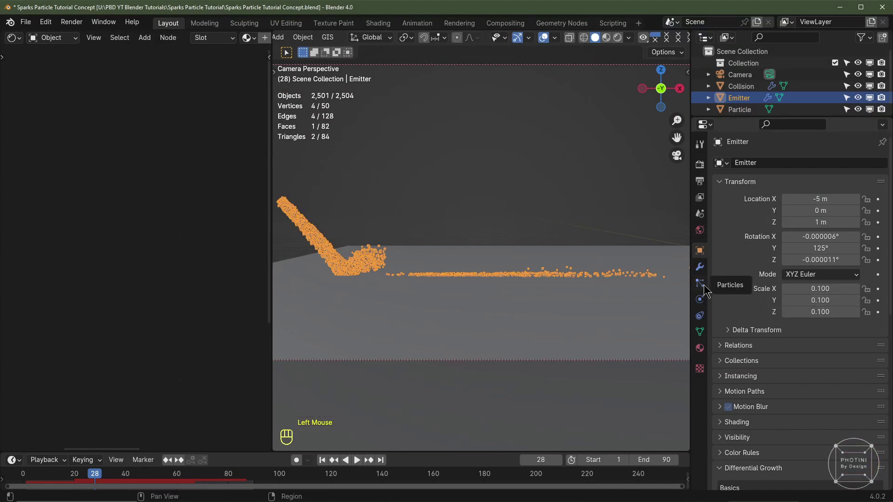
Step: Set the first particle system's render scale to 0.002 in Particle Properties
click(706, 286)
scroll(down, 3)
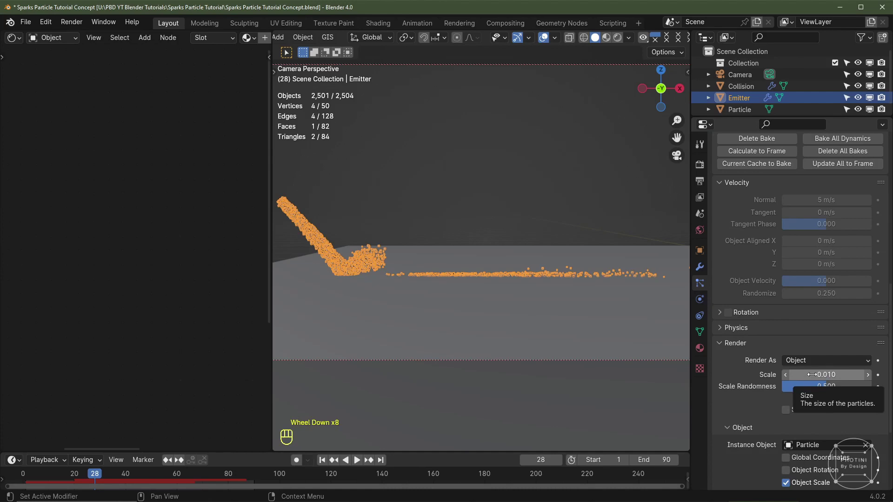
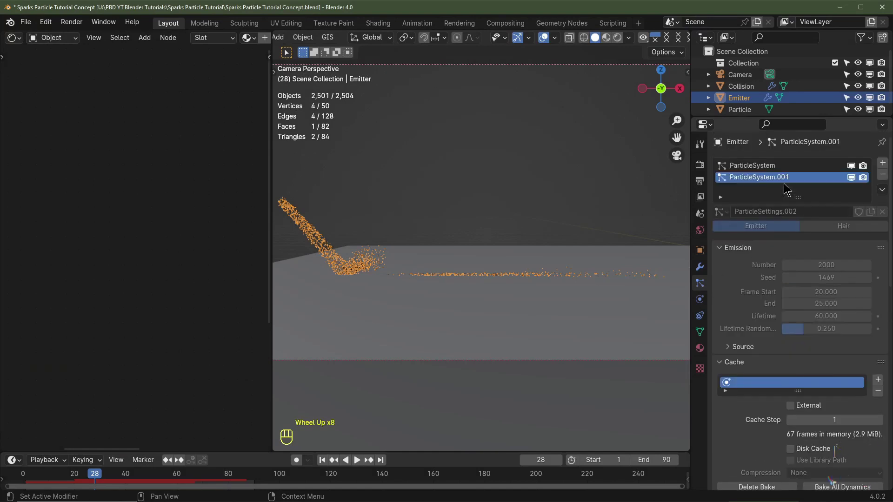
drag(775, 170, 726, 258)
click(722, 268)
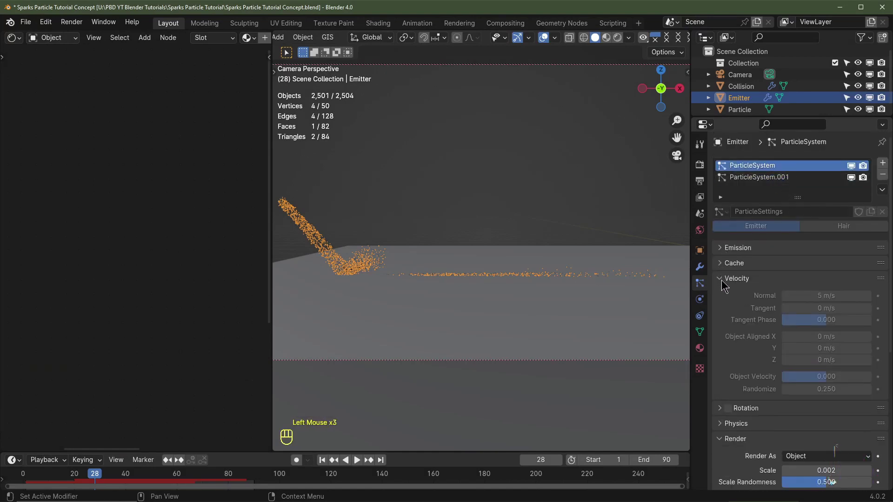
Step: Set the second particle system to render scale 0.002 with scale randomness 0.750
click(724, 283)
drag(788, 357, 818, 377)
drag(763, 177, 821, 367)
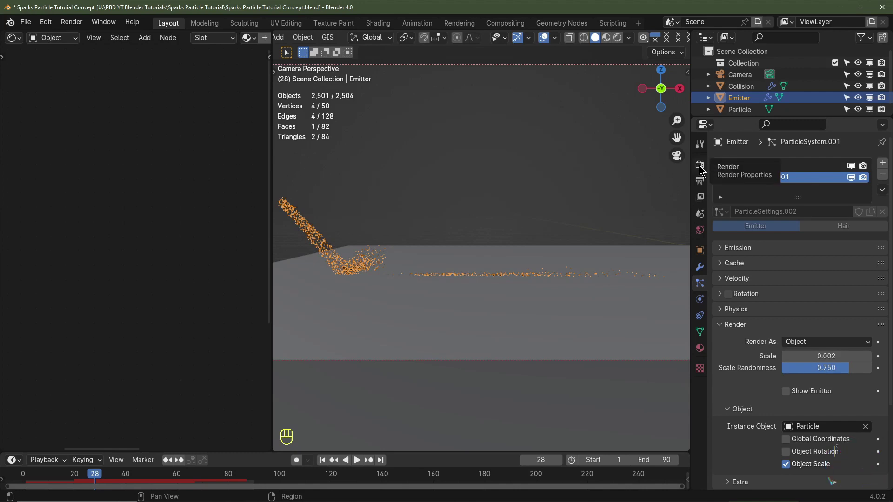
Step: Enable motion blur in Render Properties and expand its options
click(702, 172)
scroll(down, 3)
scroll(down, 3)
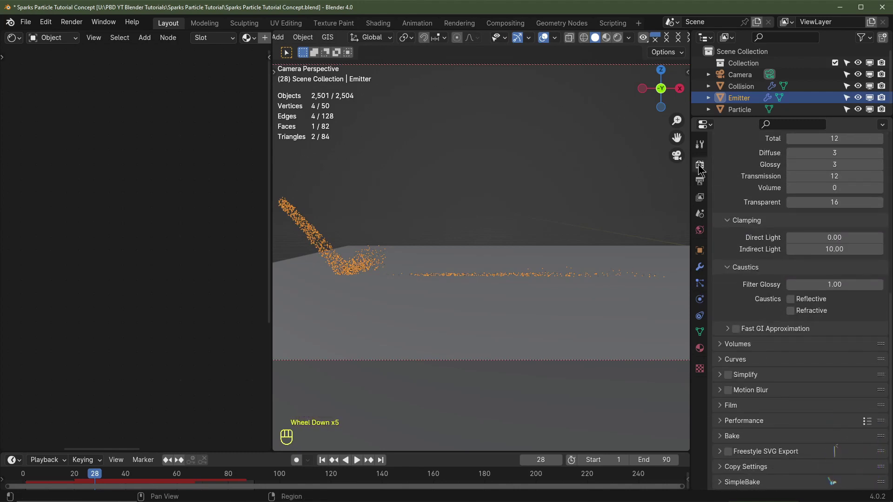
click(733, 345)
scroll(down, 3)
click(723, 343)
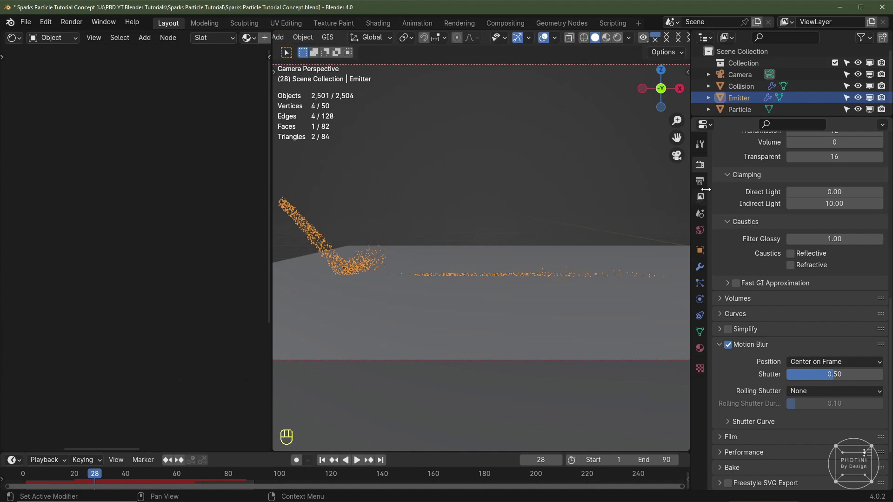
click(703, 189)
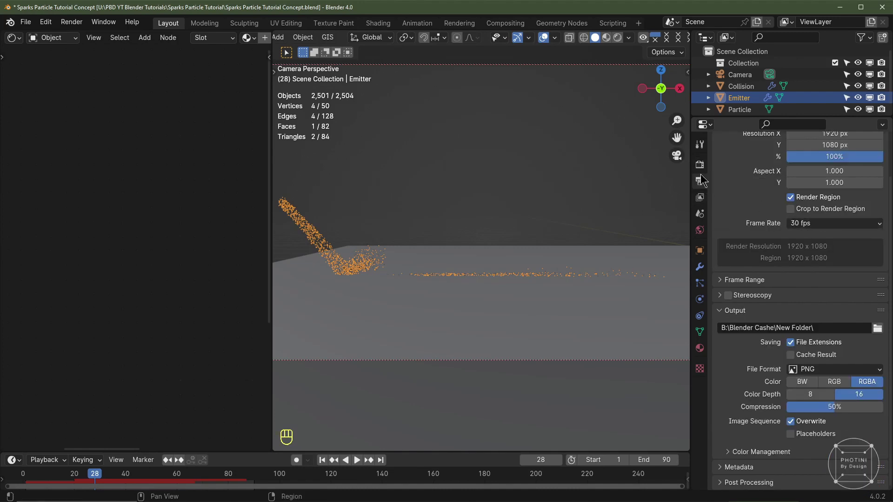
Step: Raise the motion blur shutter to 0.60, centred on the frame
click(703, 168)
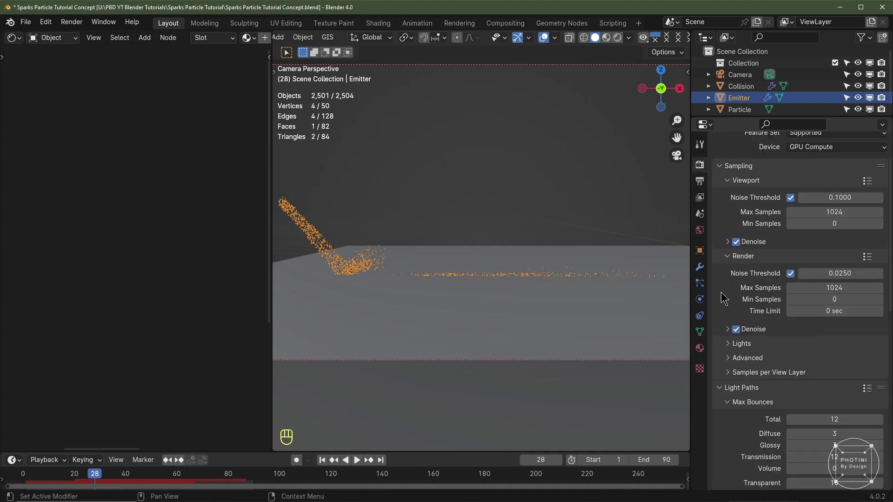
scroll(down, 3)
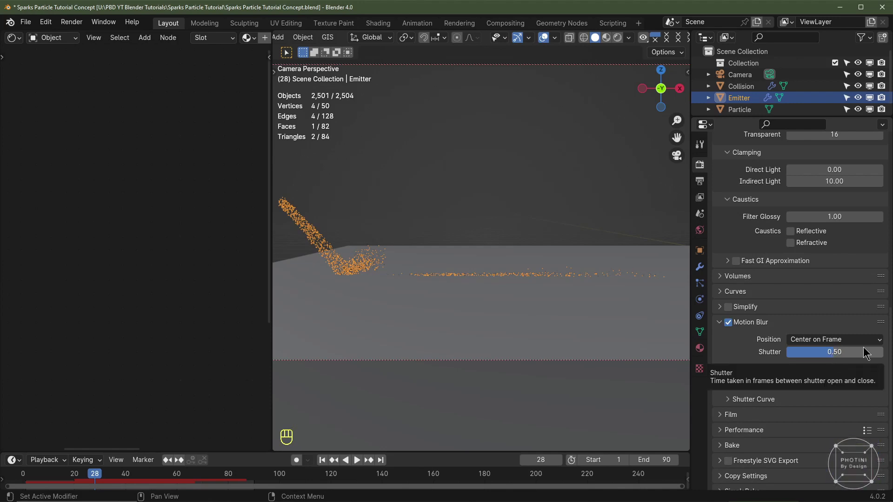
scroll(up, 3)
click(703, 181)
scroll(up, 3)
click(706, 170)
scroll(down, 3)
click(831, 296)
scroll(down, 3)
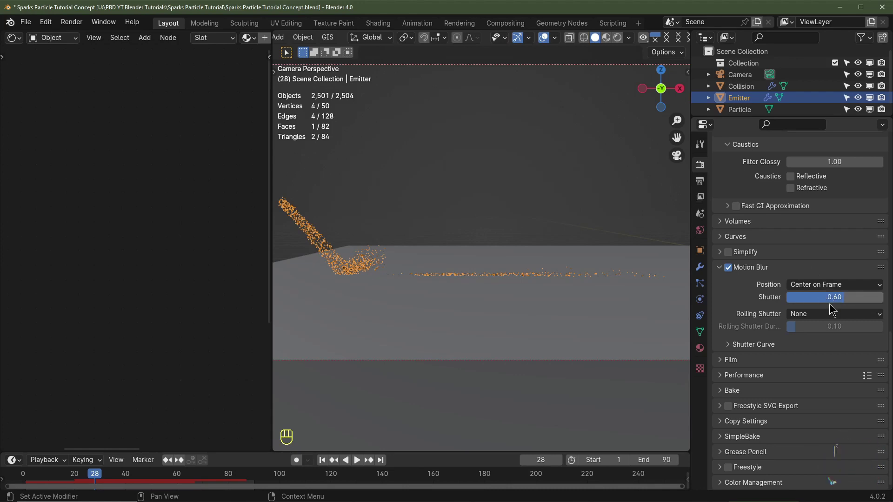
scroll(down, 3)
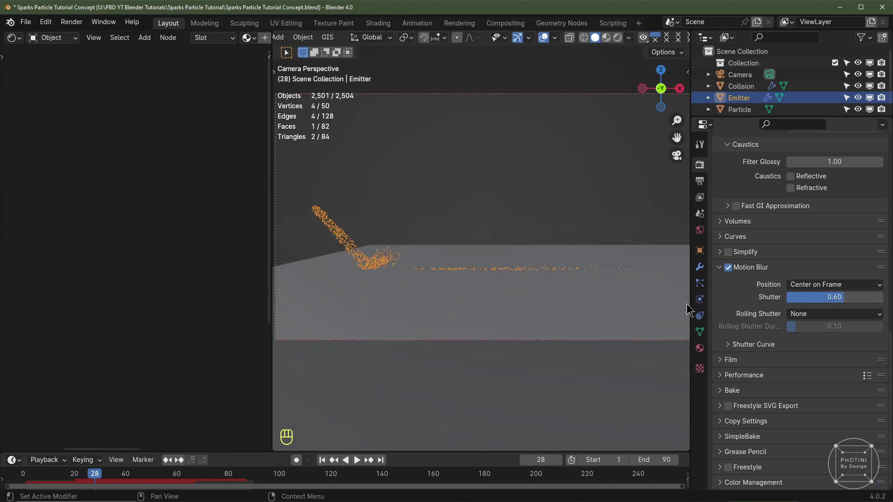
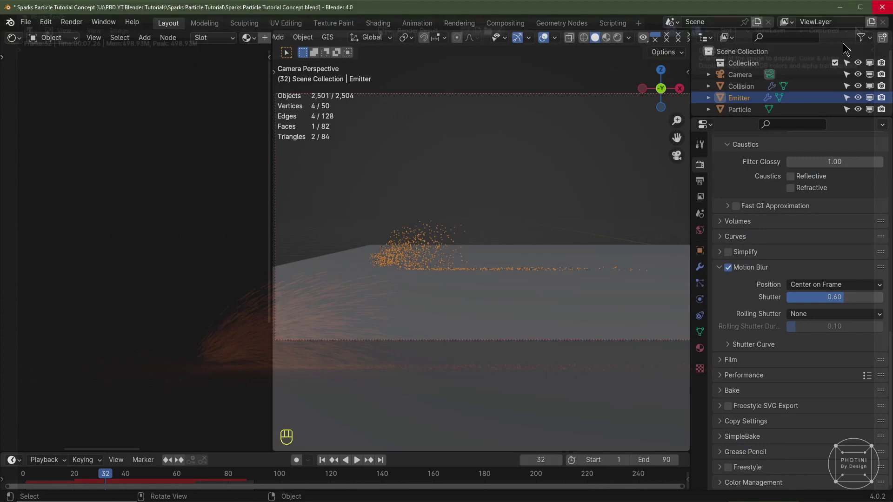
Step: At frame 32, select Particle and slide its middle colour-ramp stop to about 0.29 in rendered preview
click(742, 111)
drag(119, 322, 137, 323)
click(609, 51)
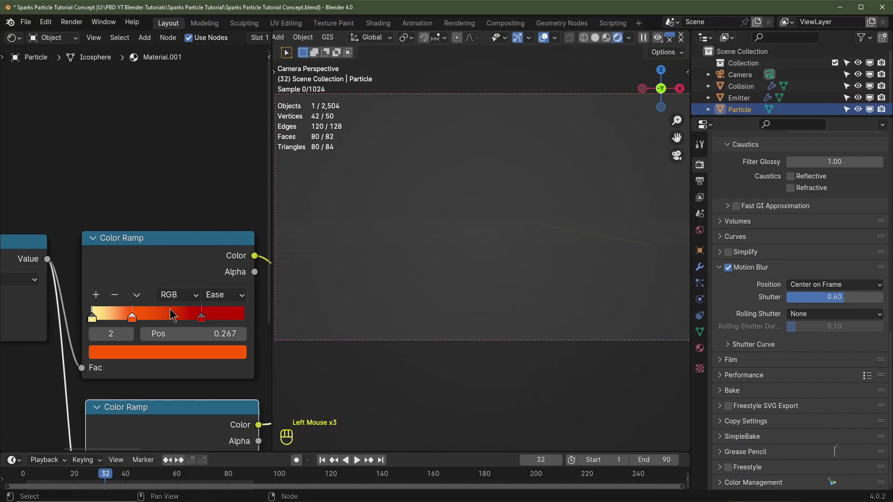
click(137, 320)
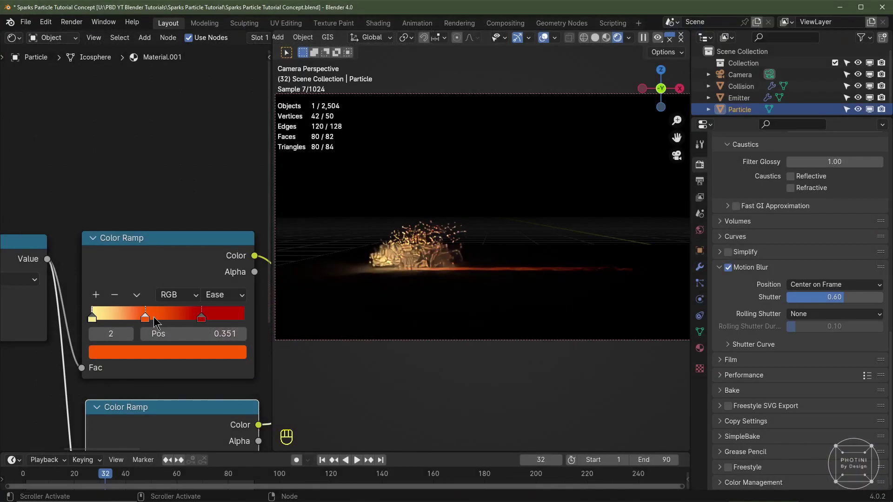
drag(148, 320, 140, 321)
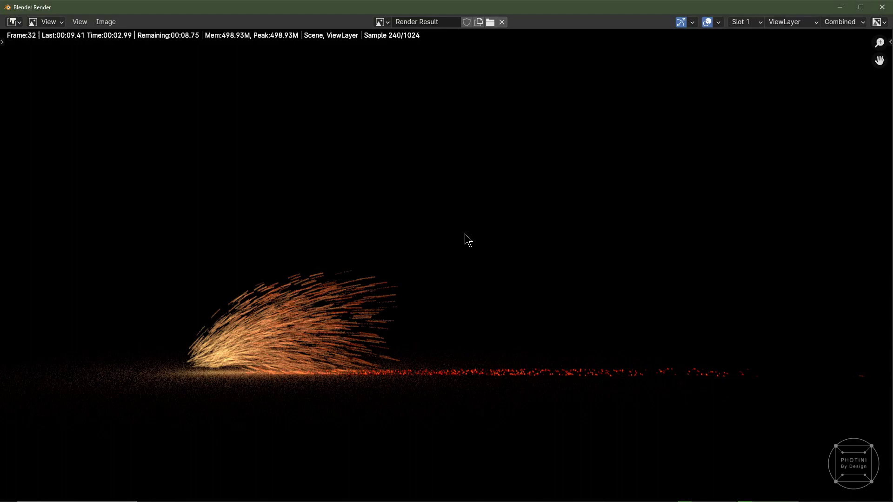
Step: Close the test render and select the Collision floor plane for a transparent material
click(506, 320)
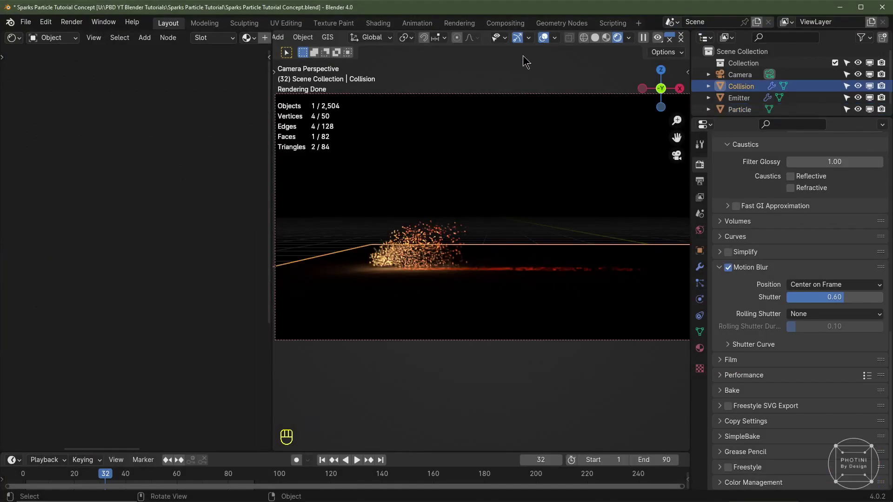
click(368, 303)
scroll(up, 3)
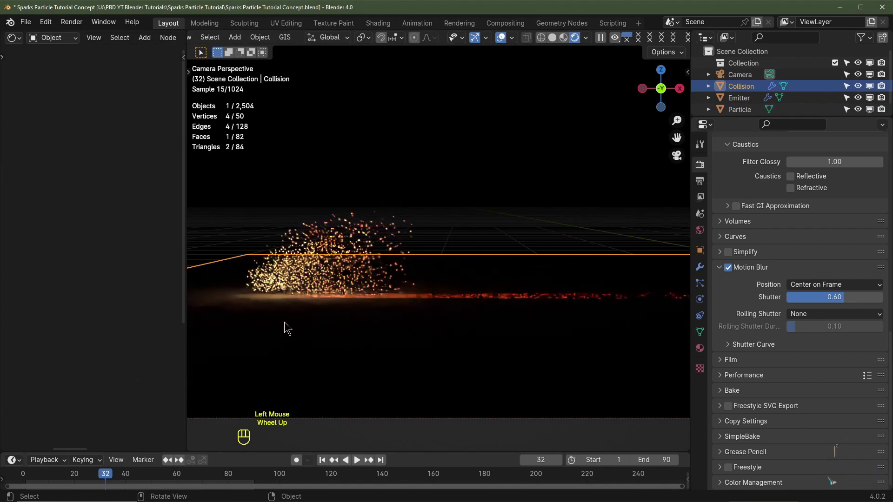
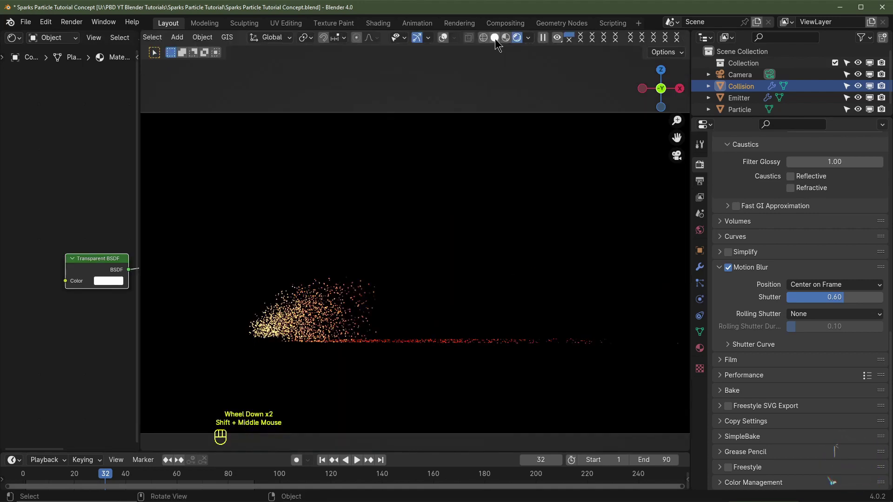
Step: In Output Properties set the image colour to RGB, briefly testing RGBA
click(489, 104)
drag(446, 297, 431, 276)
click(431, 277)
drag(705, 184, 873, 331)
click(883, 335)
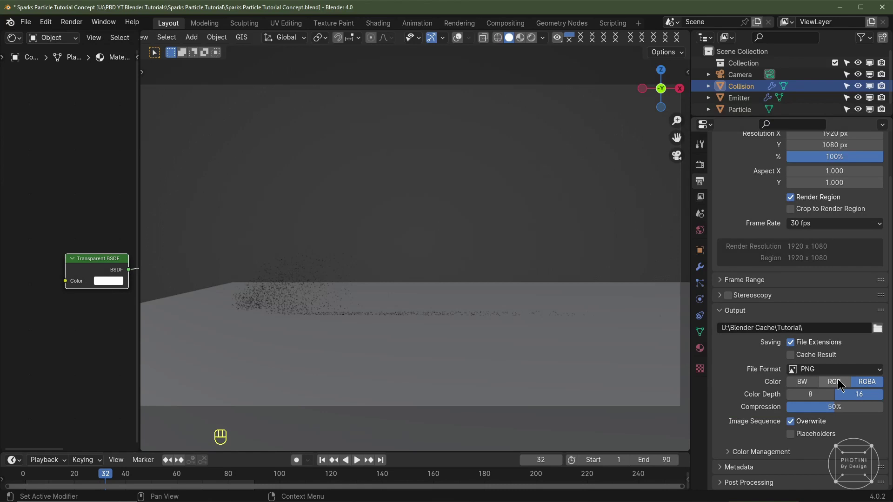
click(840, 383)
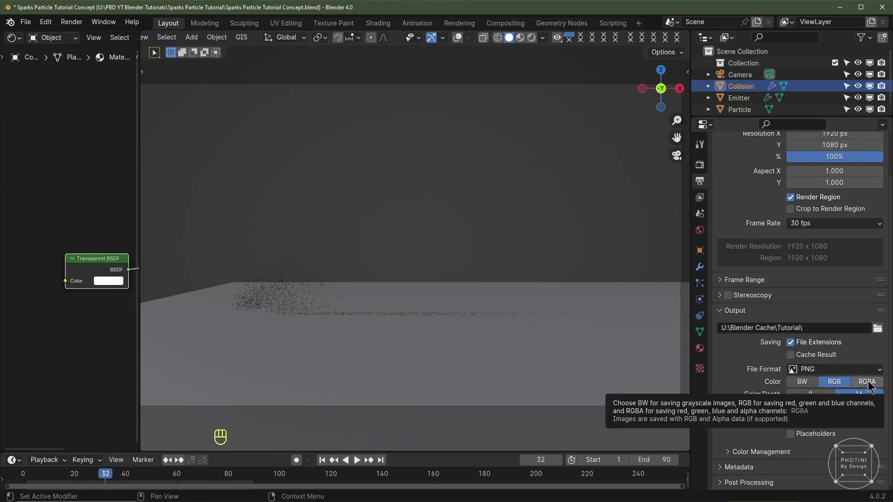
click(870, 382)
click(703, 164)
Step: Briefly test Film > Transparent in Render Properties, then leave it off
click(531, 46)
scroll(down, 3)
click(726, 361)
click(741, 441)
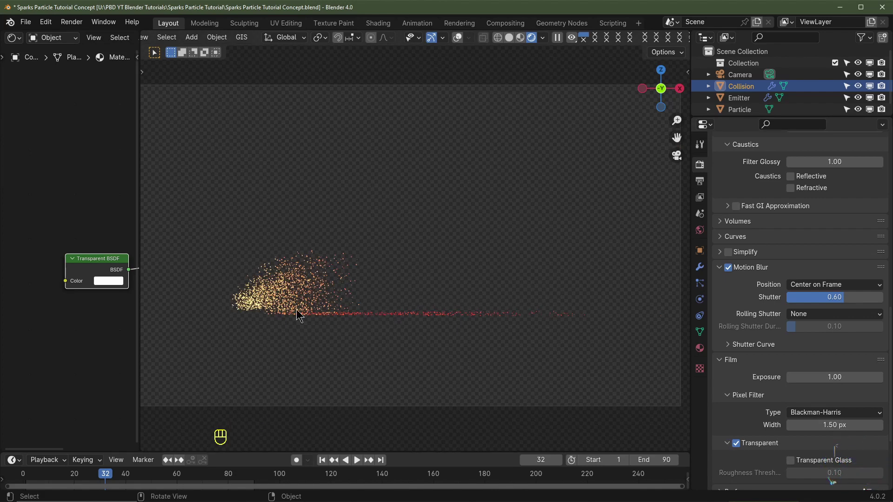
click(738, 445)
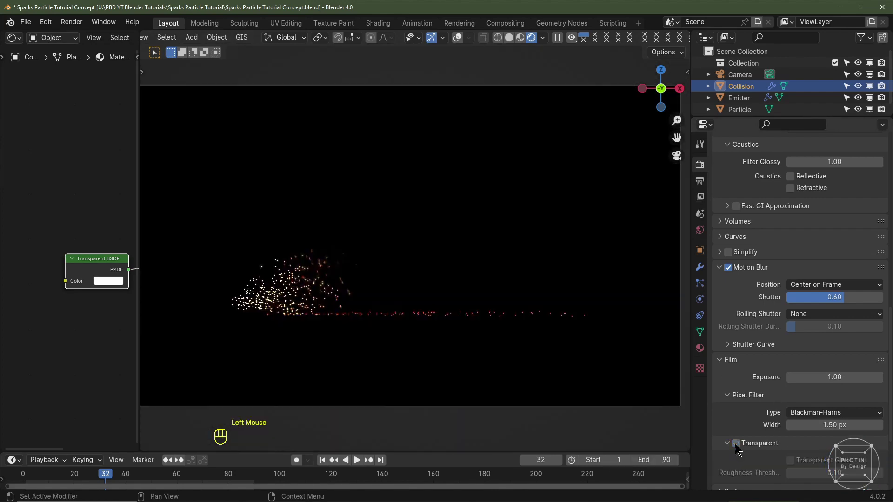
click(704, 183)
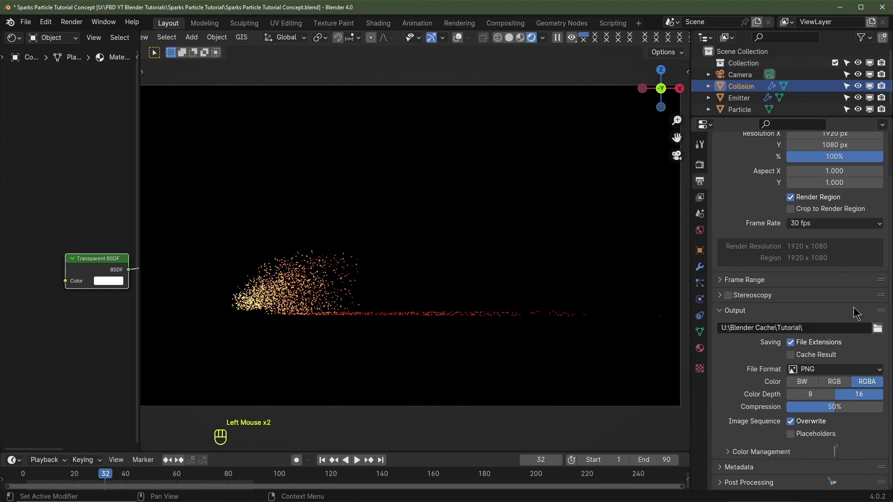
Step: Try FFmpeg Video, then settle on 8-bit PNG output to U:\Blender Cache\Tutorial\
click(842, 385)
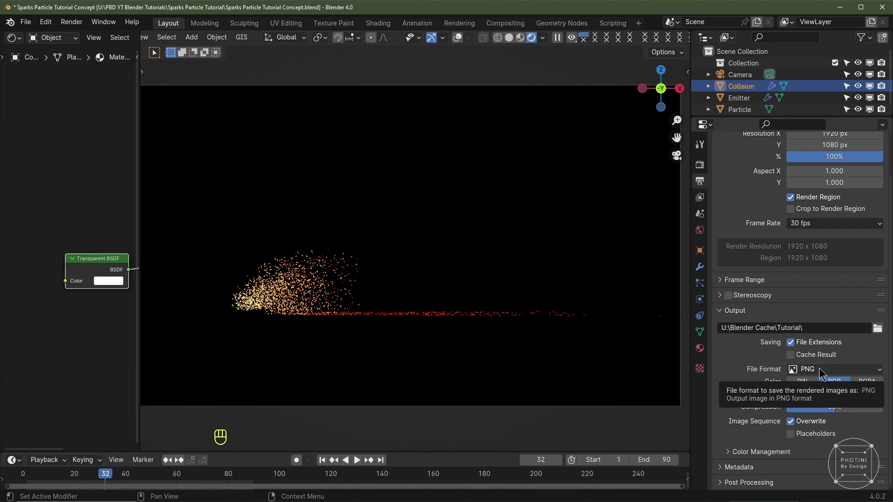
drag(823, 376, 839, 433)
scroll(down, 3)
click(754, 455)
scroll(down, 3)
drag(809, 310, 823, 347)
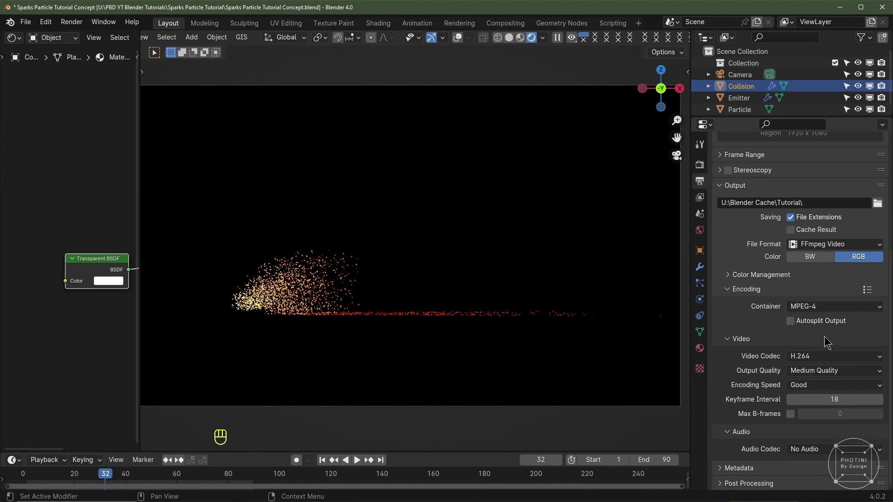
drag(820, 249, 677, 305)
scroll(up, 3)
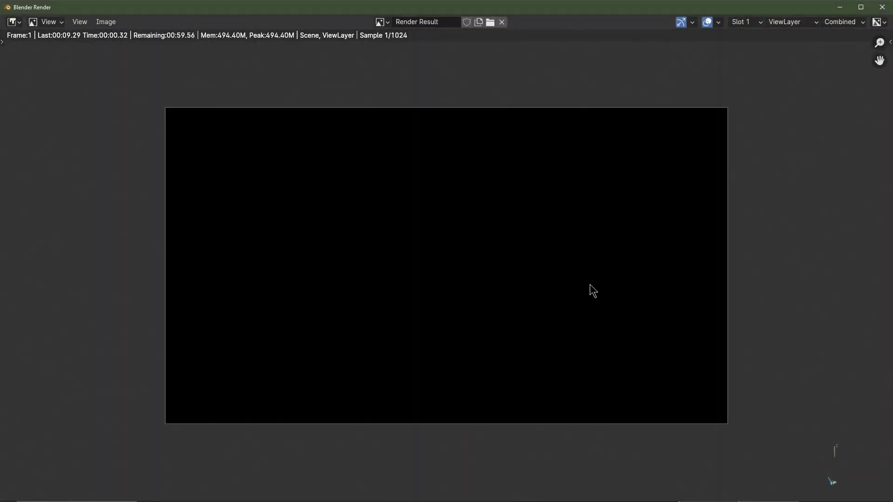
middle_click(179, 308)
drag(318, 320, 337, 306)
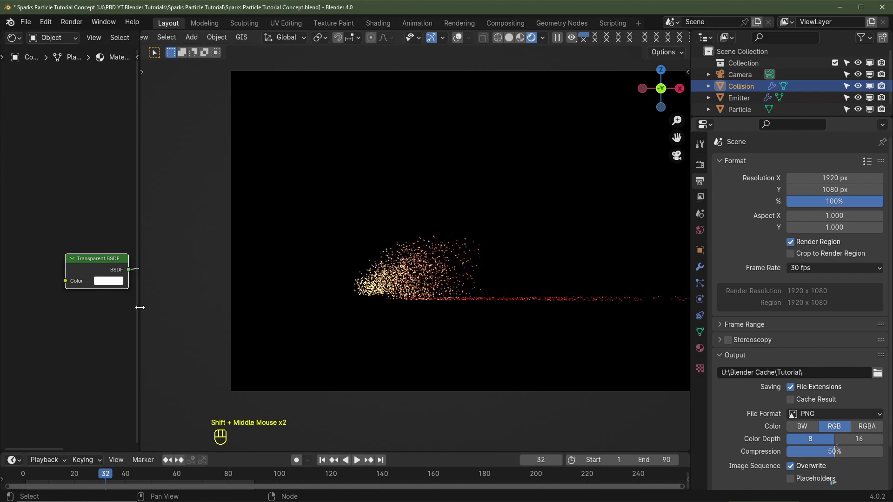
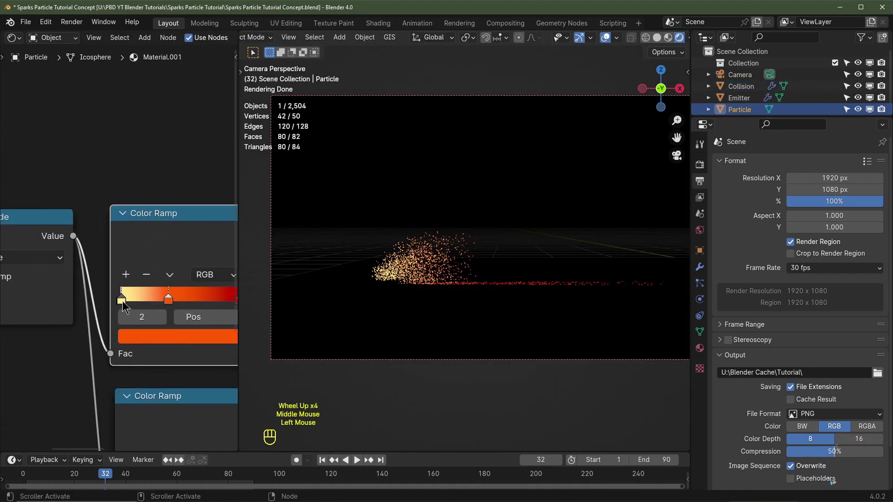
click(125, 305)
middle_click(181, 350)
click(113, 328)
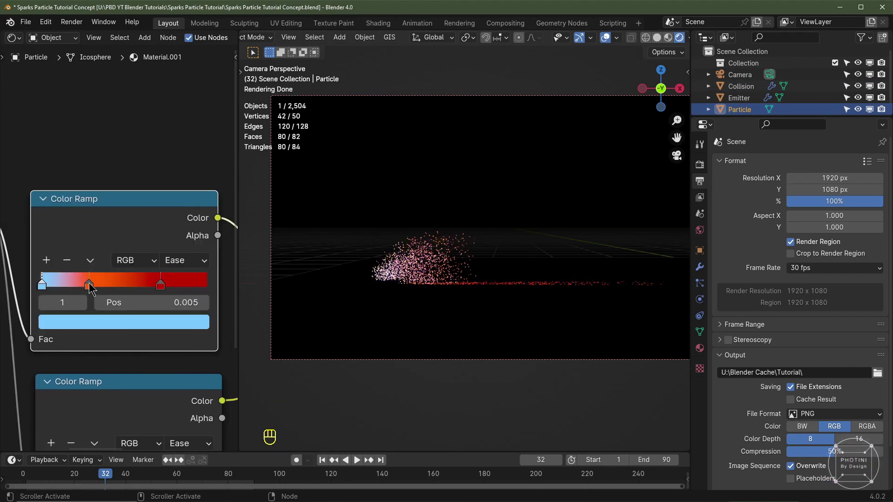
click(91, 286)
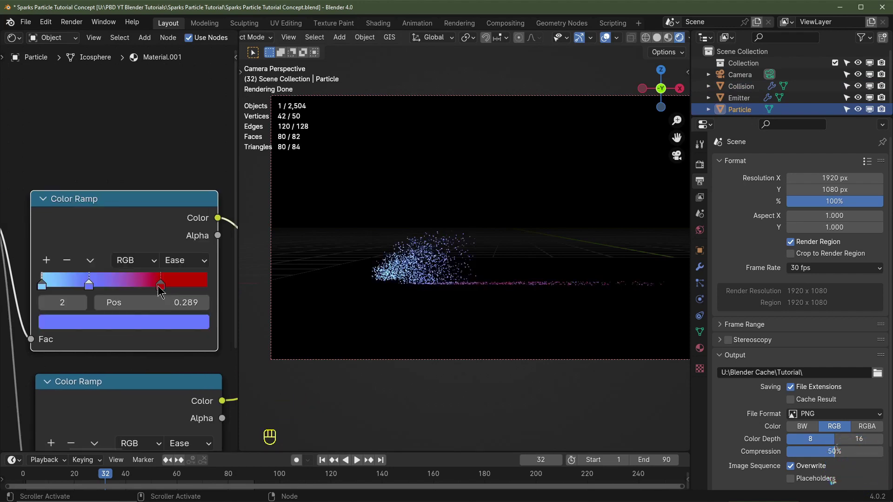
click(166, 289)
click(164, 333)
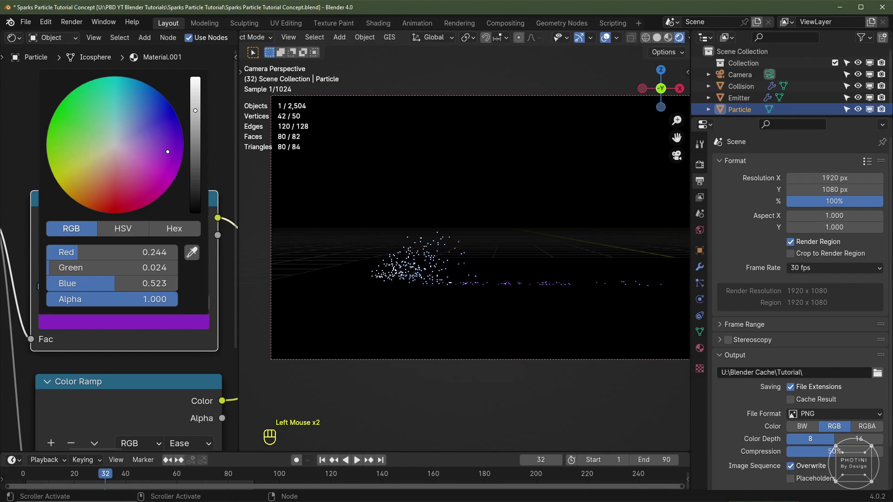
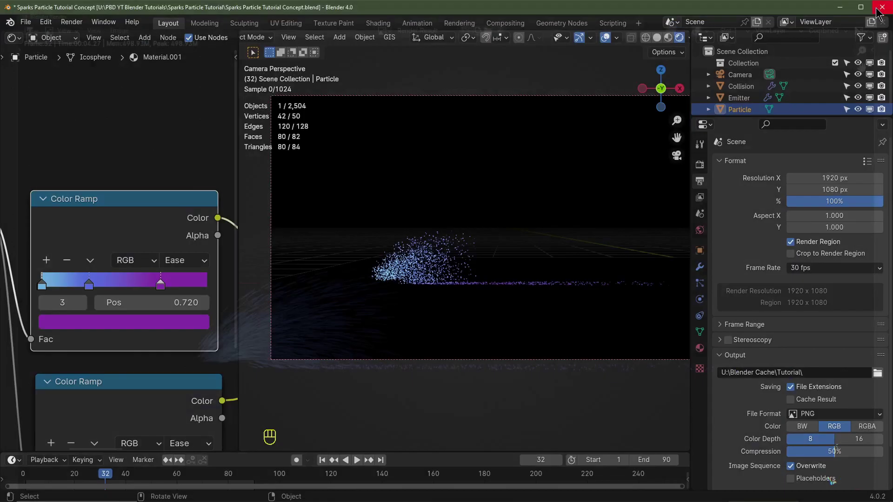
key(ctrl+z)
key(ctrl+z)
key(ctrl+z)
key(ctrl+z)
key(ctrl+z)
click(514, 253)
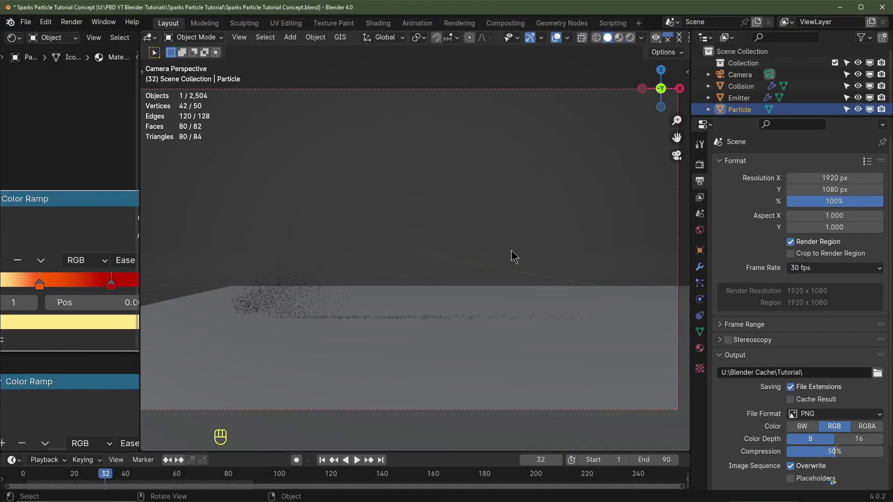